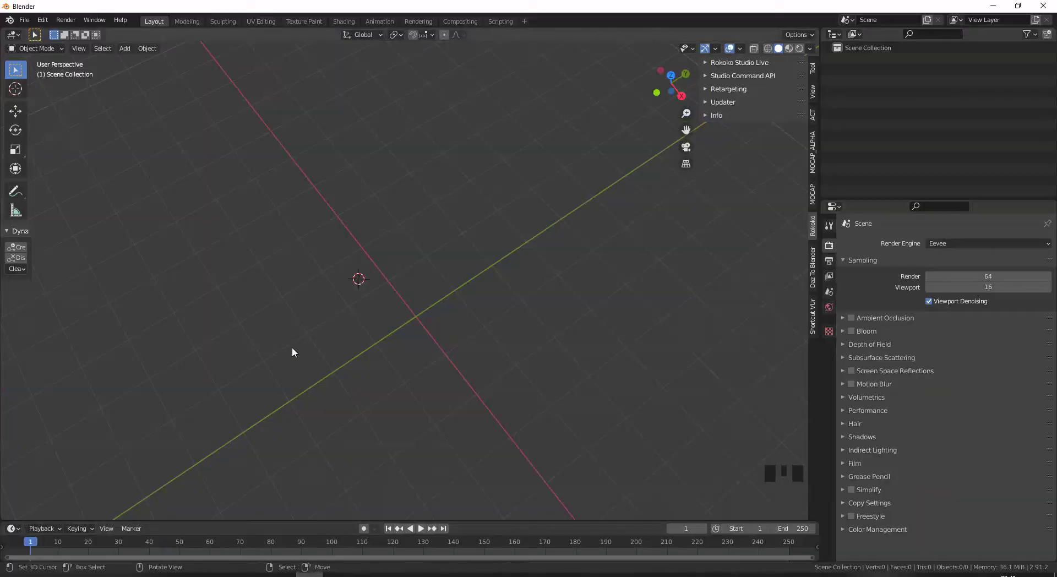
Drag the Metahuman FBX files into the viewport to import face, body, jeans, shoes and shirt.
left_click_drag(29, 25, 167, 241)
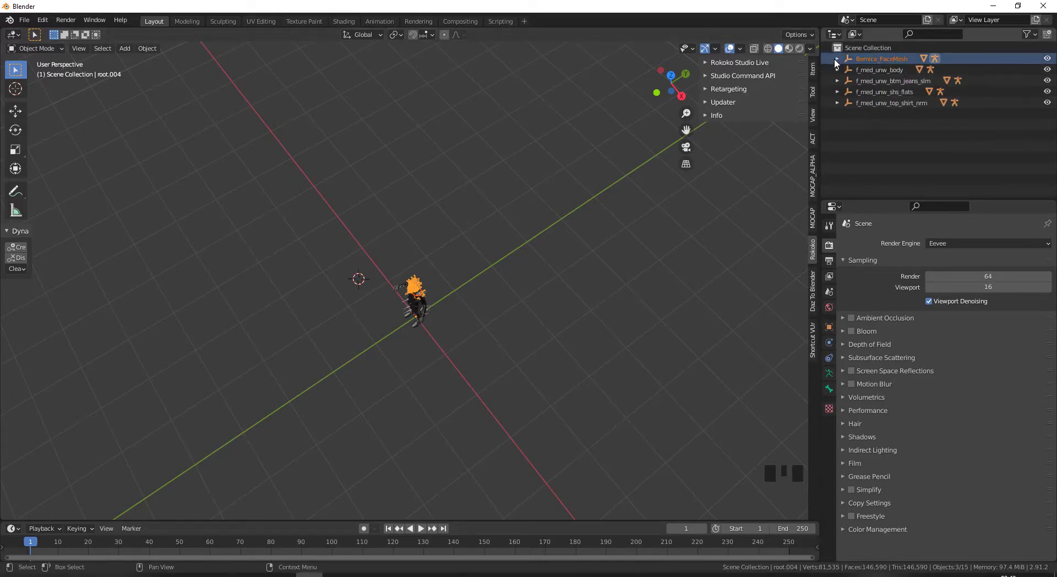
Clear the parents of root.004 and root.003 under the face and body meshes.
left_click(839, 62)
left_click(874, 74)
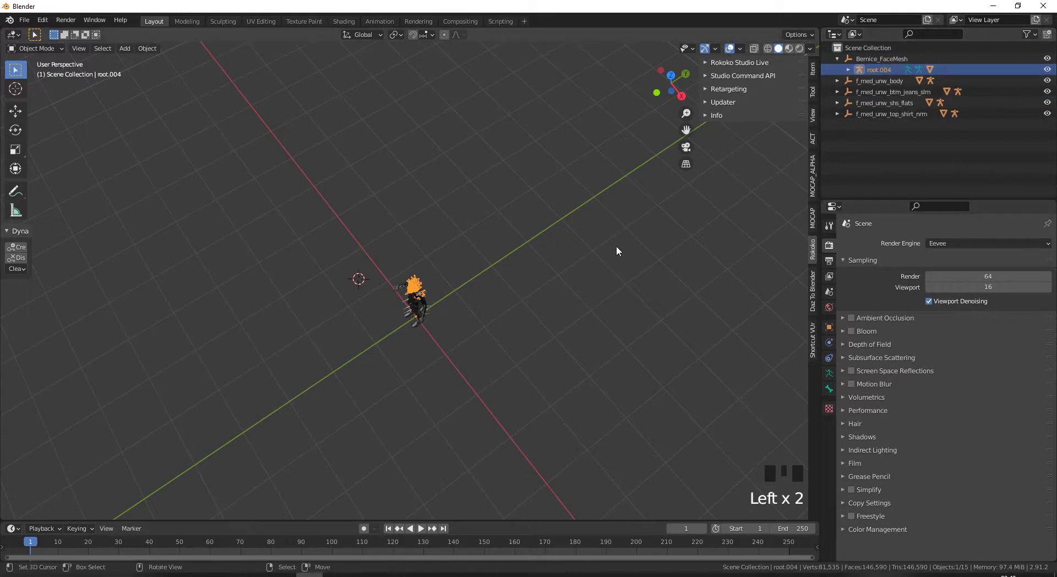
key("alt+p")
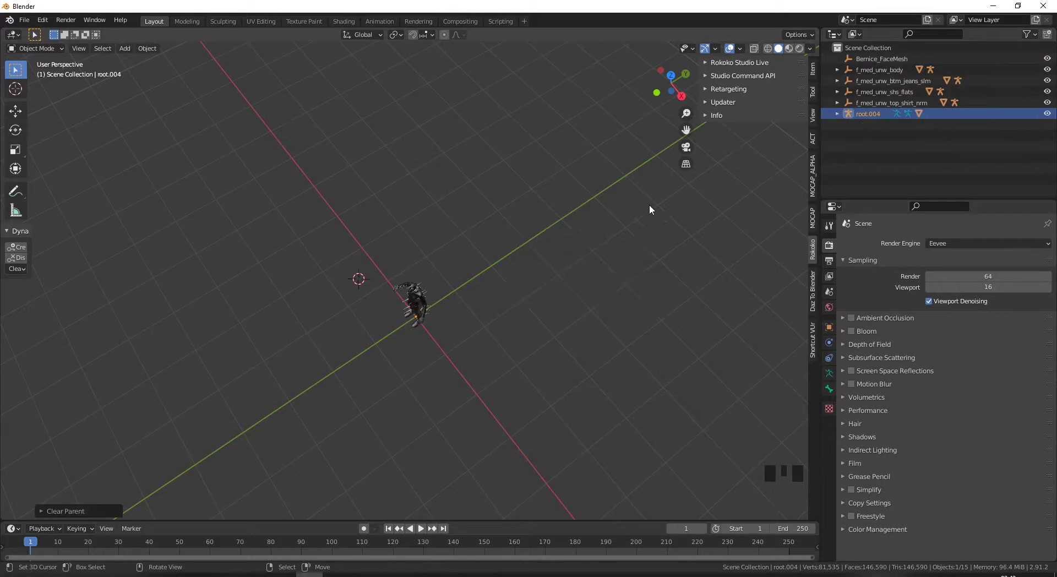
left_click(839, 74)
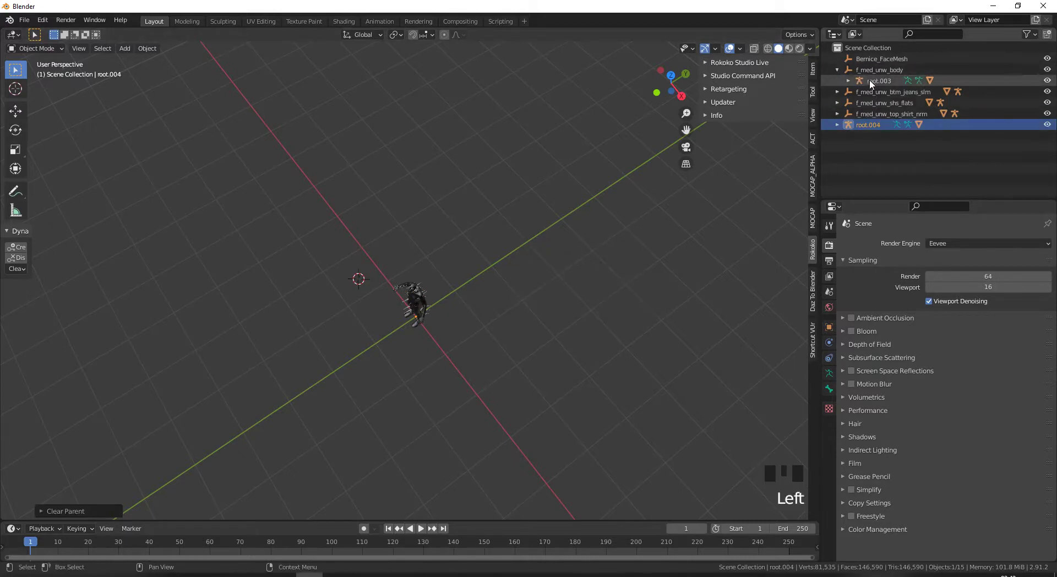
left_click(873, 87)
key("alt+p")
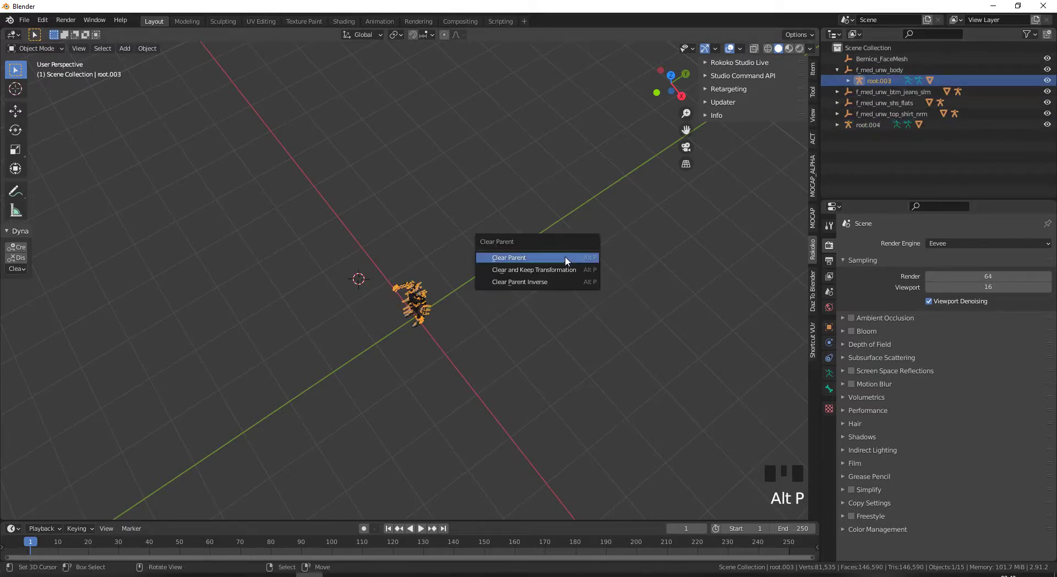
left_click(841, 86)
Clear the parents of the armatures under the jeans, shoes and shirt meshes (root.002, root.001, root).
left_click(870, 97)
key("alt+p")
left_click(838, 96)
left_click(868, 105)
key("alt+p")
left_click(839, 107)
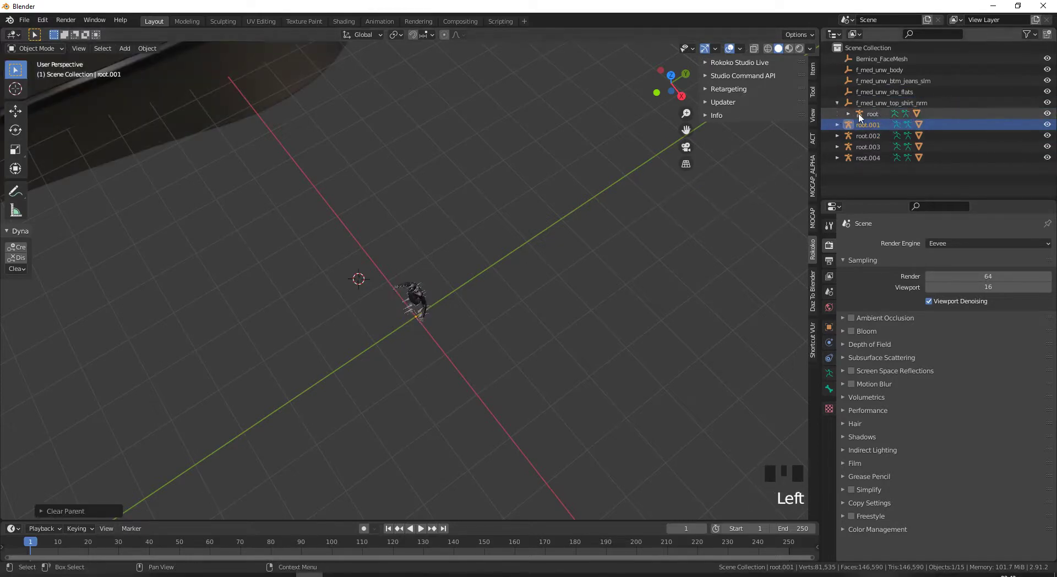
left_click(872, 117)
key("alt+p")
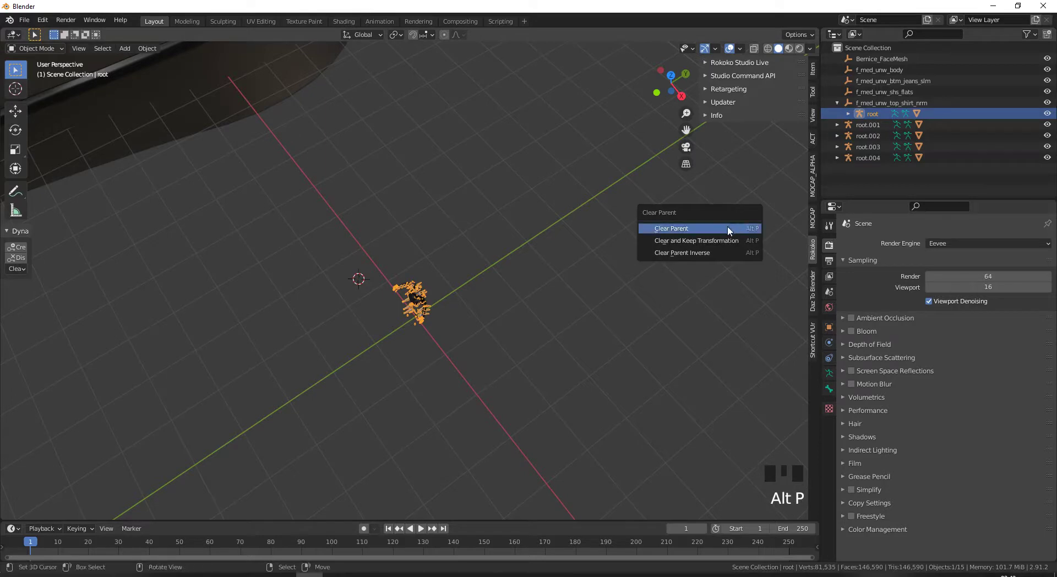
left_click(866, 103)
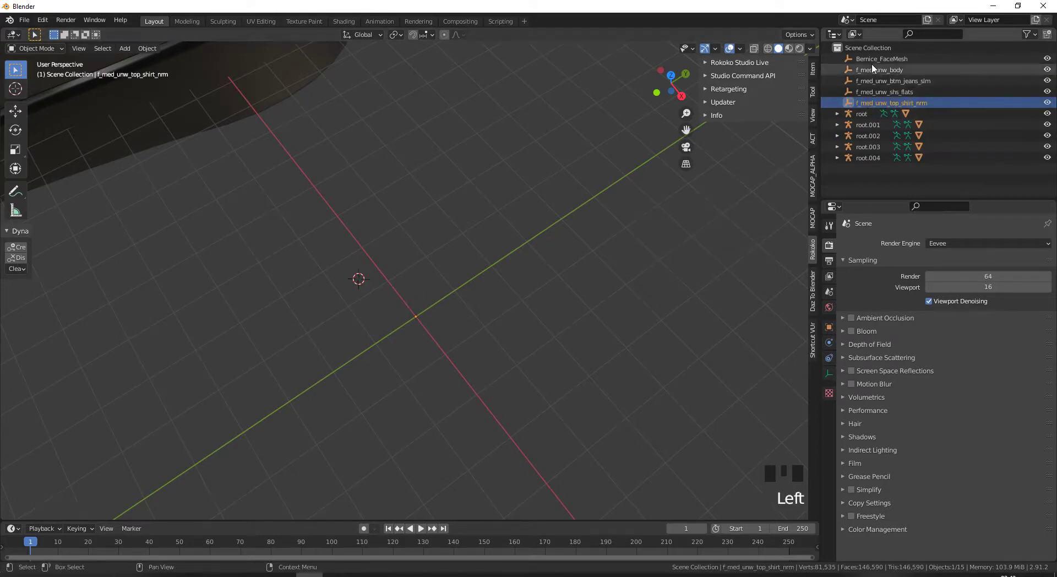
Delete the leftover mesh-named parent objects, leaving root through root.004 at top level.
left_click(876, 63)
key("Delete")
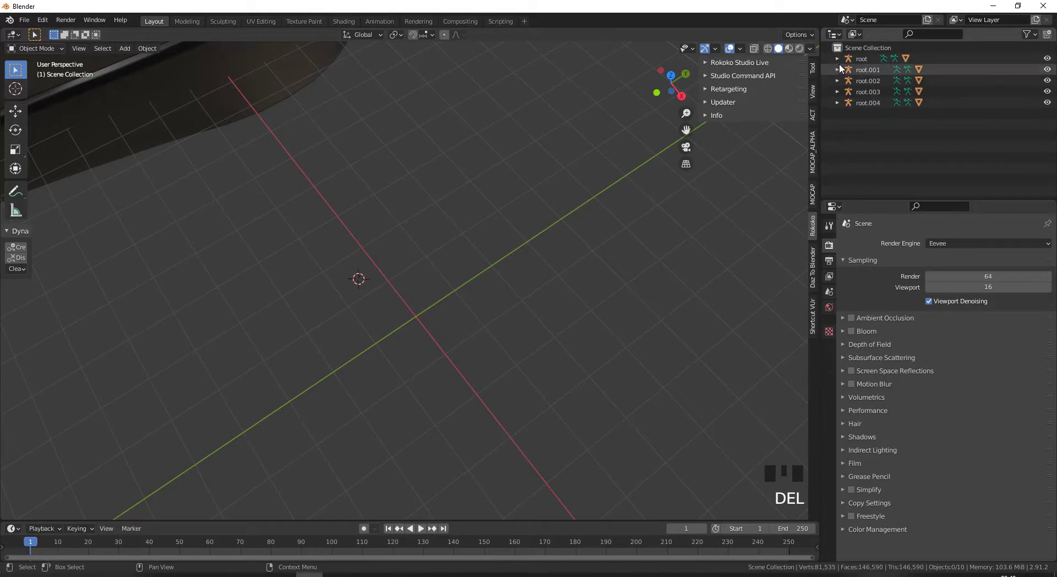
left_click(840, 62)
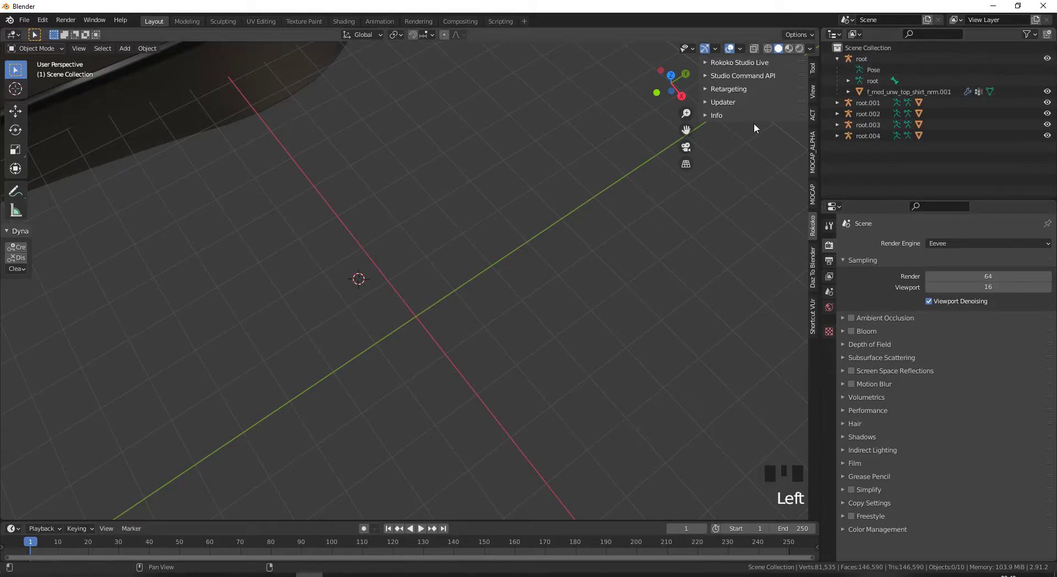
Clear the parent of the f_med_unw_top_shirt_nrm.001 shirt mesh under root.
left_click_drag(492, 191, 908, 137)
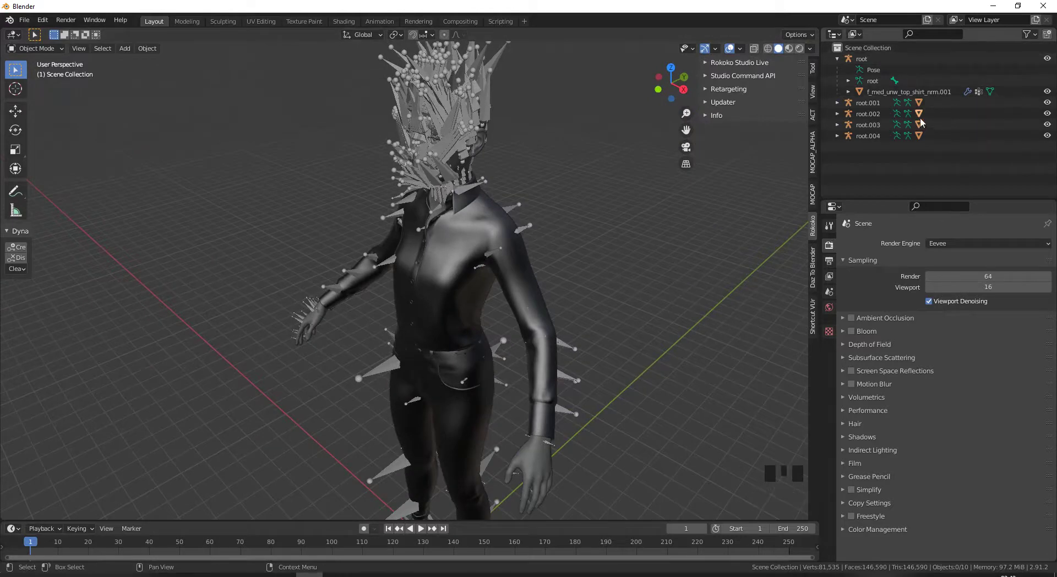
left_click(1051, 95)
left_click(1051, 94)
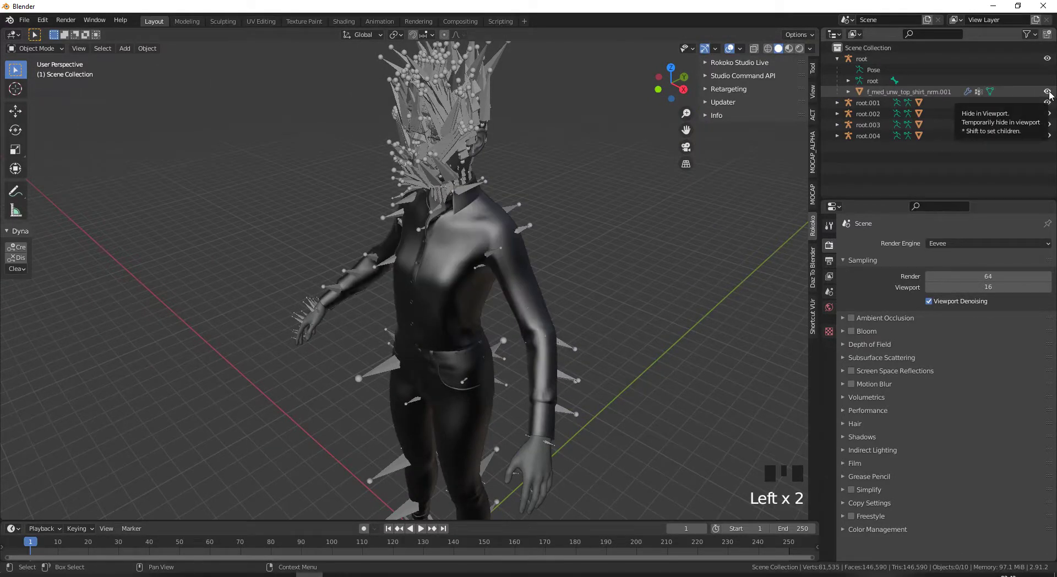
left_click(883, 94)
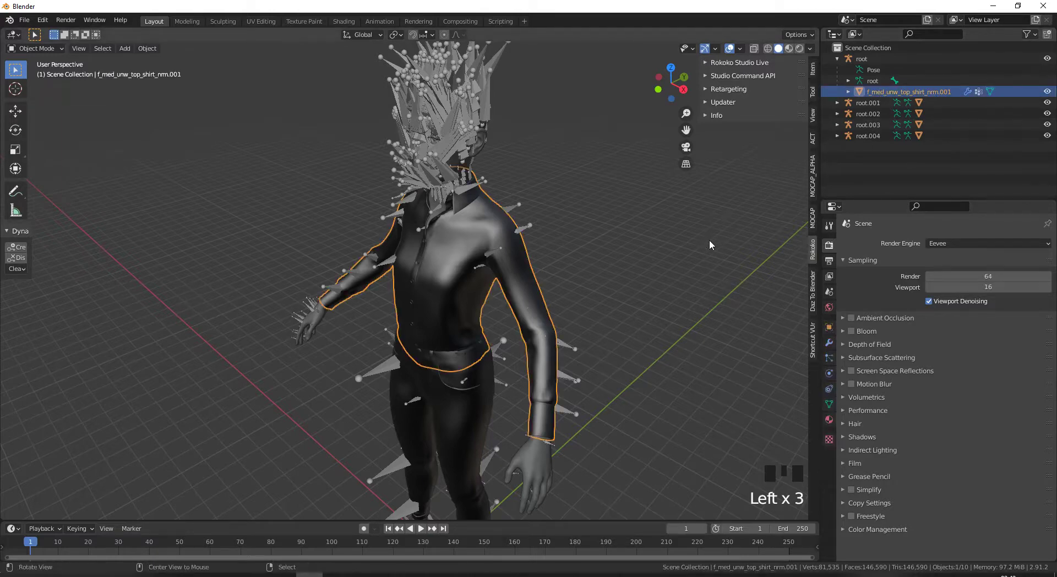
key("alt+p")
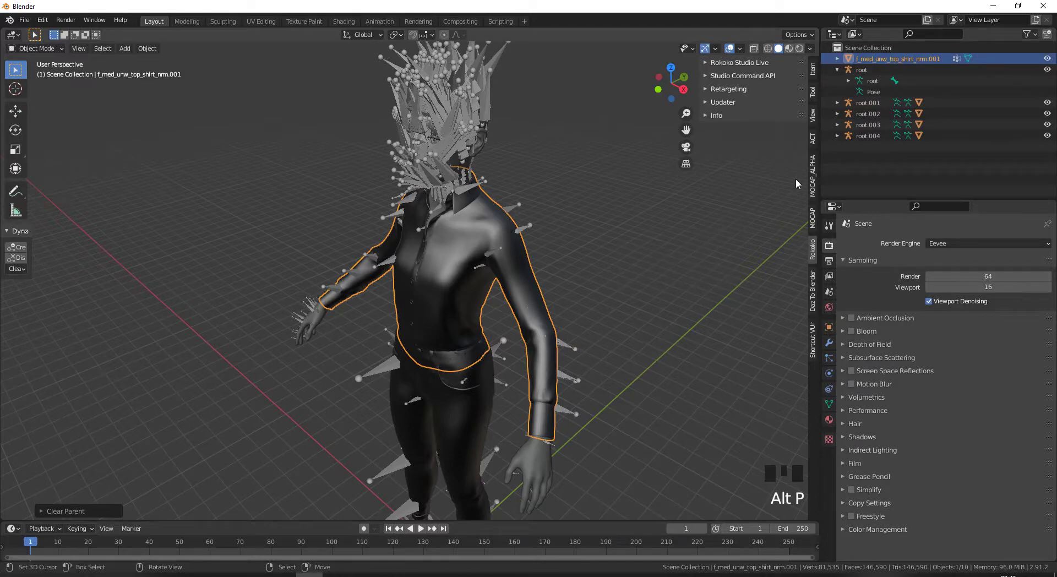
Identify the shoes mesh under root.001 by toggling visibility and attempt to clear its parent.
left_click(840, 107)
left_click(878, 140)
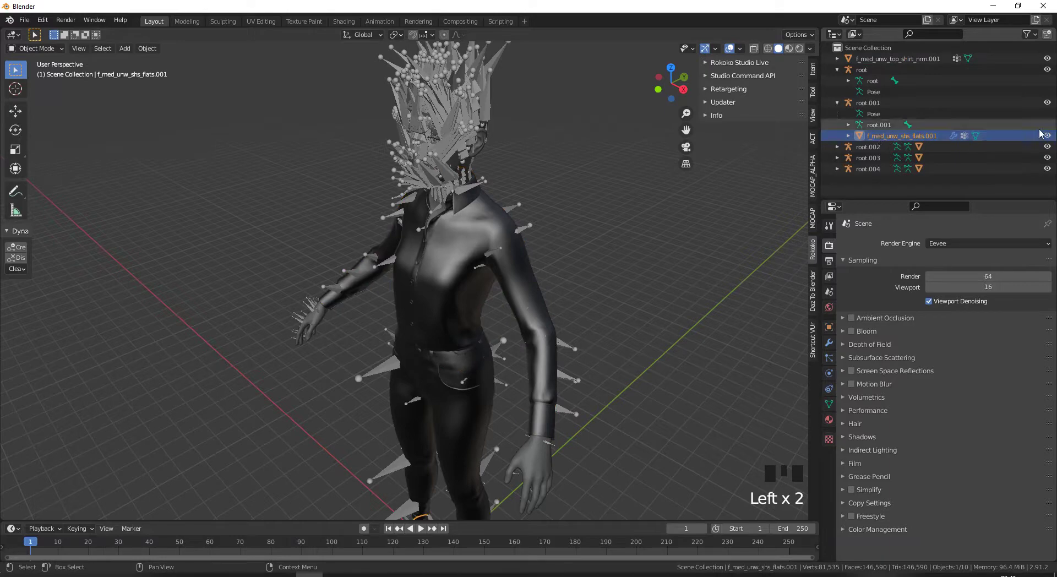
left_click(1049, 137)
left_click(1051, 137)
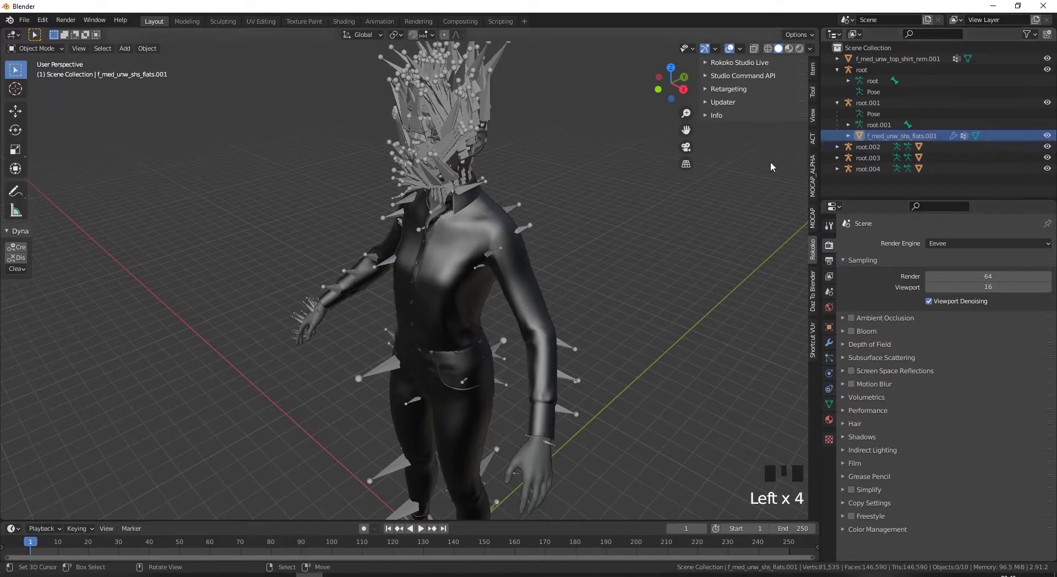
left_click_drag(655, 256, 1048, 137)
left_click(1048, 136)
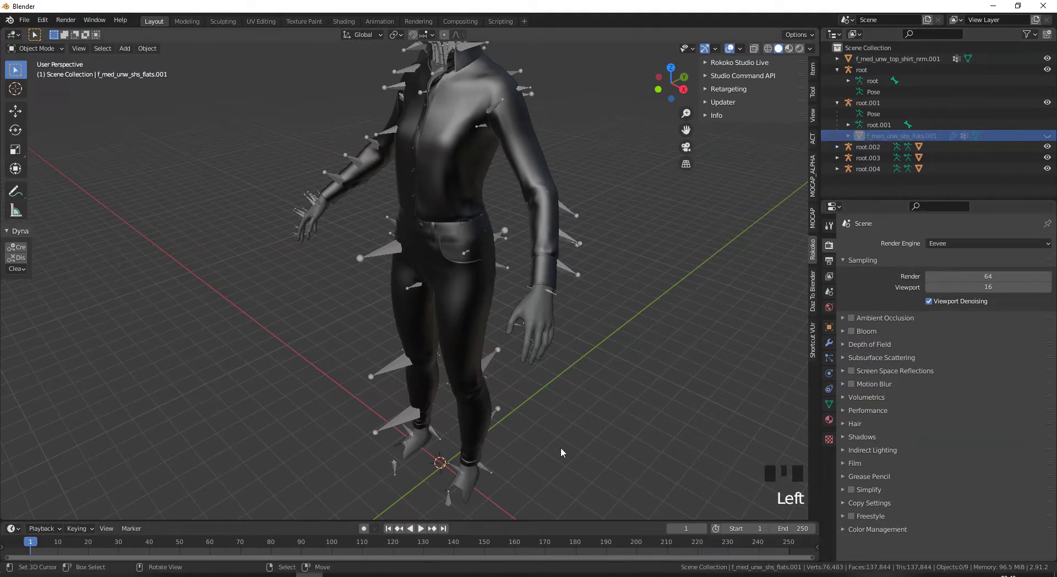
left_click(1049, 139)
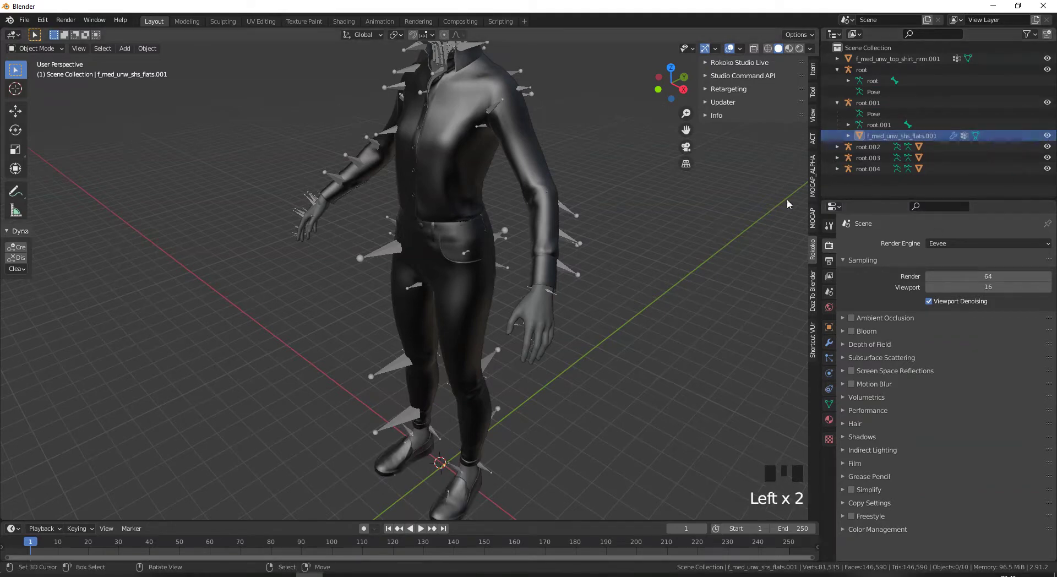
key("alt+p")
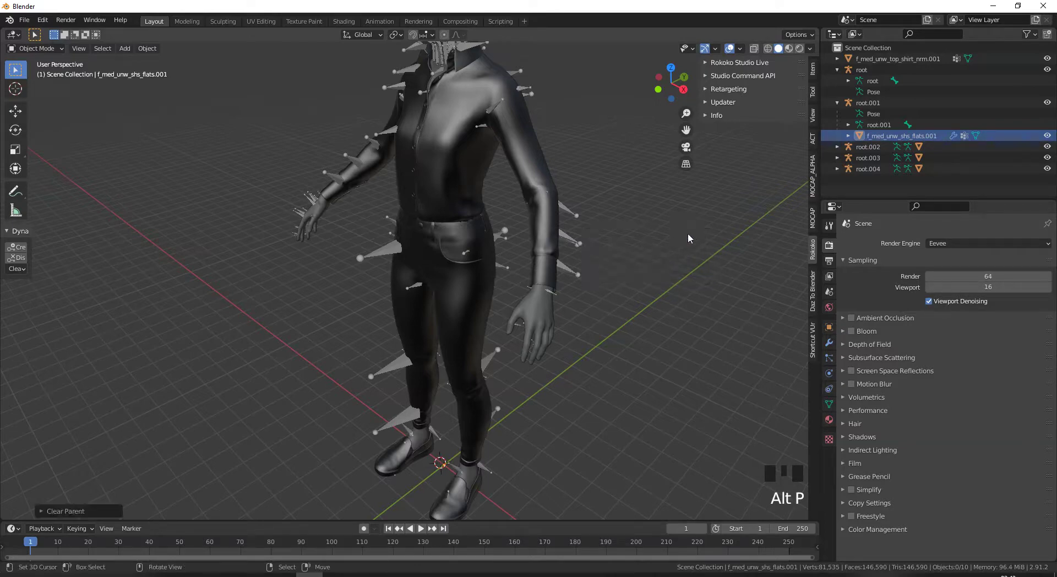
key("alt+p")
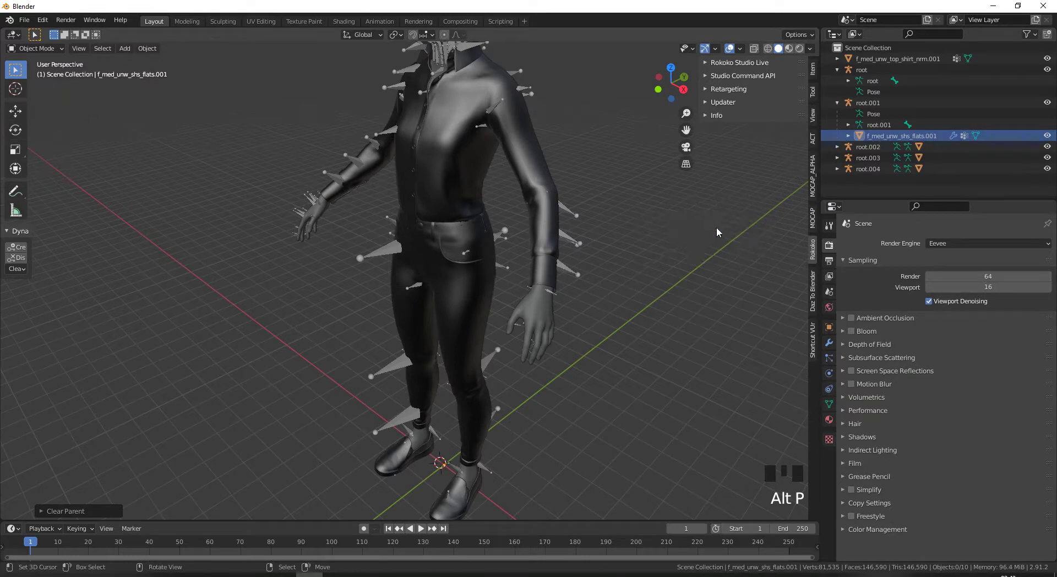
Clear the shoes mesh's parent so it leaves root.001.
left_click(876, 139)
left_click(879, 124)
left_click(878, 140)
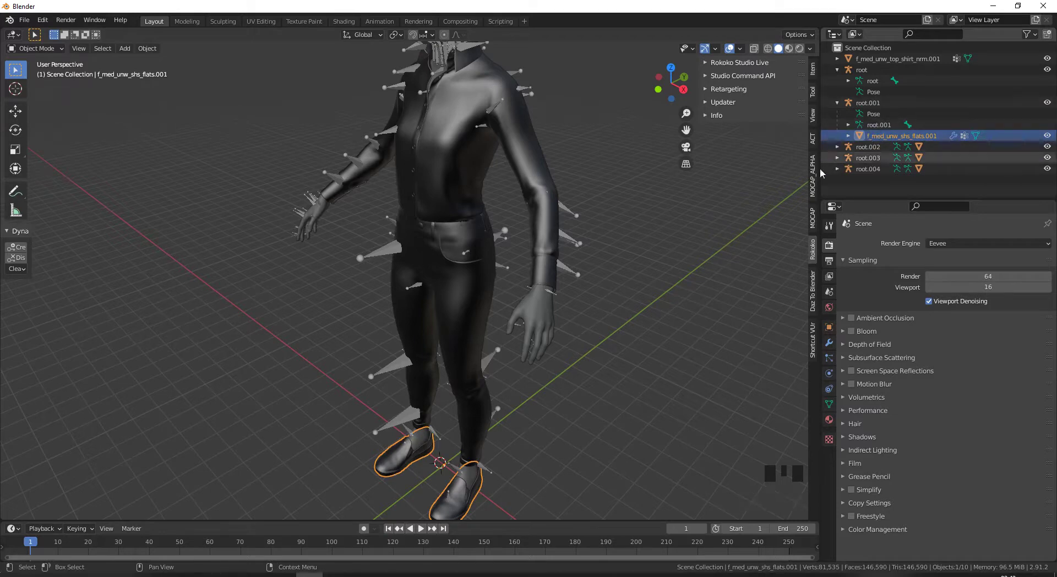
key("alt+p")
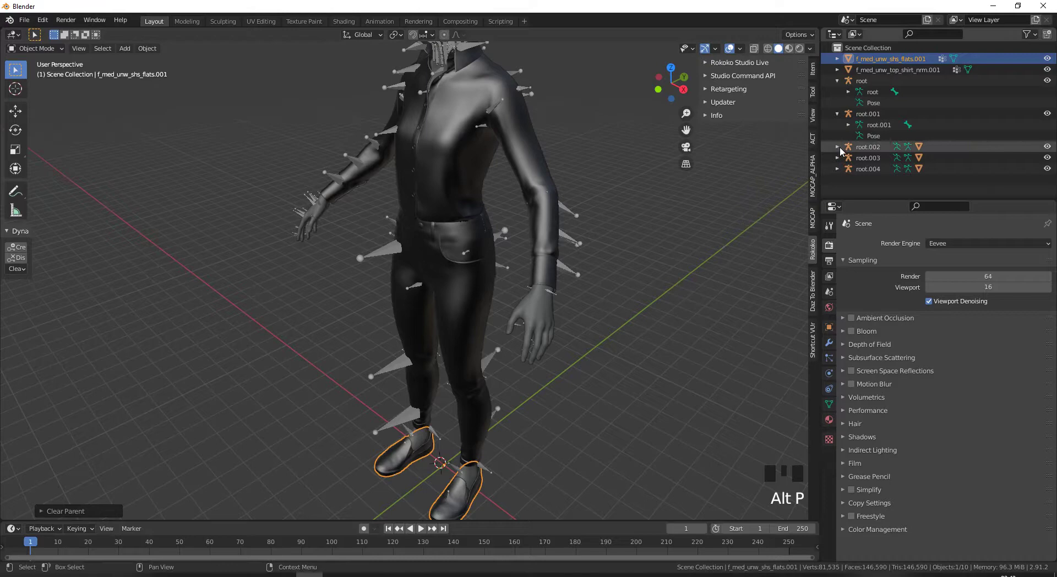
Clear the jeans mesh's parent so it leaves root.002.
left_click(842, 149)
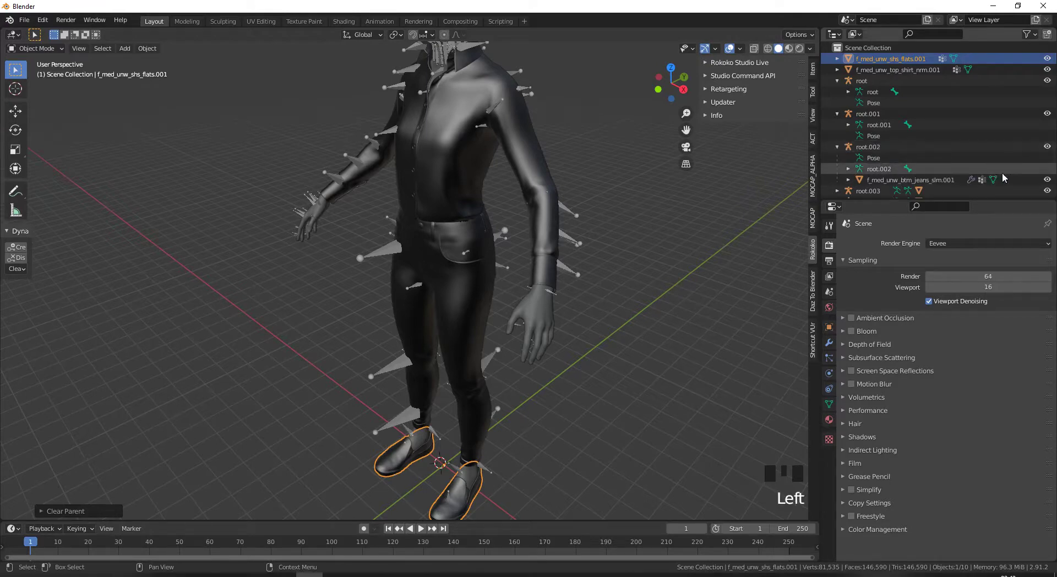
left_click(1049, 182)
left_click(1049, 182)
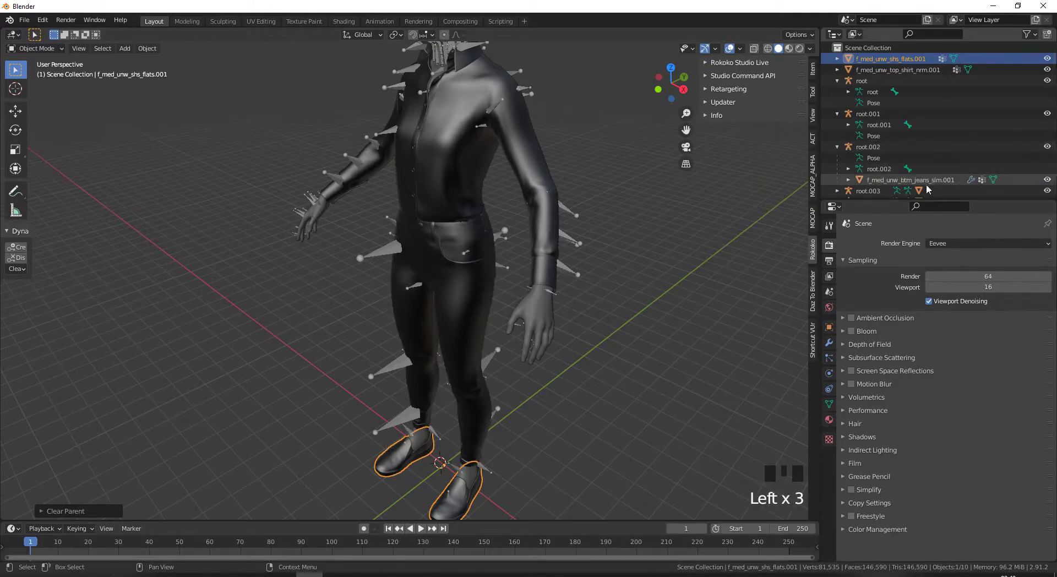
left_click(927, 184)
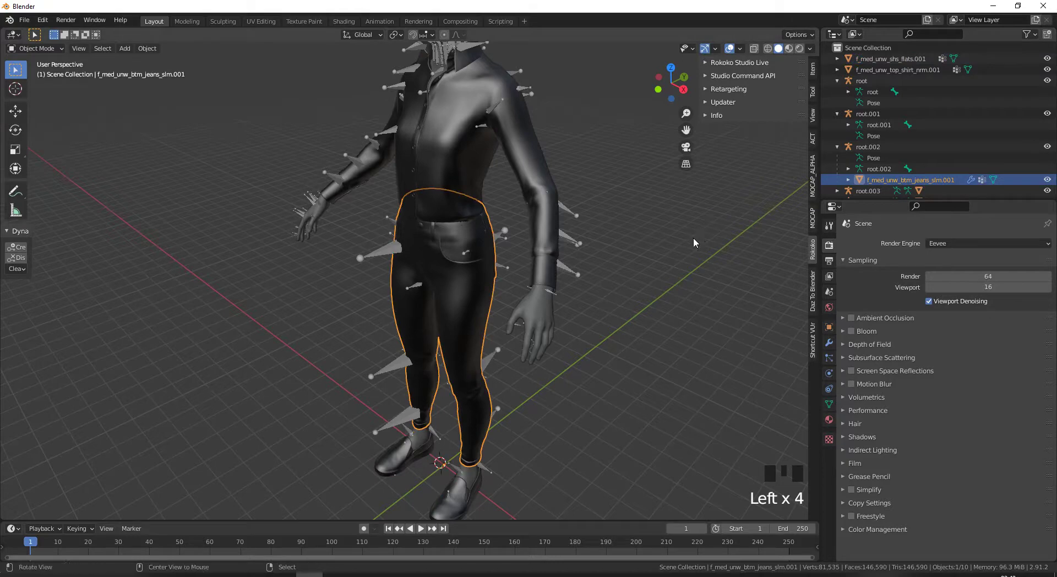
key("alt+p")
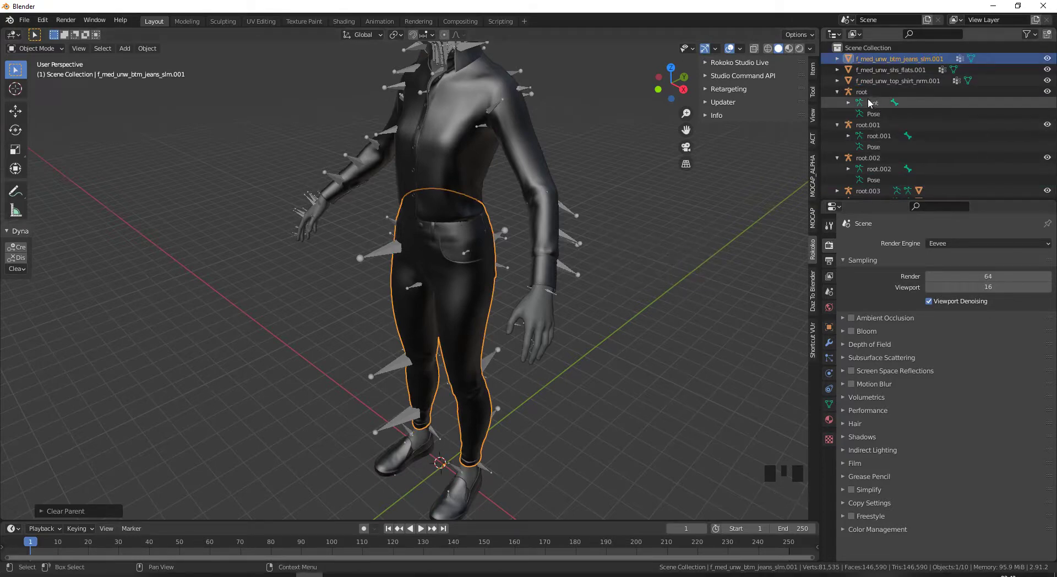
Inspect the contents of each armature to find which hold the body and face meshes.
left_click(840, 98)
left_click(839, 106)
left_click(838, 118)
left_click(842, 129)
left_click(911, 162)
left_click(1050, 161)
left_click(1052, 161)
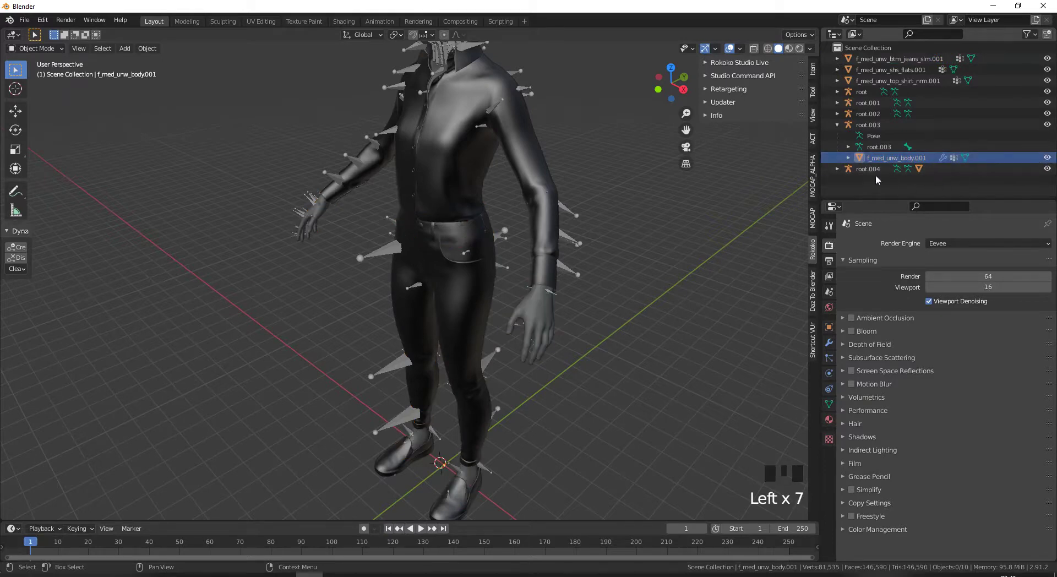
left_click(839, 172)
left_click(1051, 173)
left_click(1051, 172)
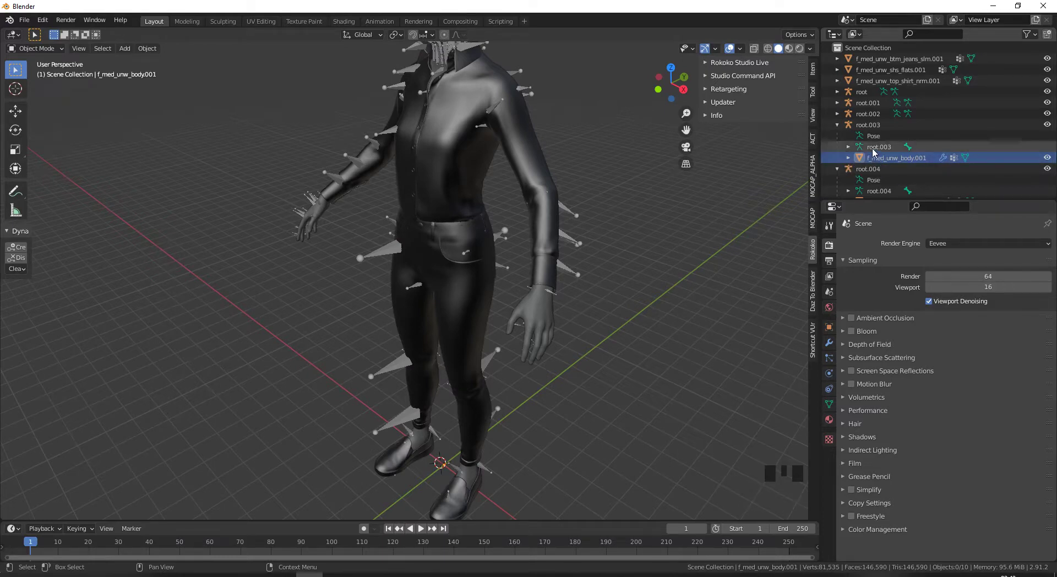
Delete the unused root, root.001 and root.002 armatures, keeping root.003 and root.004.
left_click(870, 98)
left_click(870, 116)
key("x")
left_click(841, 97)
left_click(838, 107)
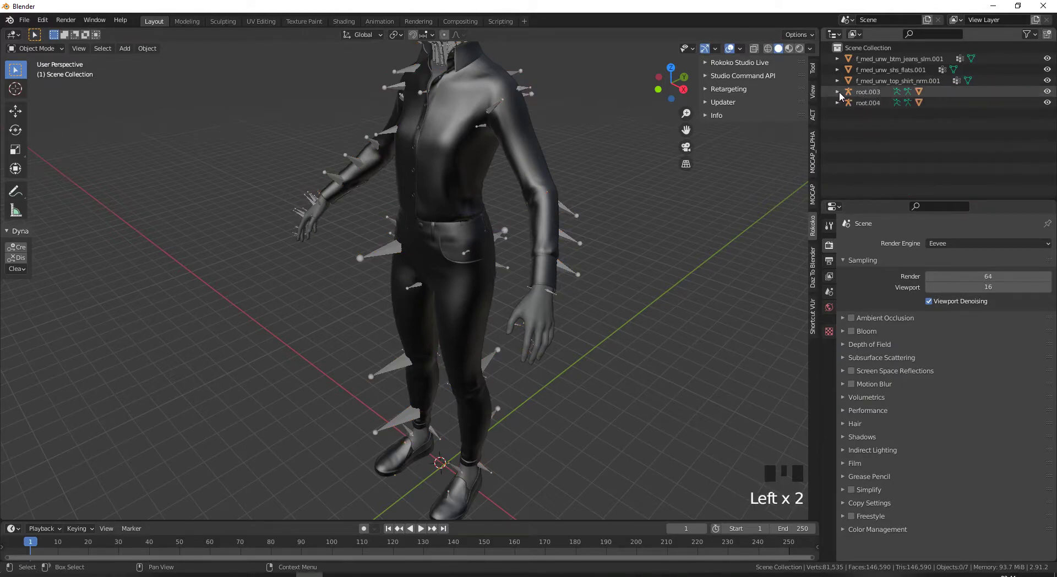
Toggle visibility of root.003 and root.004 contents to confirm which holds the body mesh.
left_click(1050, 96)
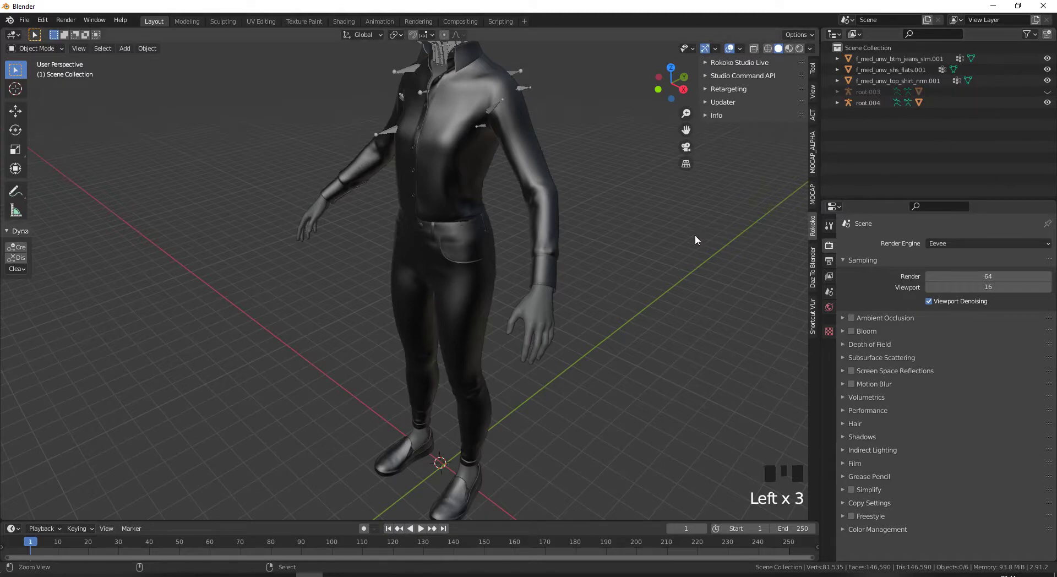
left_click_drag(709, 227, 1050, 104)
left_click(1050, 104)
left_click(1050, 106)
left_click(1050, 95)
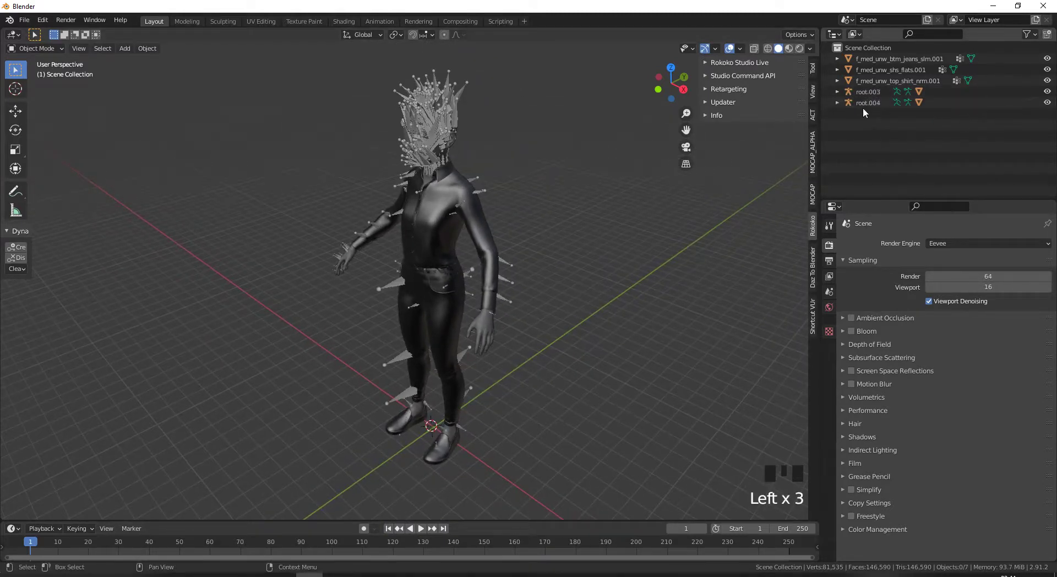
left_click(839, 94)
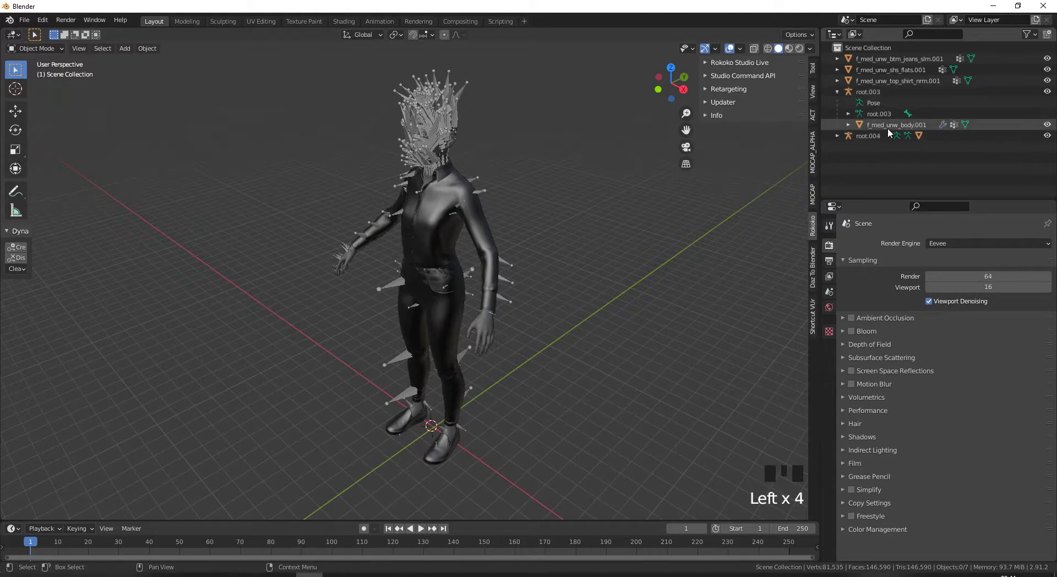
left_click(1050, 130)
left_click(1051, 129)
left_click(838, 139)
left_click(1049, 173)
left_click_drag(1050, 170, 837, 169)
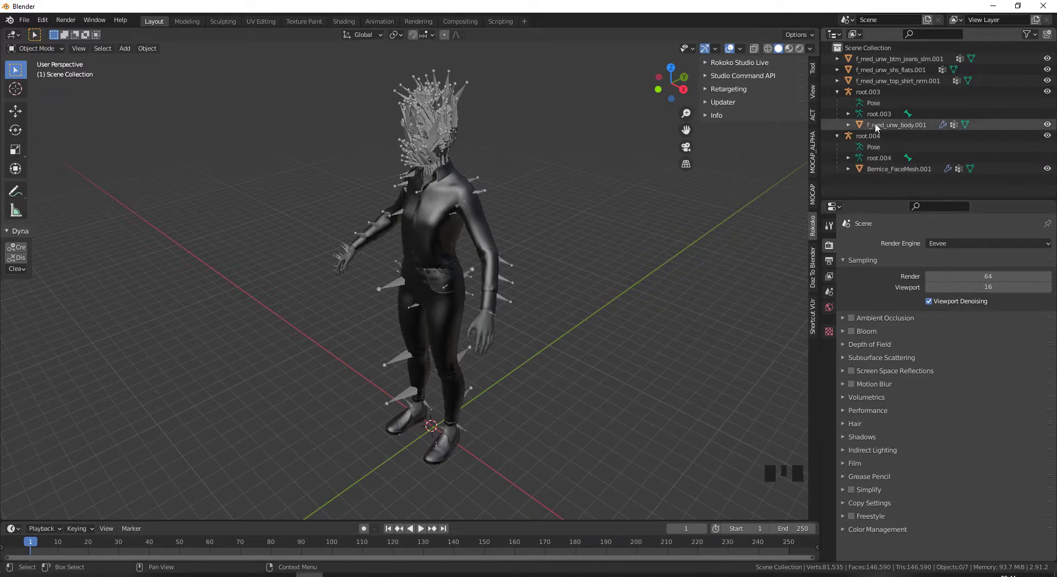
Clear the parent of f_med_unw_body.001 so it leaves root.003.
left_click(878, 128)
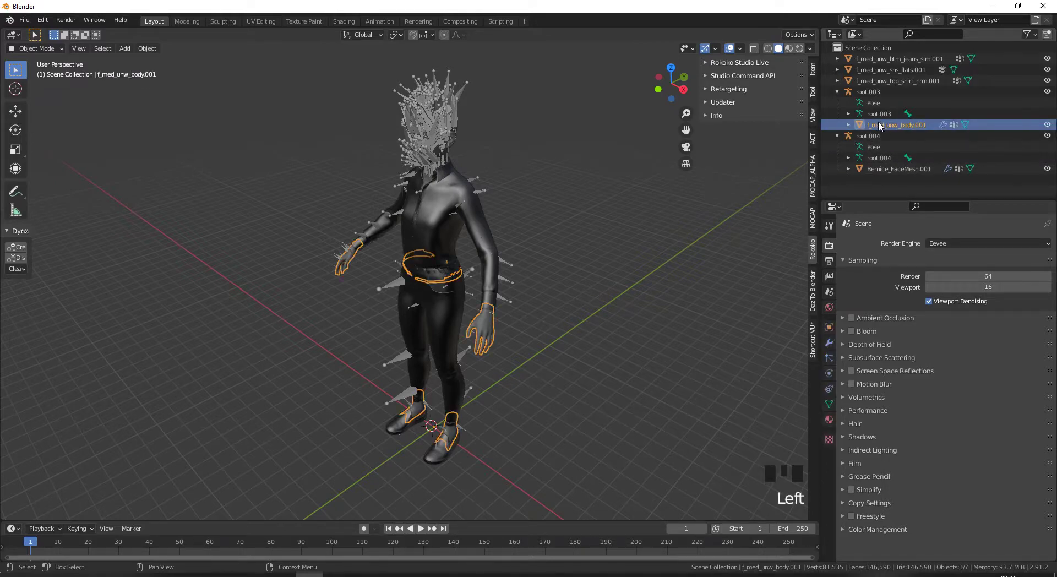
key("alt+p")
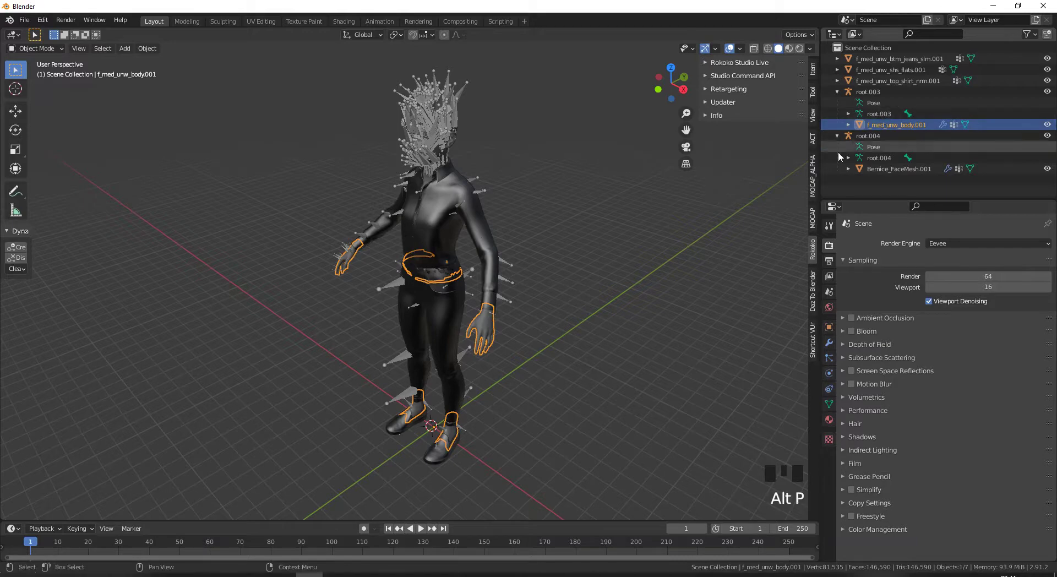
key("alt+p")
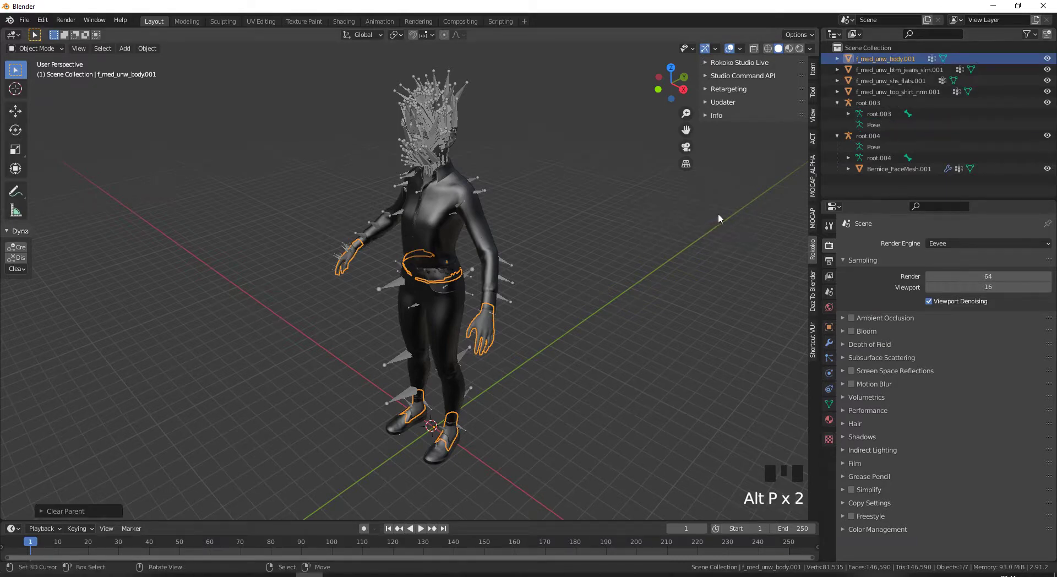
Expand root.003 in the Outliner down to its pelvis bone.
left_click(852, 117)
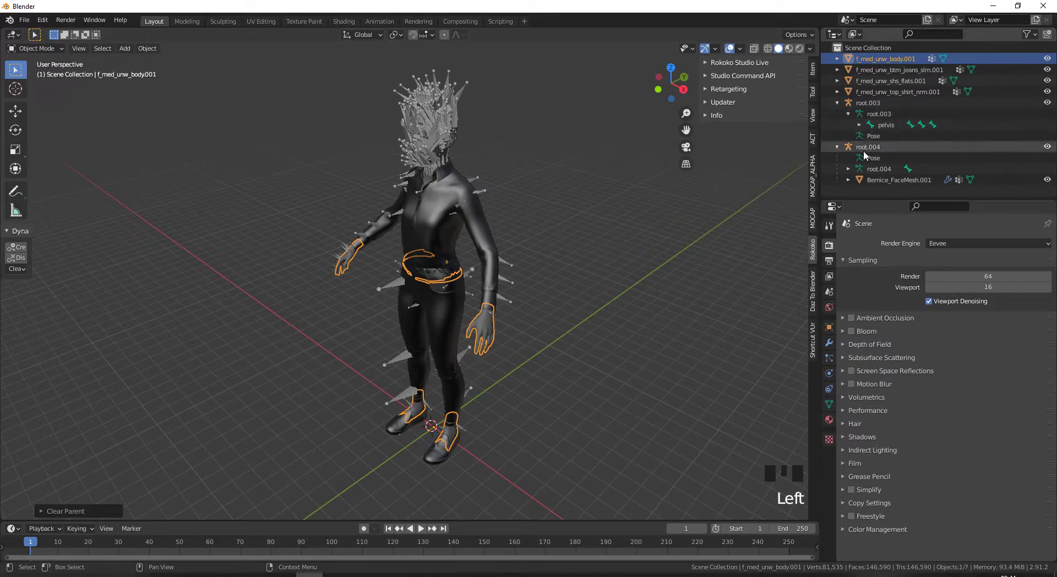
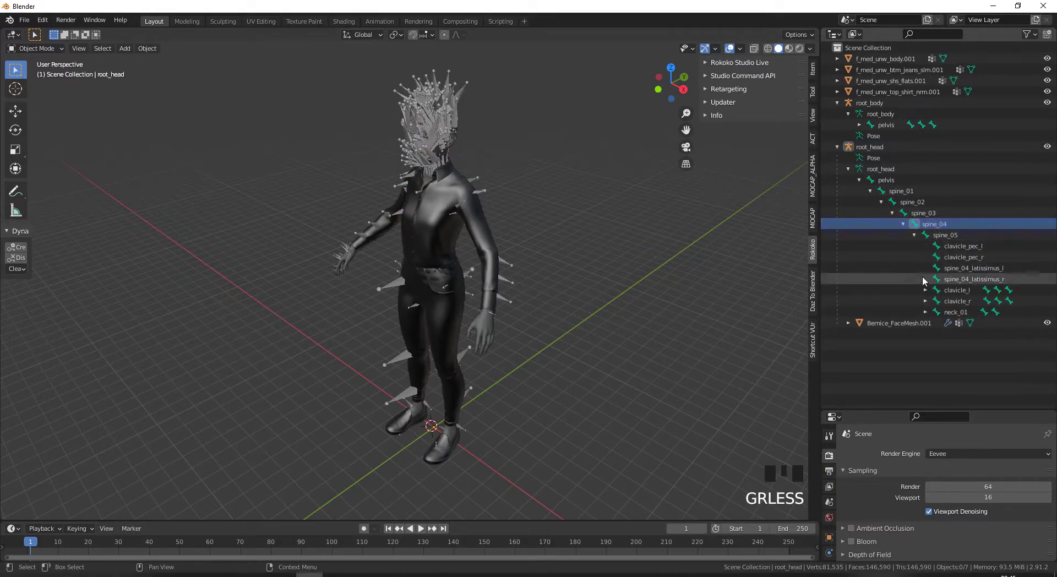
Select neck_01 and enter Edit Mode on the root_head armature.
left_click(927, 314)
left_click_drag(898, 299, 943, 316)
left_click(944, 316)
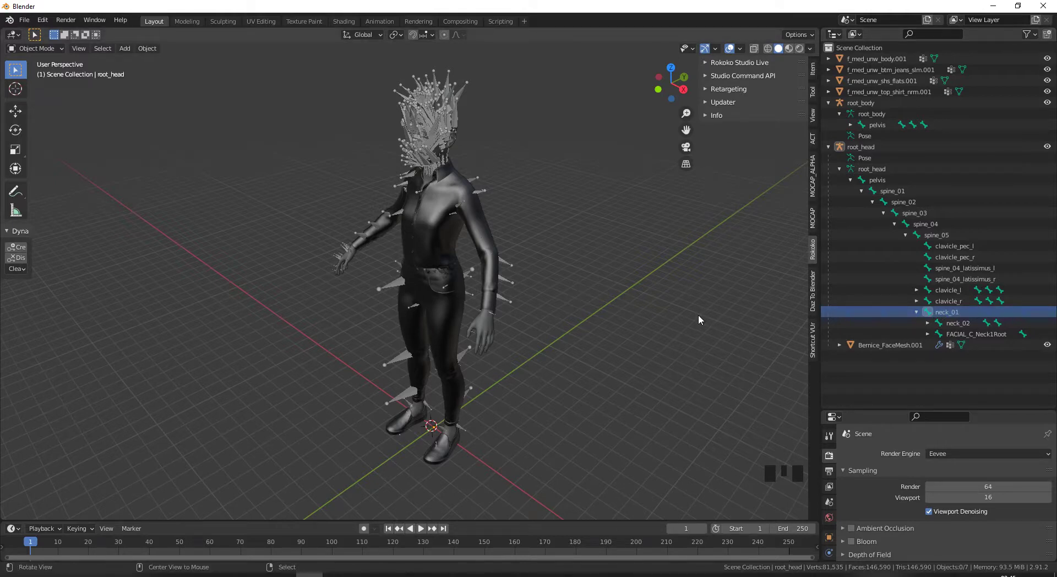
left_click_drag(29, 51, 859, 186)
left_click(858, 184)
left_click(871, 196)
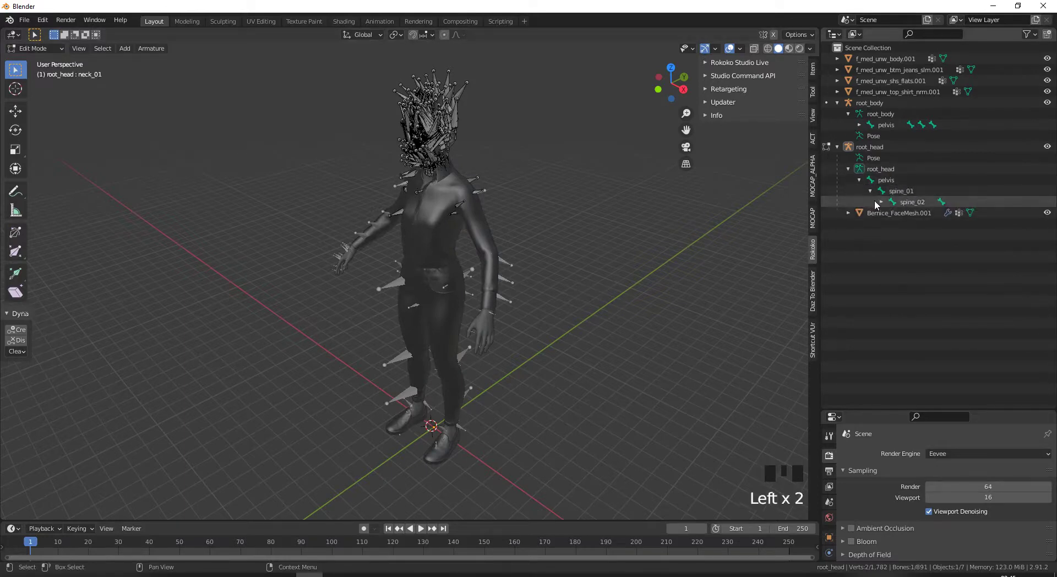
Expand the spine bone chain and clear neck_01's parent bone.
left_click(880, 203)
left_click(894, 216)
left_click(910, 226)
left_click(921, 239)
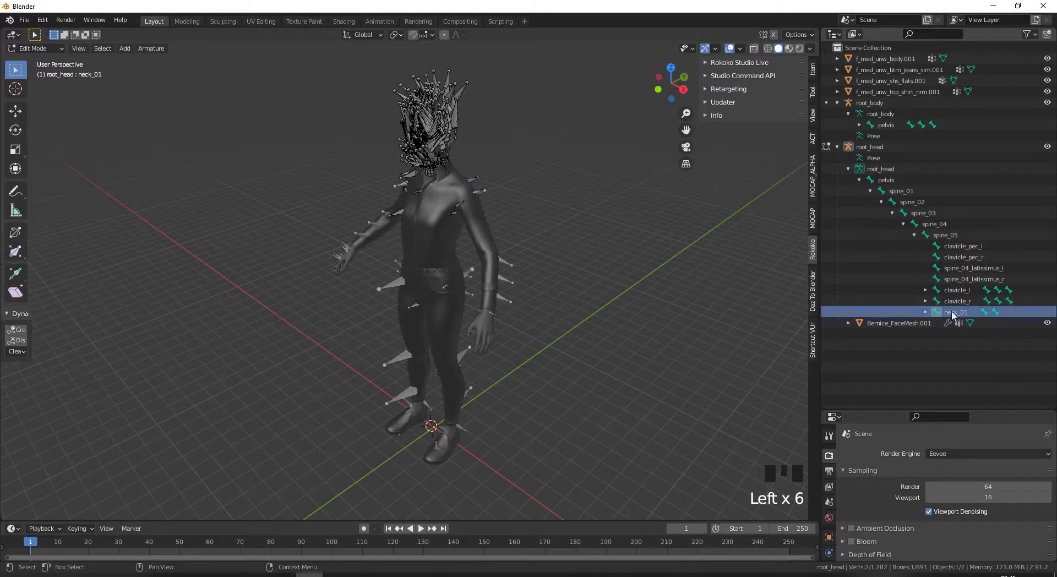
left_click(957, 315)
key("alt+p")
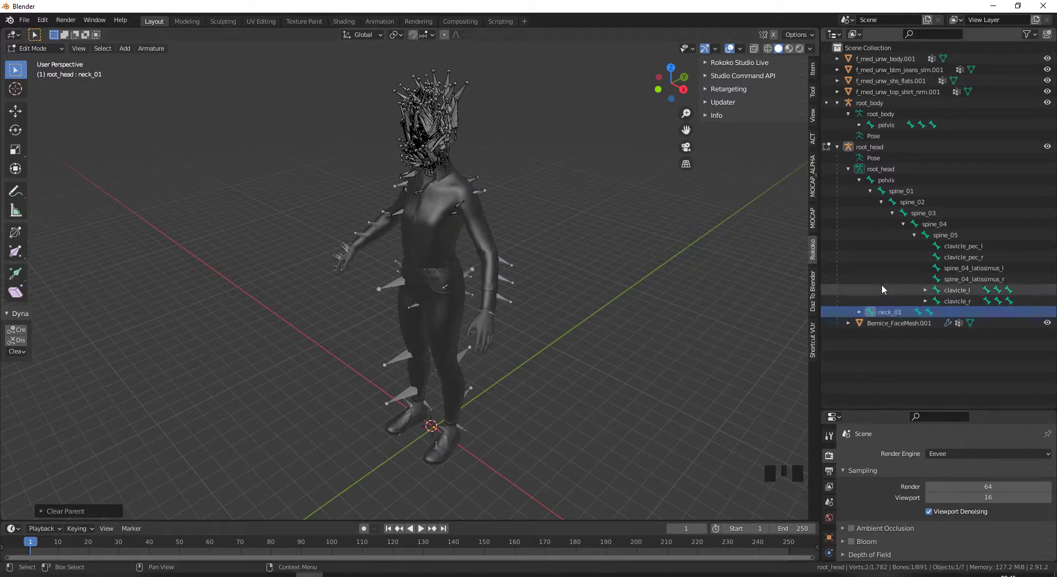
Delete the head rig's pelvis through clavicle_r spine bones.
left_click(886, 181)
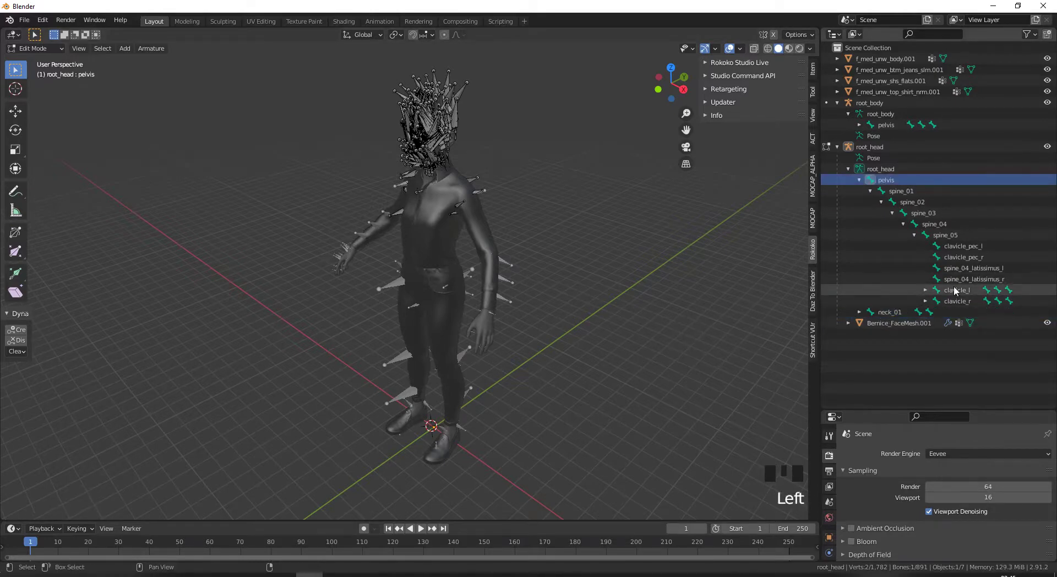
left_click(951, 303)
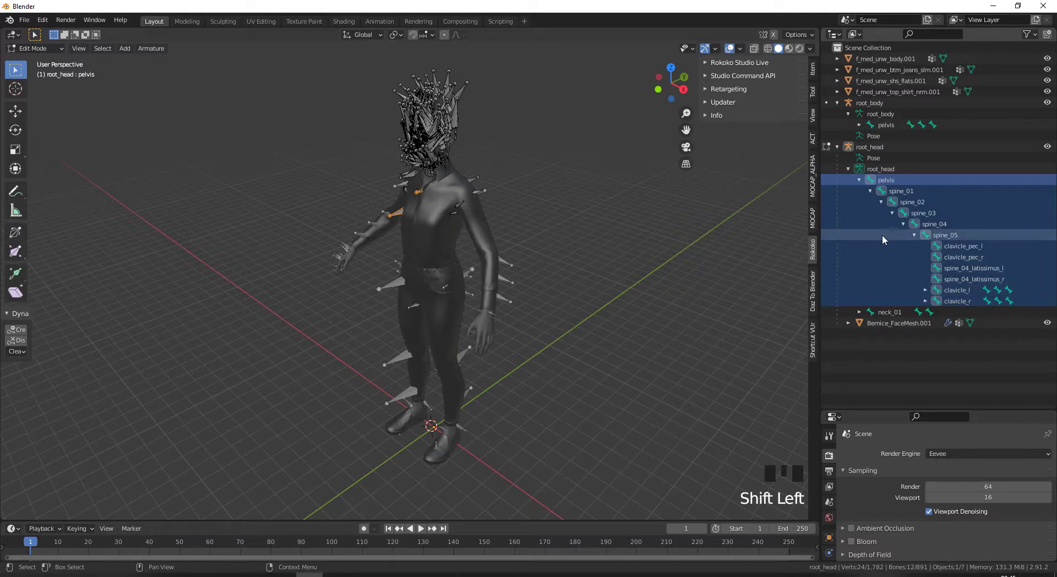
key("Right")
left_click(881, 185)
left_click(963, 304)
left_click_drag(951, 280, 702, 286)
key("x")
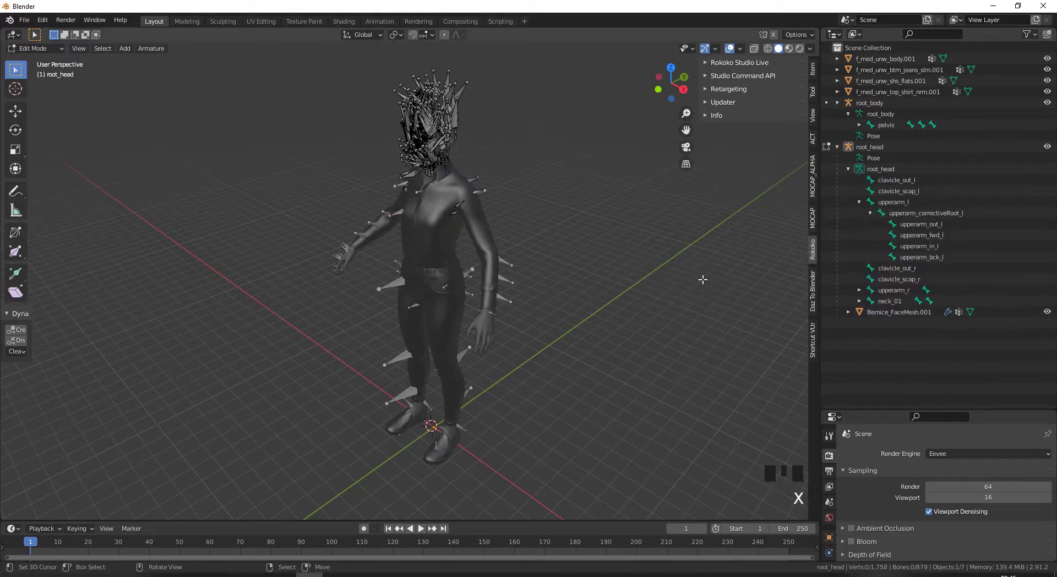
Delete the leftover clavicle_out_l, upper arm and upperarm_correctiveRoot_r bones.
left_click(889, 184)
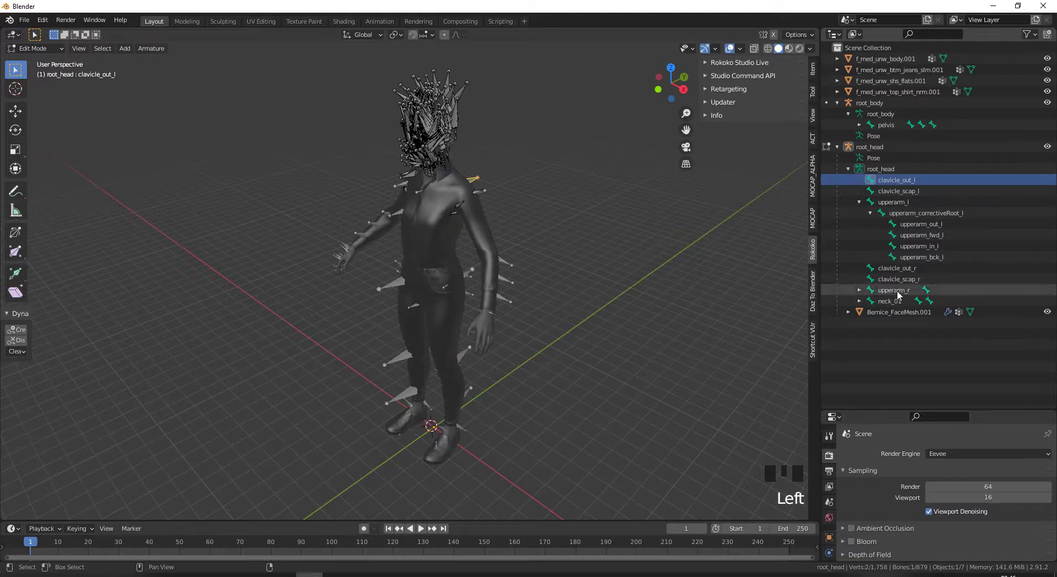
left_click(900, 296)
key("x")
left_click(881, 183)
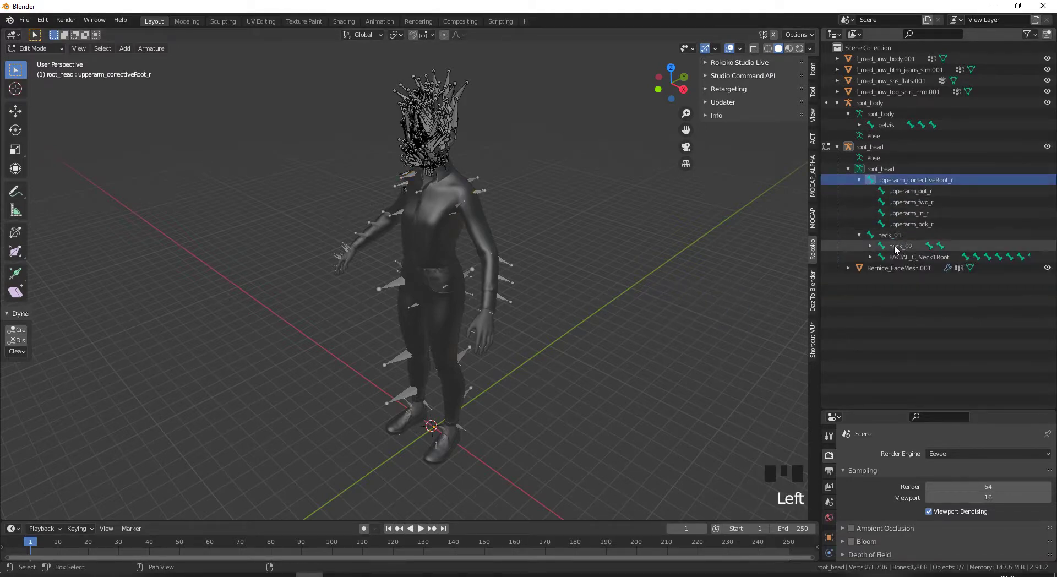
left_click(900, 226)
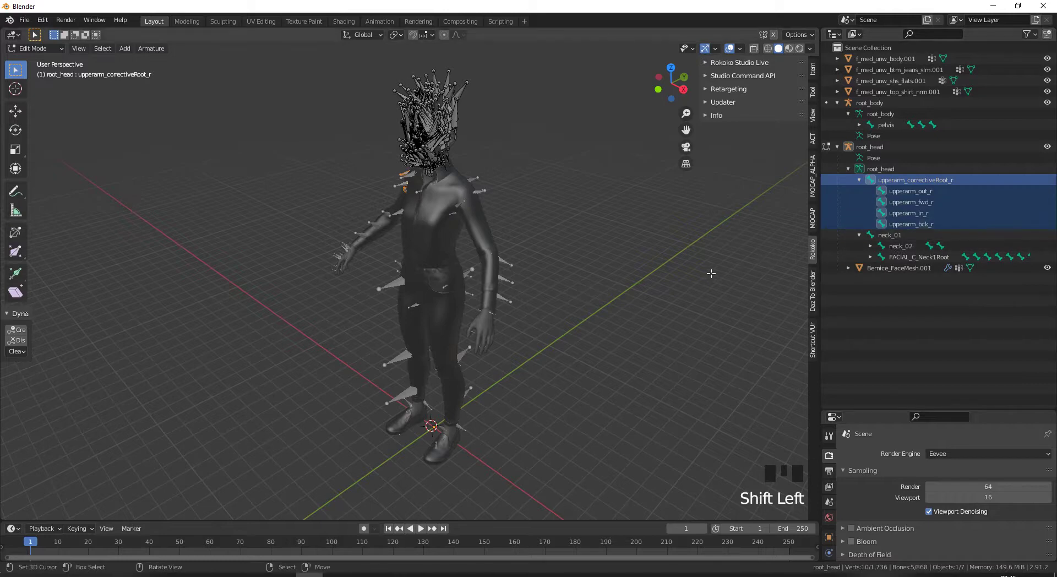
key("x")
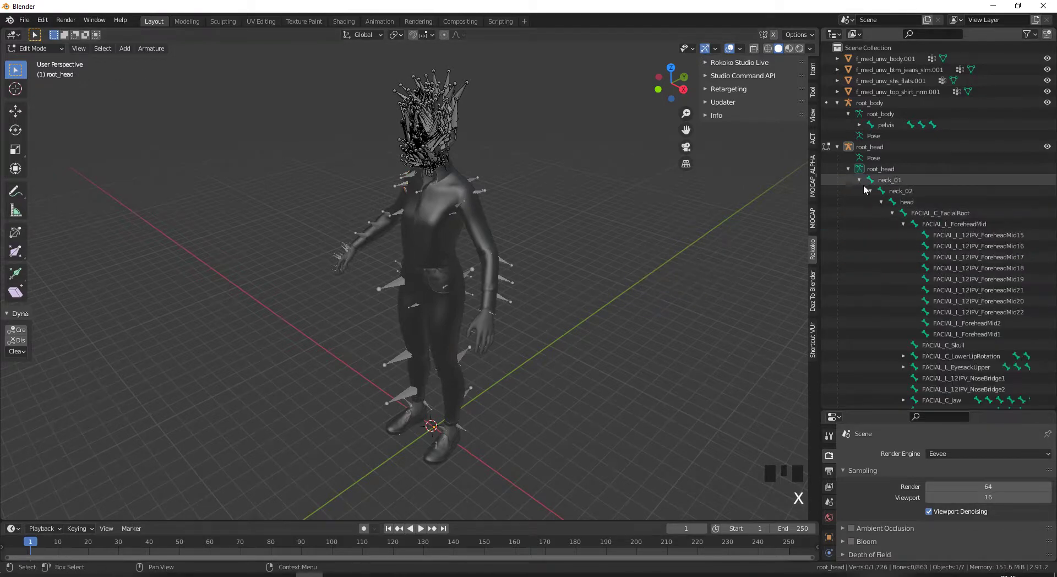
Collapse the facial bone tree and select root_body alongside root_head for joining.
left_click(872, 192)
left_click(862, 182)
left_click(862, 181)
left_click(883, 184)
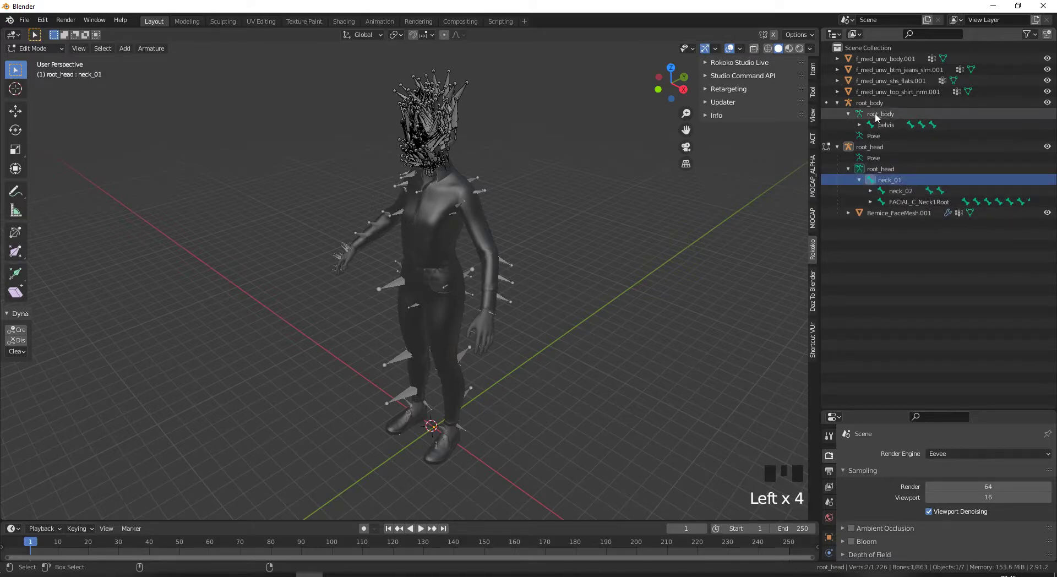
left_click(878, 116)
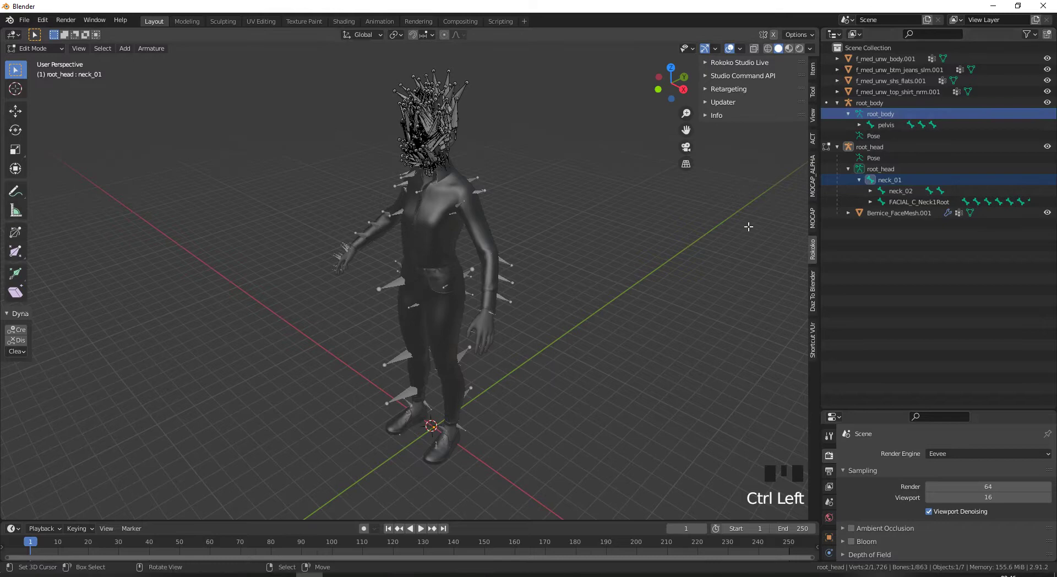
key("ctrl+j")
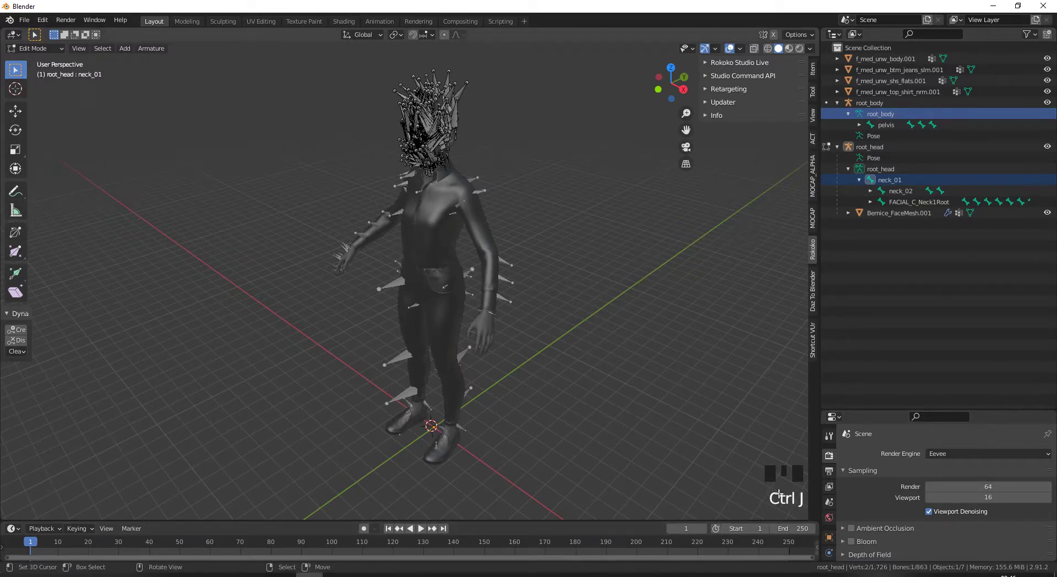
left_click(830, 151)
left_click(864, 185)
left_click(873, 172)
left_click(877, 117)
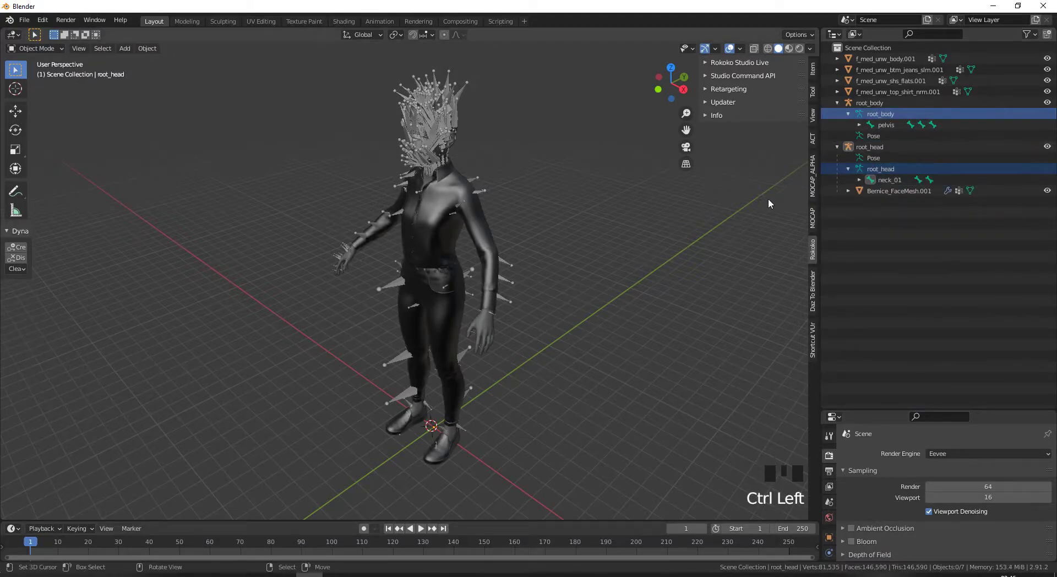
Join root_head into root_body with Ctrl+J and reveal the pelvis and neck_01.001 bone chains.
key("ctrl+j")
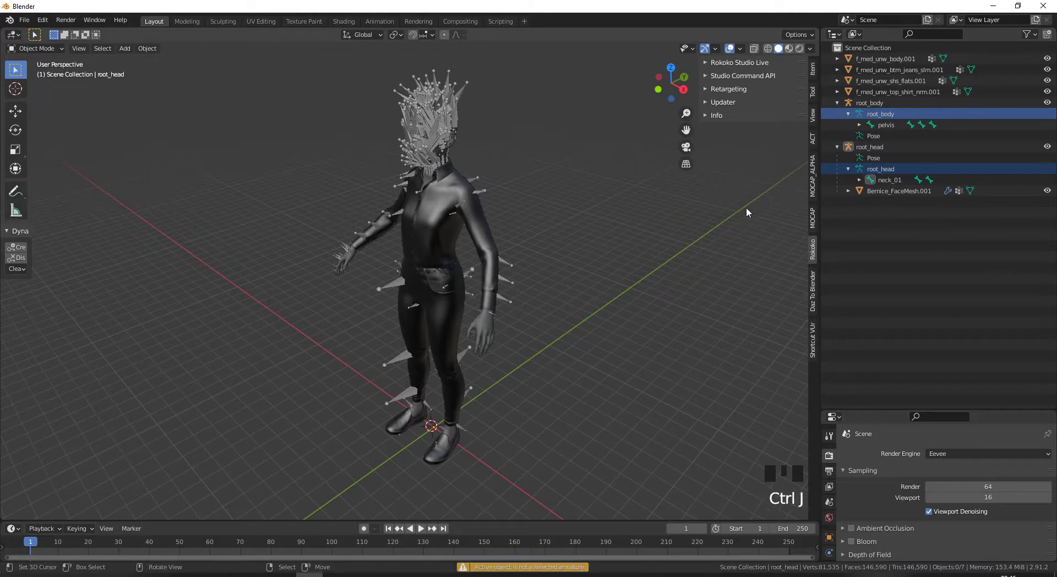
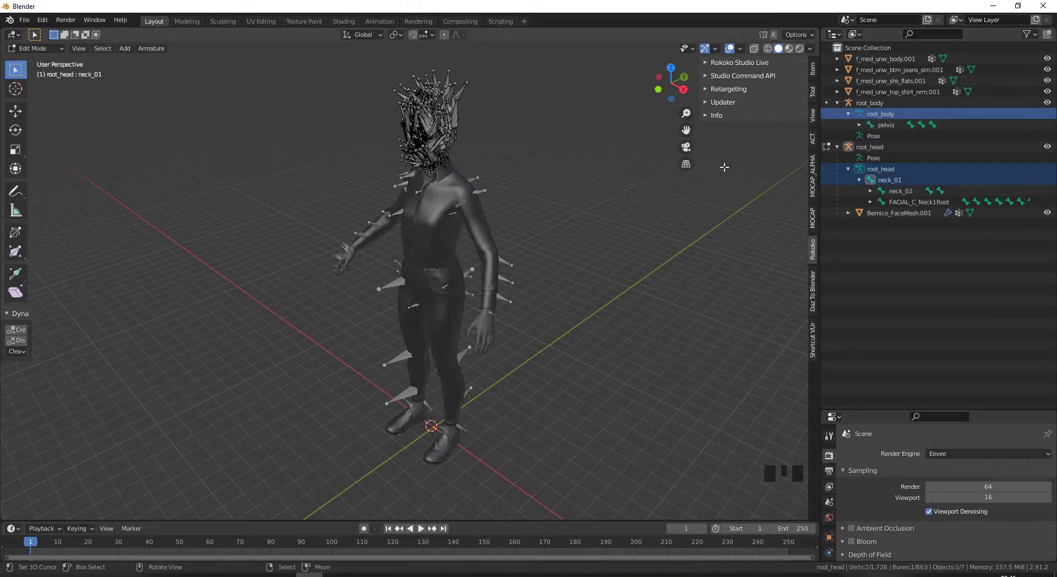
left_click(830, 152)
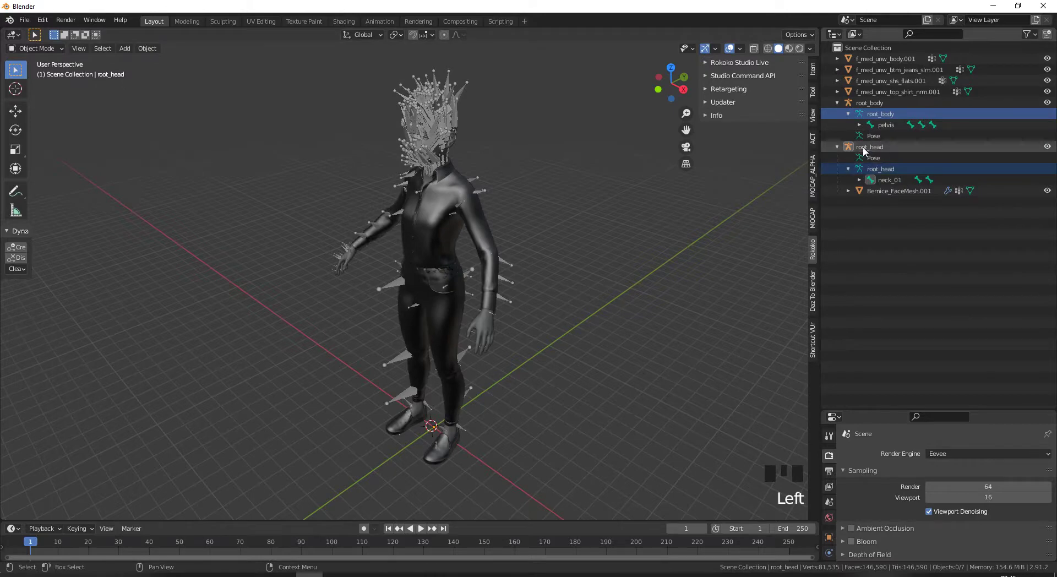
left_click(868, 149)
left_click(862, 106)
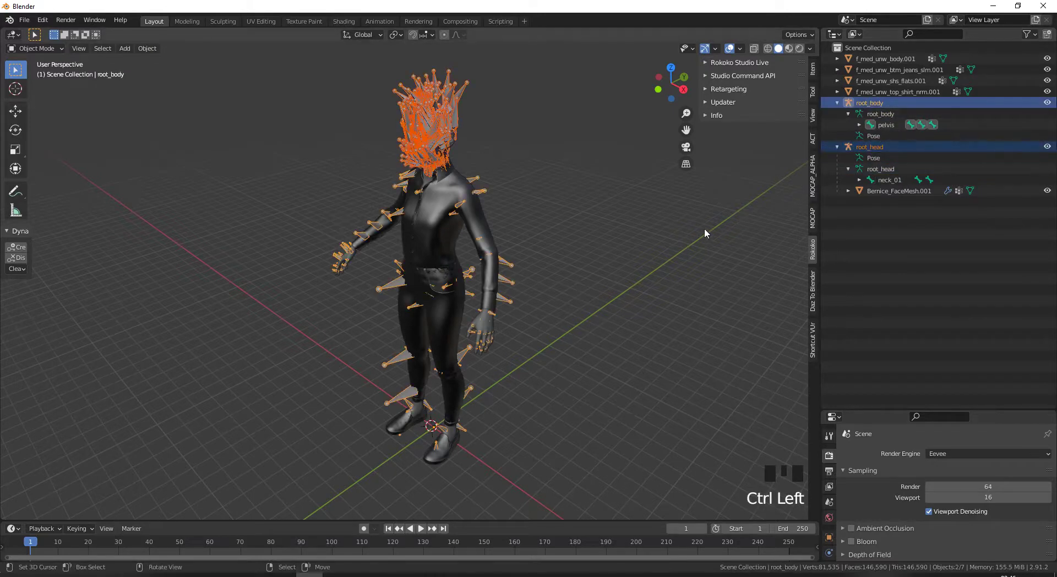
key("ctrl+j")
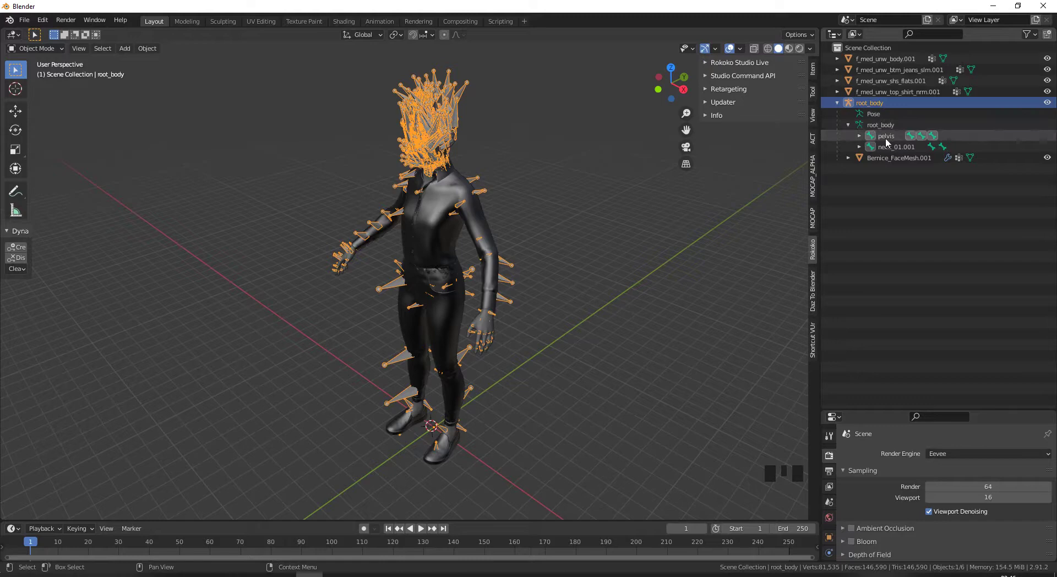
left_click(860, 139)
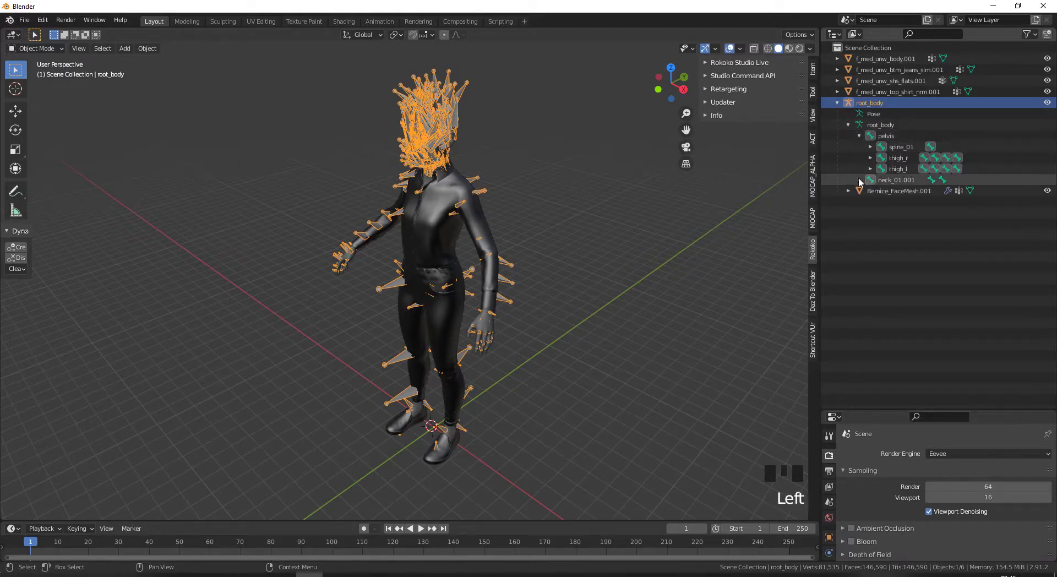
left_click(861, 182)
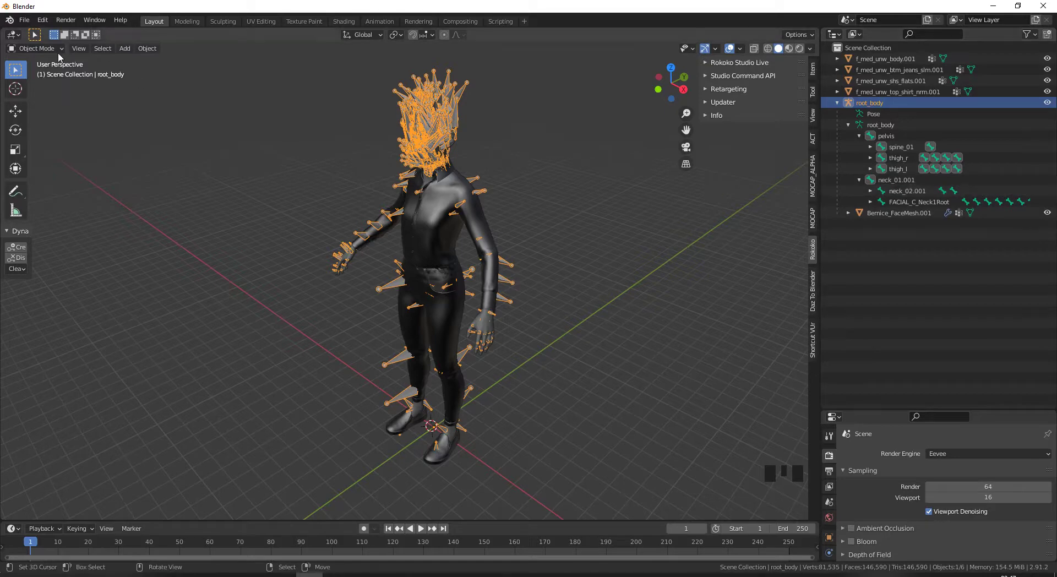
In Edit Mode, set FACIAL_C_Neck1Root's parent to the body's neck bone in Bone Relations.
left_click_drag(48, 50, 878, 151)
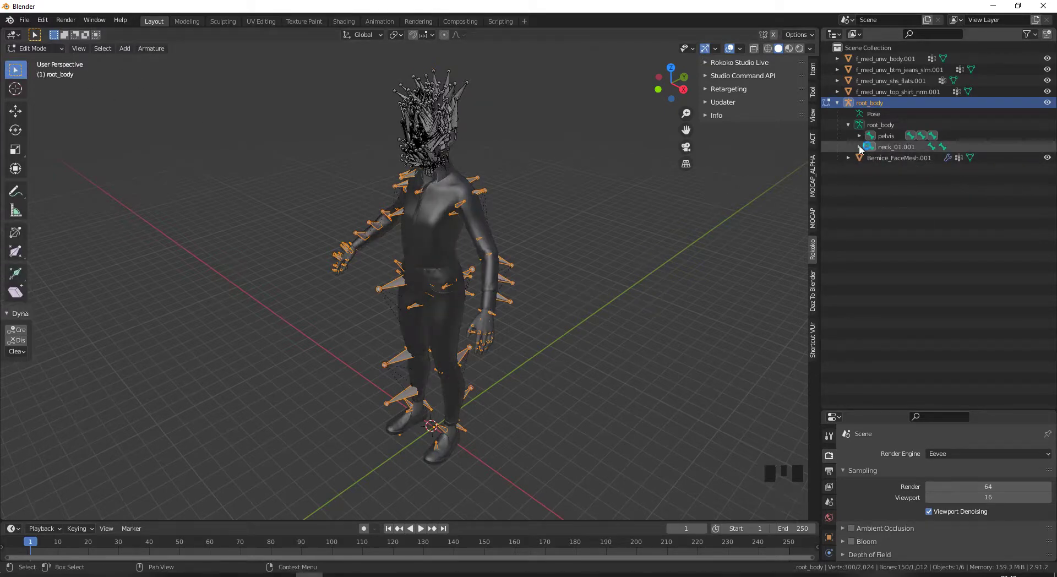
left_click(891, 150)
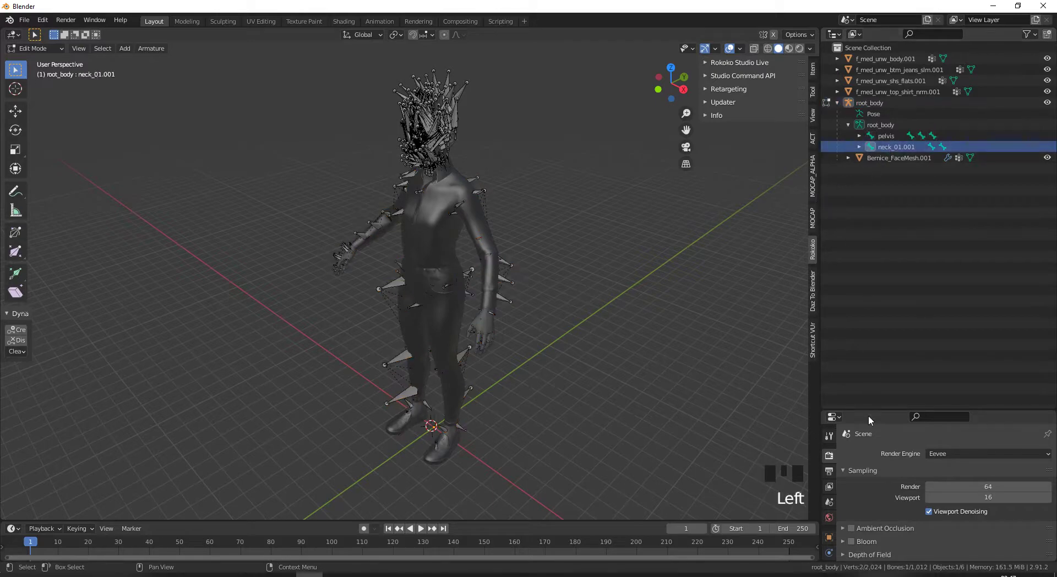
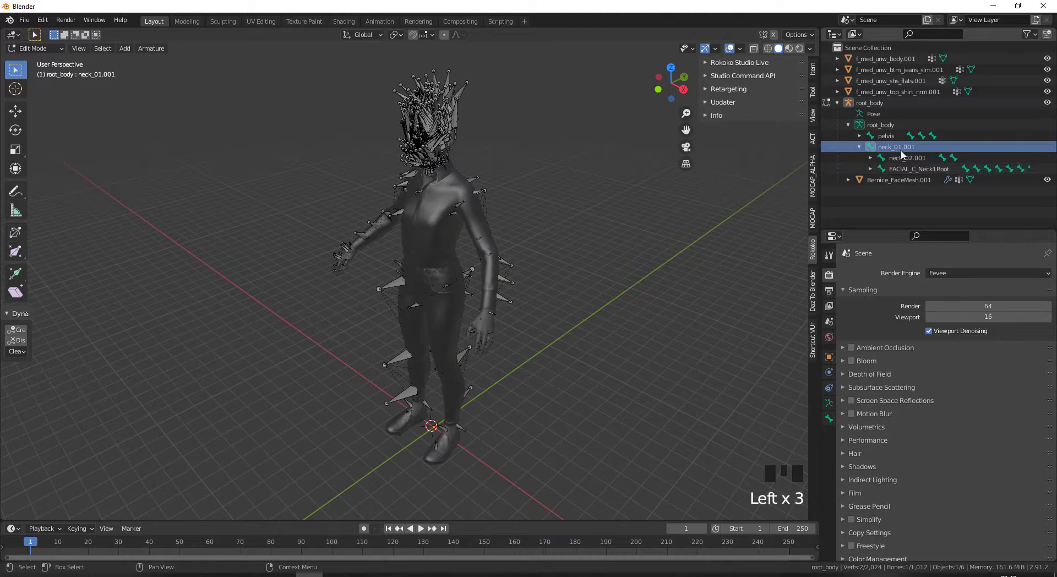
left_click(901, 173)
left_click(831, 407)
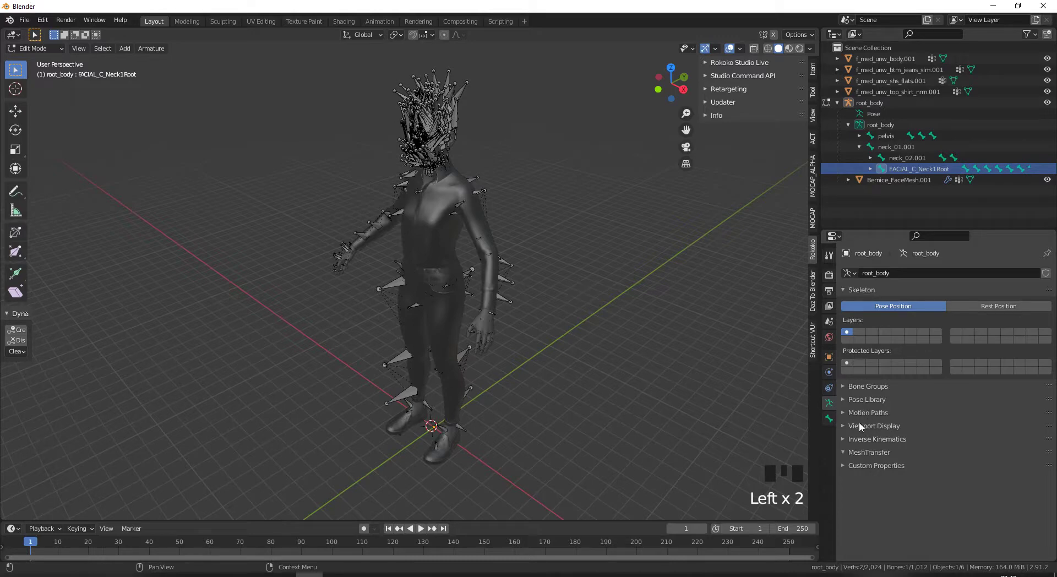
left_click_drag(863, 386, 838, 420)
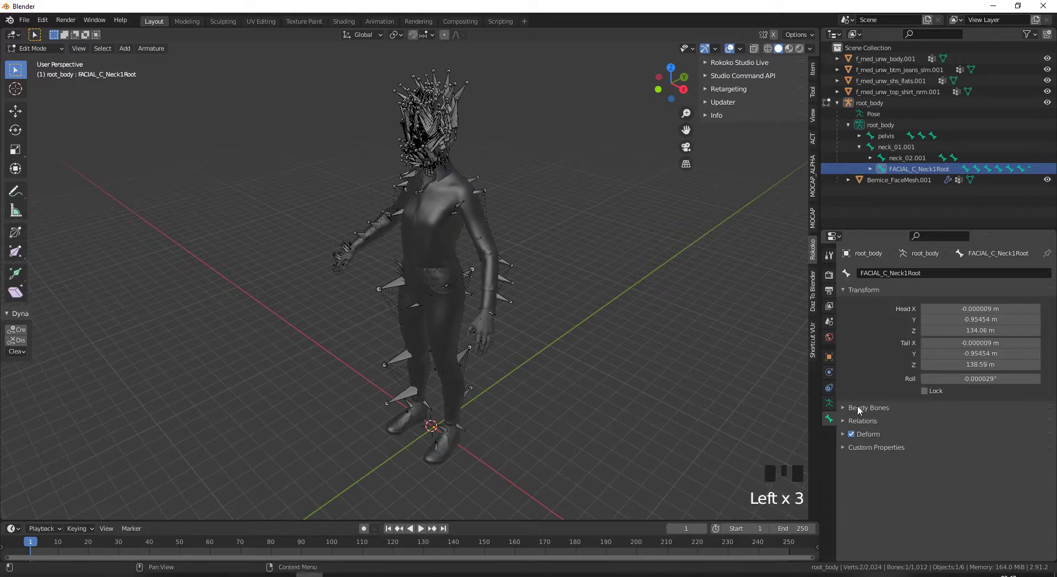
left_click_drag(860, 425, 905, 367)
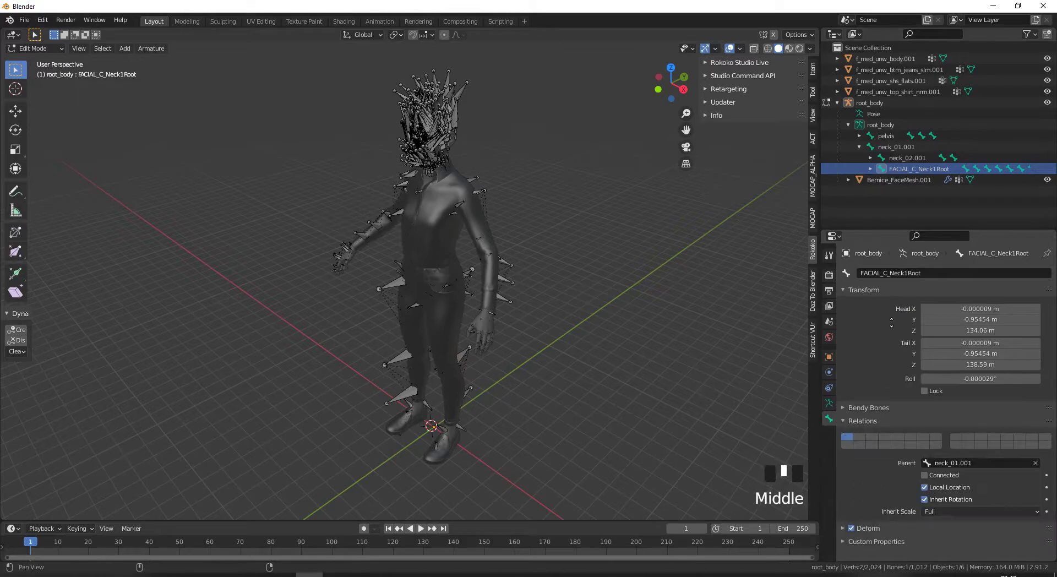
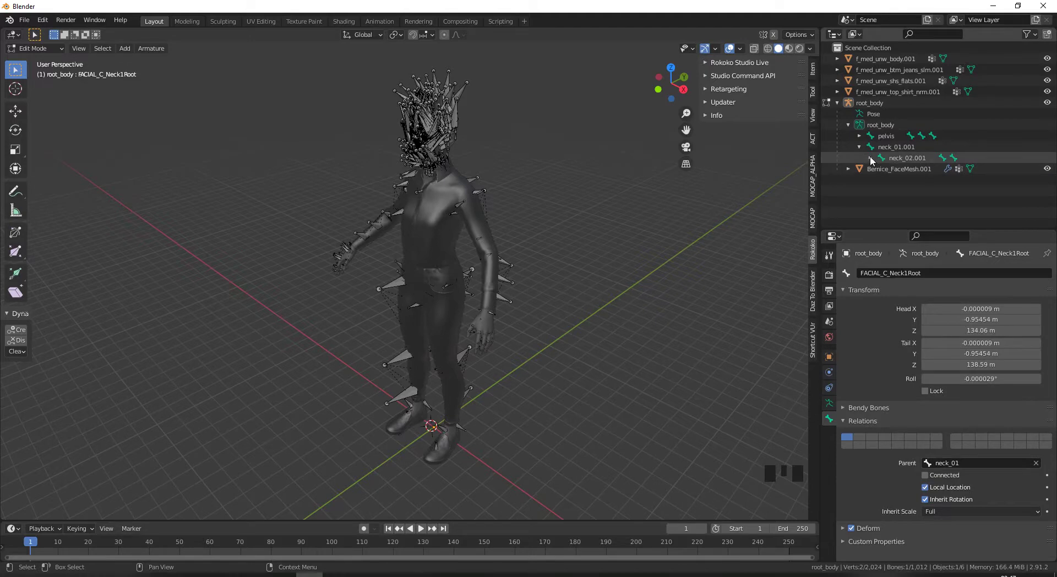
Reparent FACIAL_C_Neck2Root and the facial root onto the body's neck_02 and head bones.
left_click(872, 161)
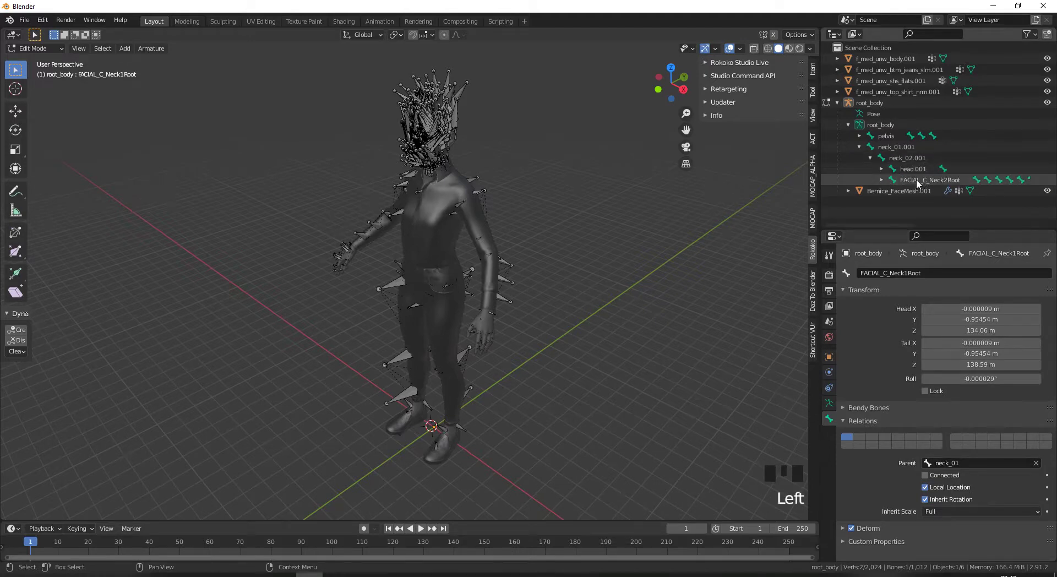
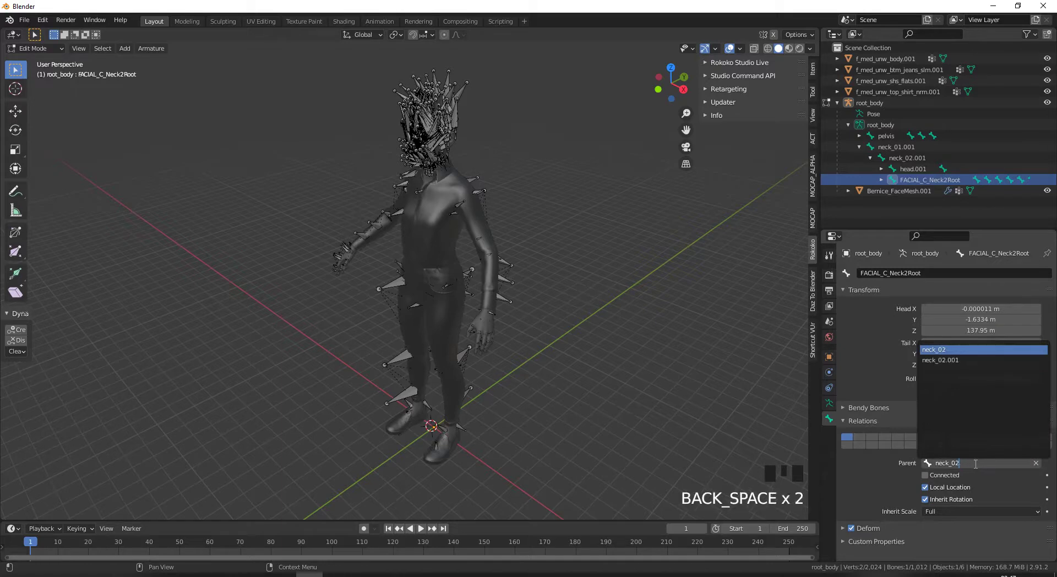
left_click(886, 172)
left_click(921, 180)
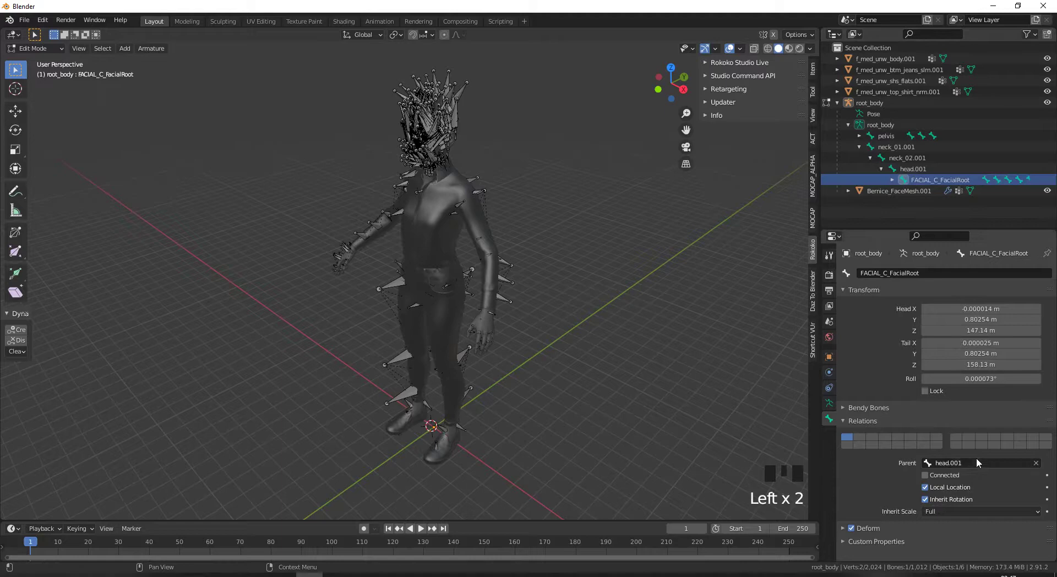
left_click_drag(977, 462, 383, 214)
key("BackSpace")
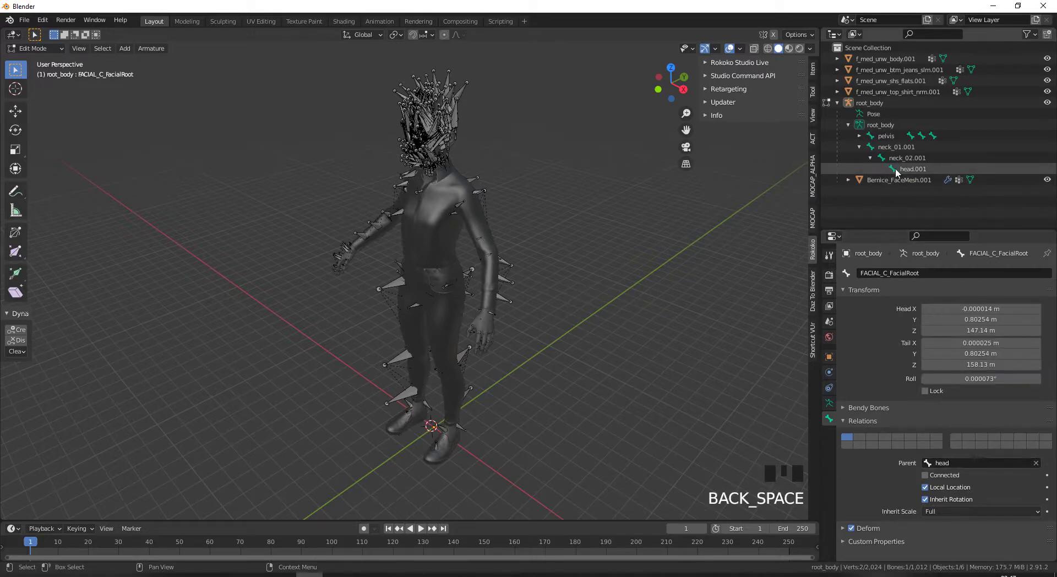
Delete the duplicate neck_01.001, neck_02.001 and head.001 bones and return to Object Mode.
left_click(888, 149)
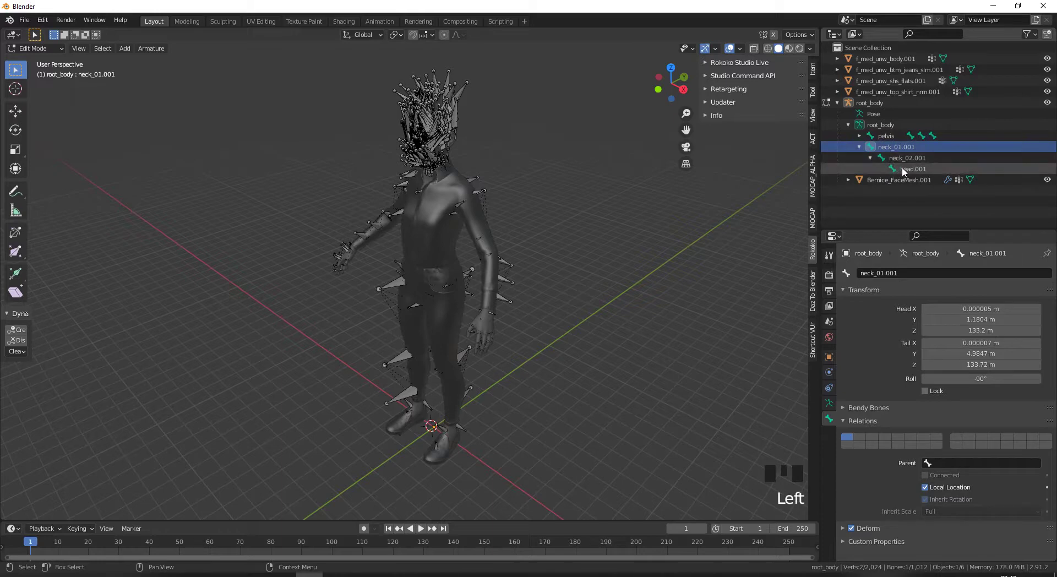
left_click(906, 170)
key("Delete")
left_click_drag(894, 159, 727, 274)
key("Delete")
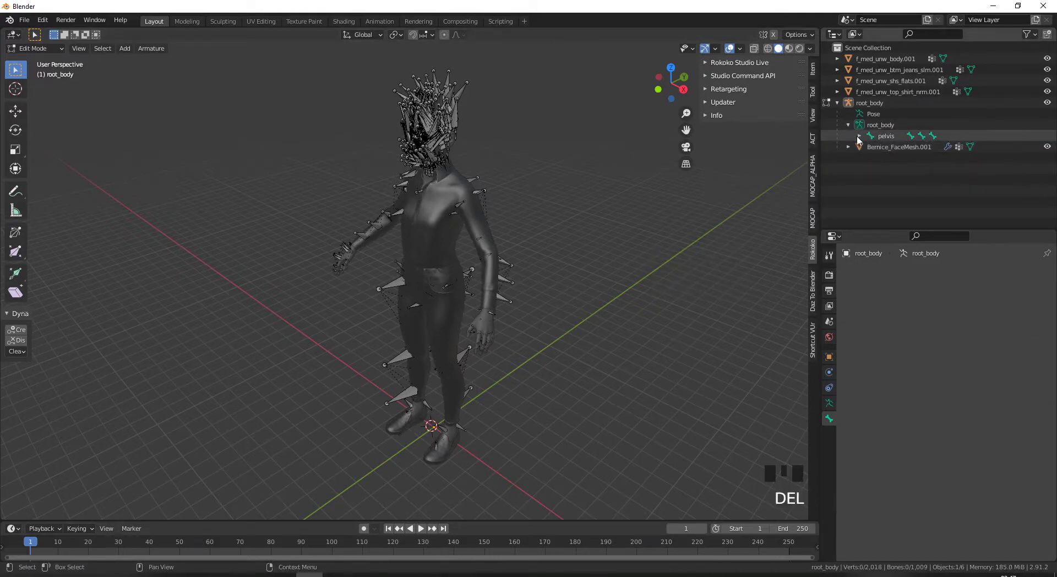
left_click(860, 140)
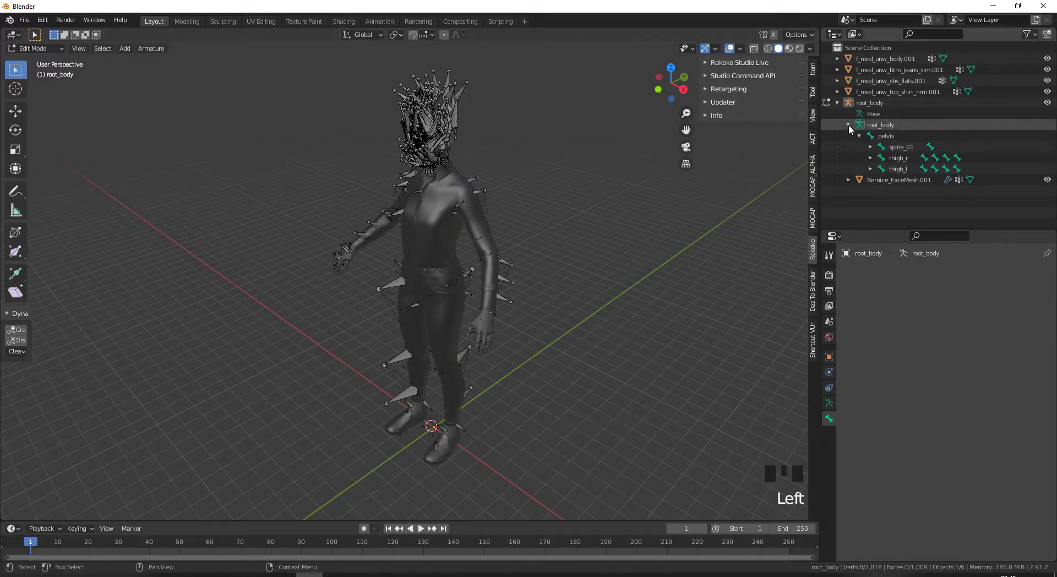
left_click(851, 128)
Parent the body mesh to the root_body armature with empty vertex groups.
left_click(827, 106)
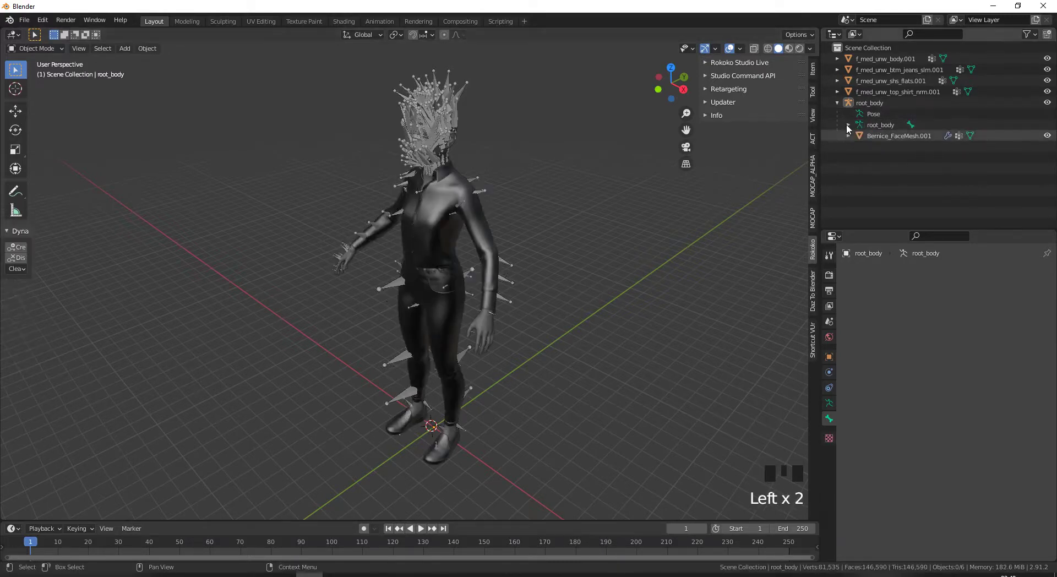
left_click(875, 62)
left_click(868, 106)
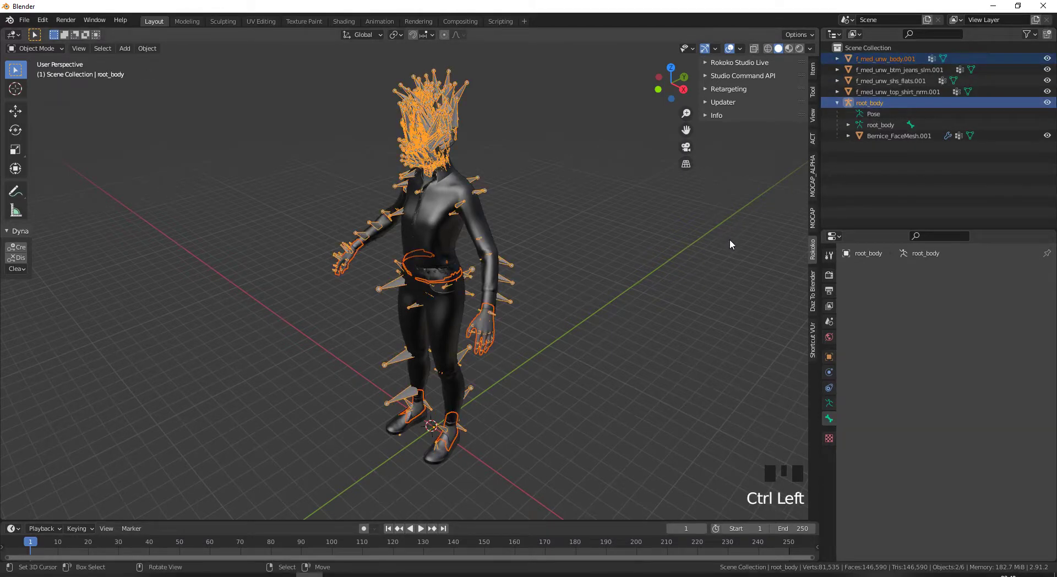
key("ctrl+p")
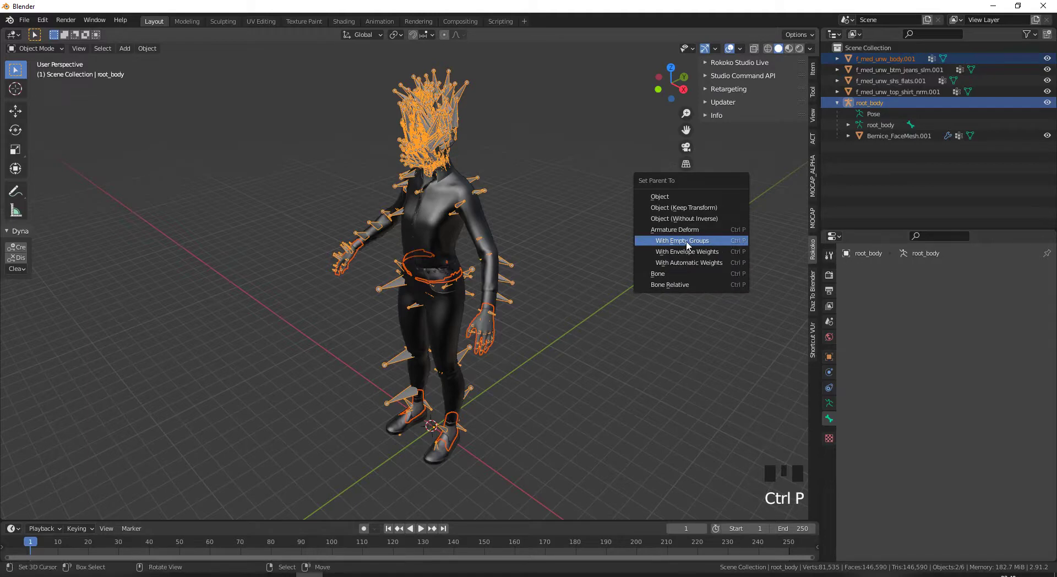
left_click(876, 64)
Parent the face mesh to the root_body armature with empty vertex groups.
left_click(871, 96)
key("ctrl+p")
left_click(868, 62)
left_click(867, 84)
Parent the jeans, shoes and shirt meshes to root_body with empty groups.
key("ctrl+p")
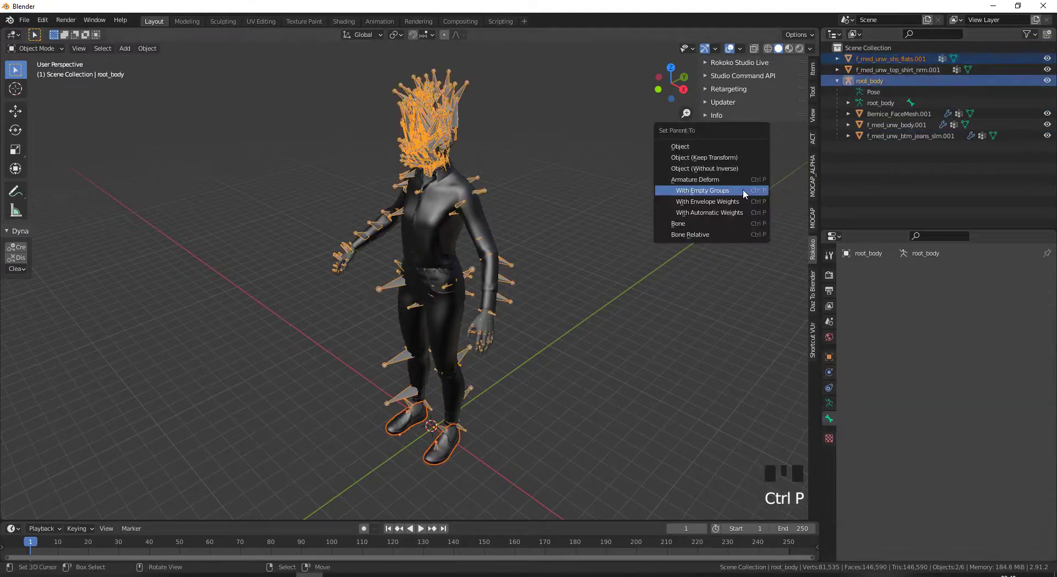
left_click(877, 61)
left_click(873, 72)
key("ctrl+p")
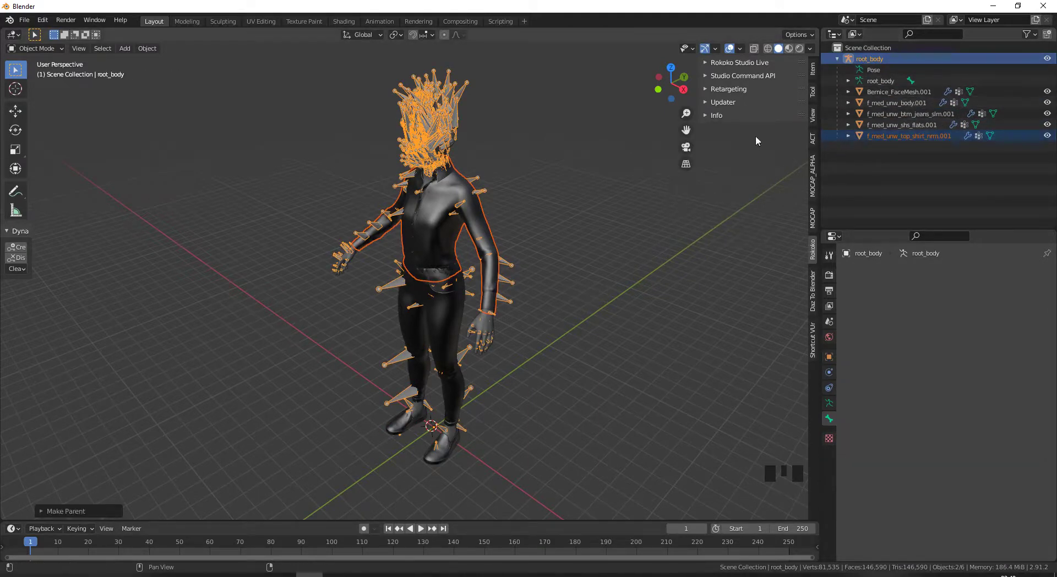
In Pose Mode, test-rotate the left lower arm and neck bones, then cancel the rotations.
key("Tab")
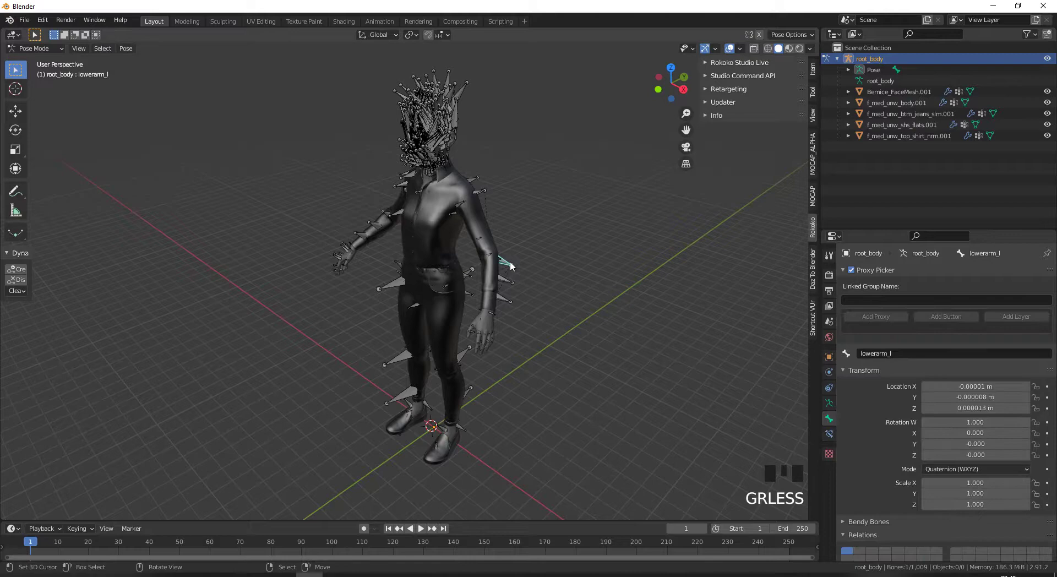
key("r")
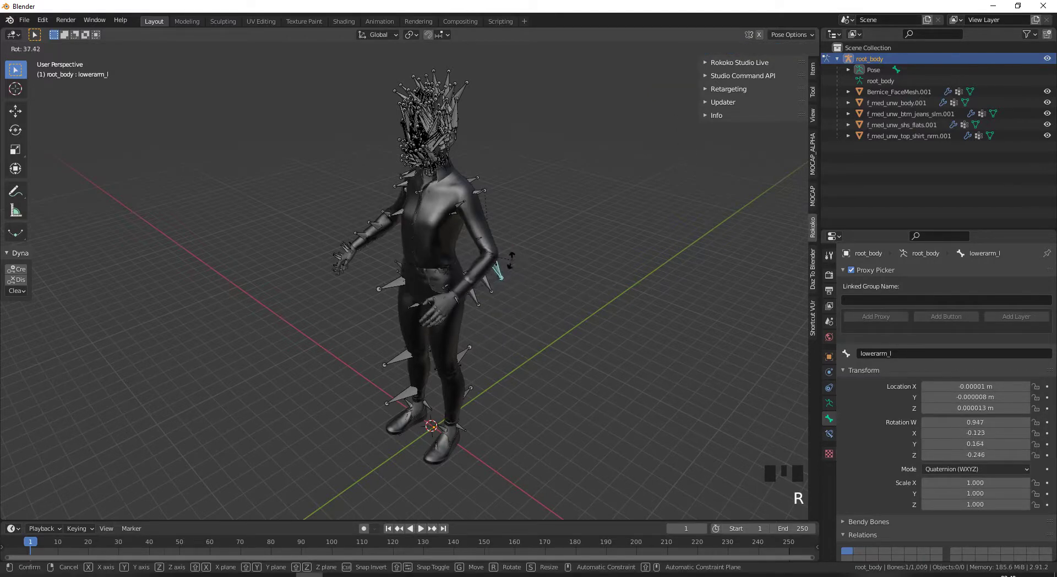
left_click_drag(466, 222, 467, 222)
key("r")
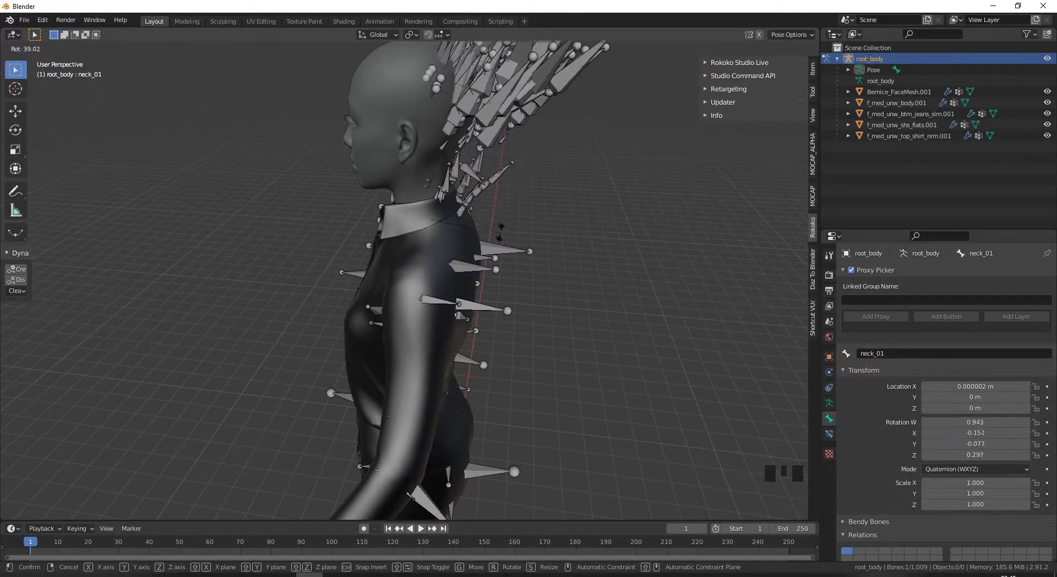
left_click_drag(300, 317, 888, 95)
left_click(888, 94)
Check the face mesh's parenting and object constraints to root_body.
left_click(876, 71)
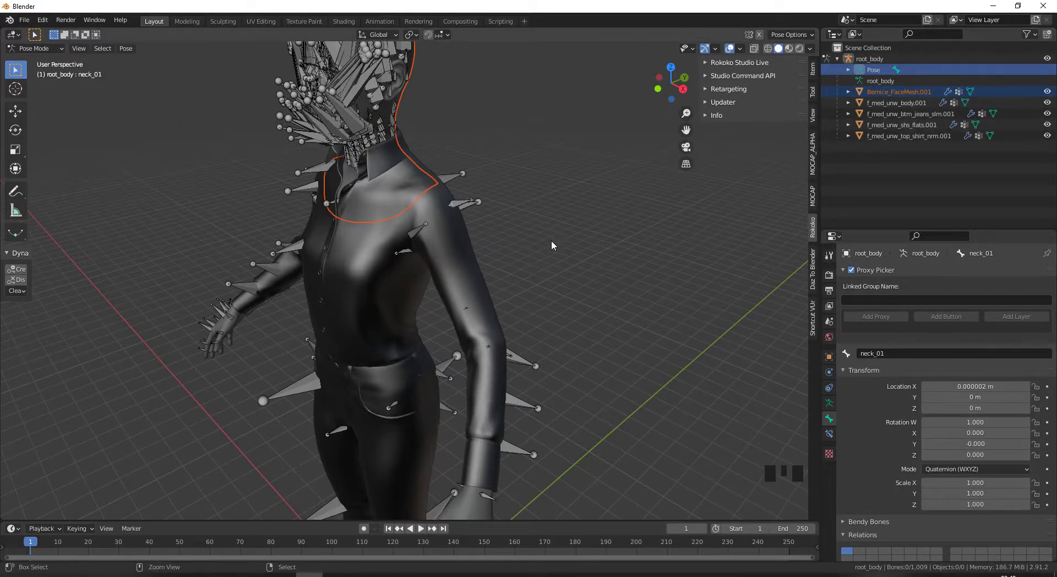
key("ctrl+p")
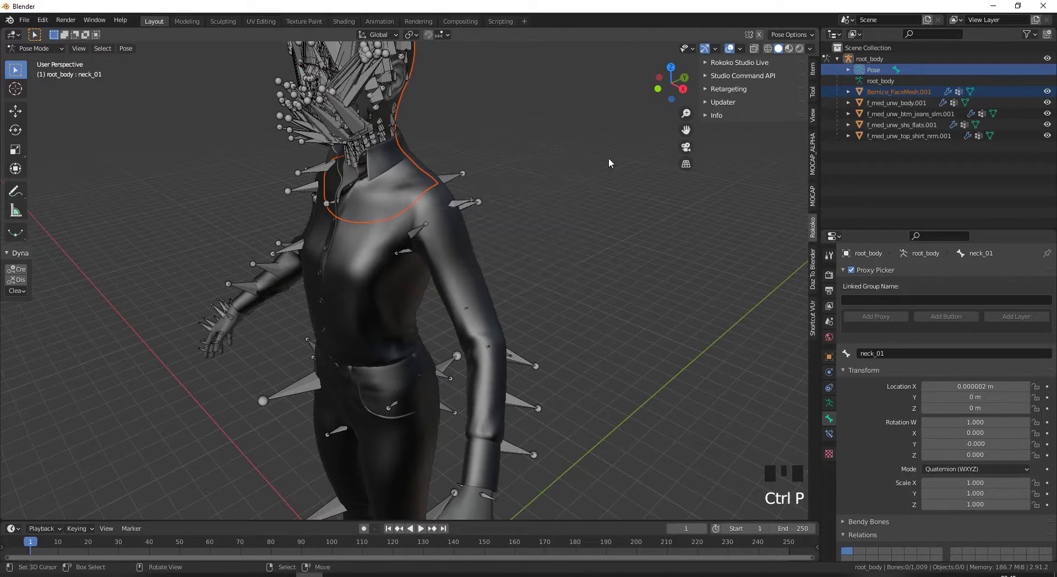
left_click(891, 106)
left_click(889, 97)
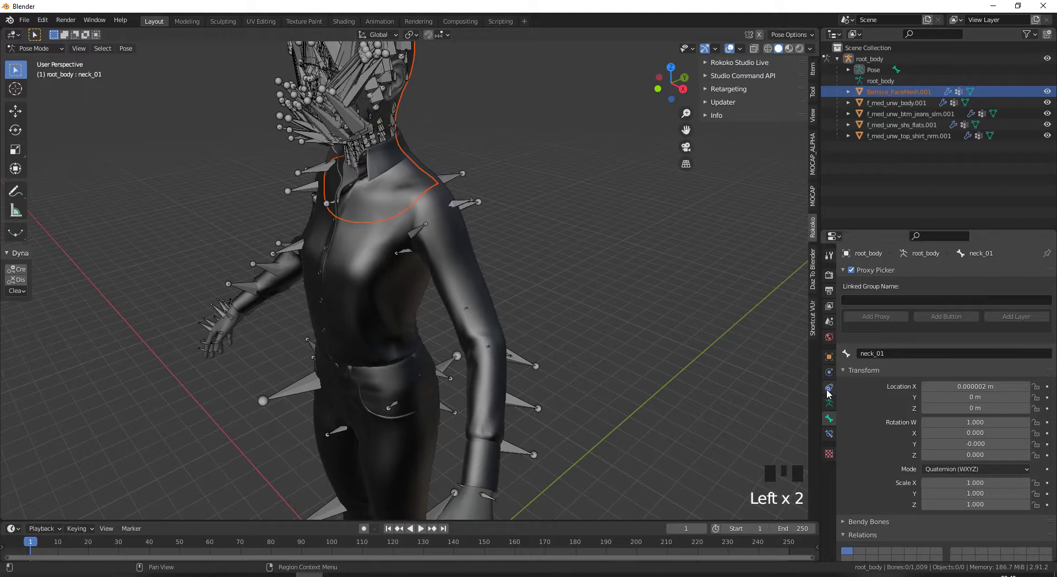
left_click(830, 391)
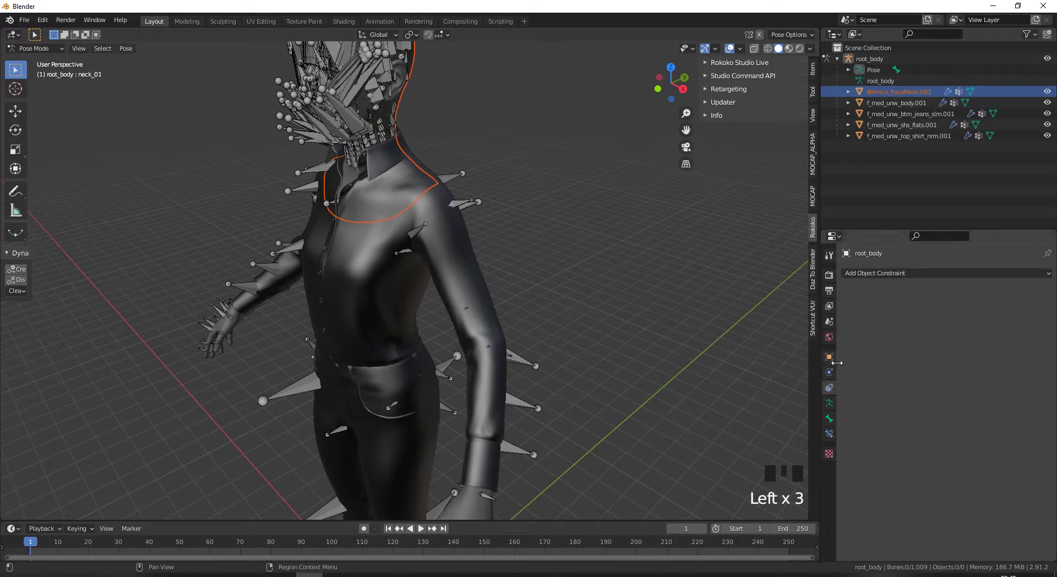
Confirm the Armature modifier on the body mesh points to the root_body rig.
left_click(830, 58)
left_click(883, 96)
left_click(885, 105)
left_click(833, 379)
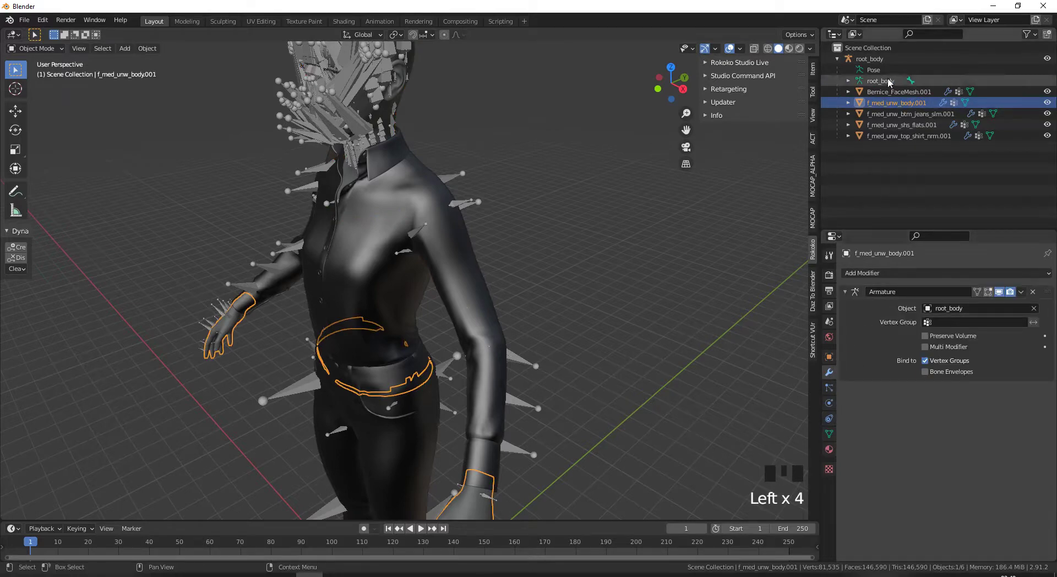
left_click(889, 94)
Back in Pose Mode, test-rotate the right thigh bone viewed from the front.
left_click_drag(947, 311, 589, 235)
left_click_drag(589, 235, 596, 171)
key("Tab")
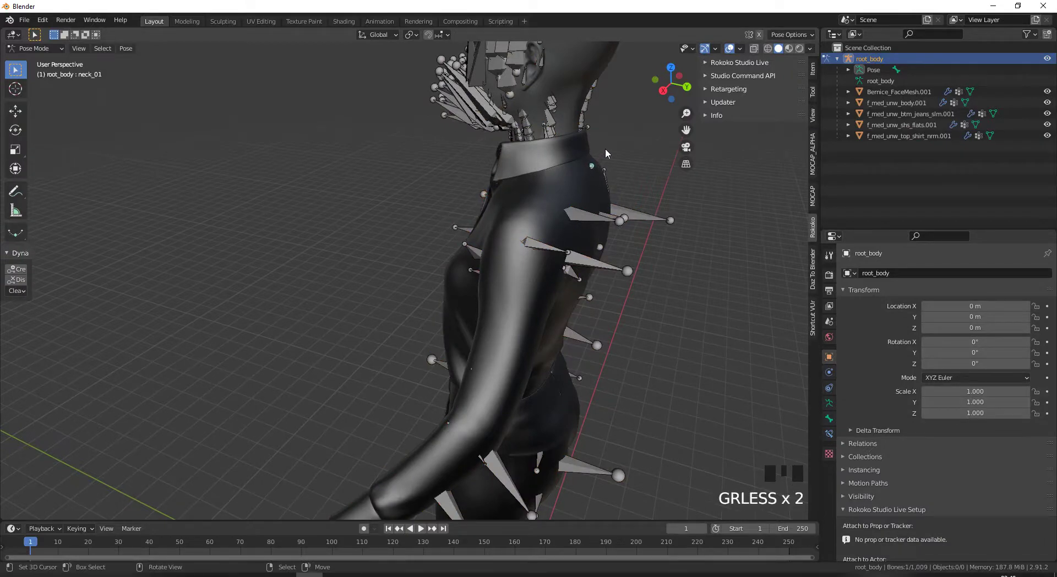
key("r")
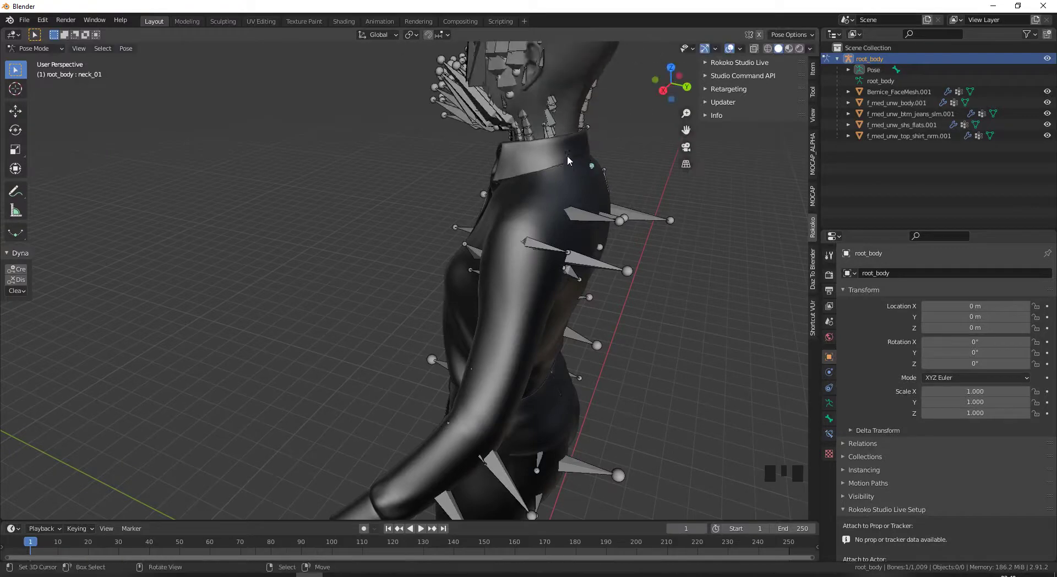
left_click_drag(388, 247, 415, 209)
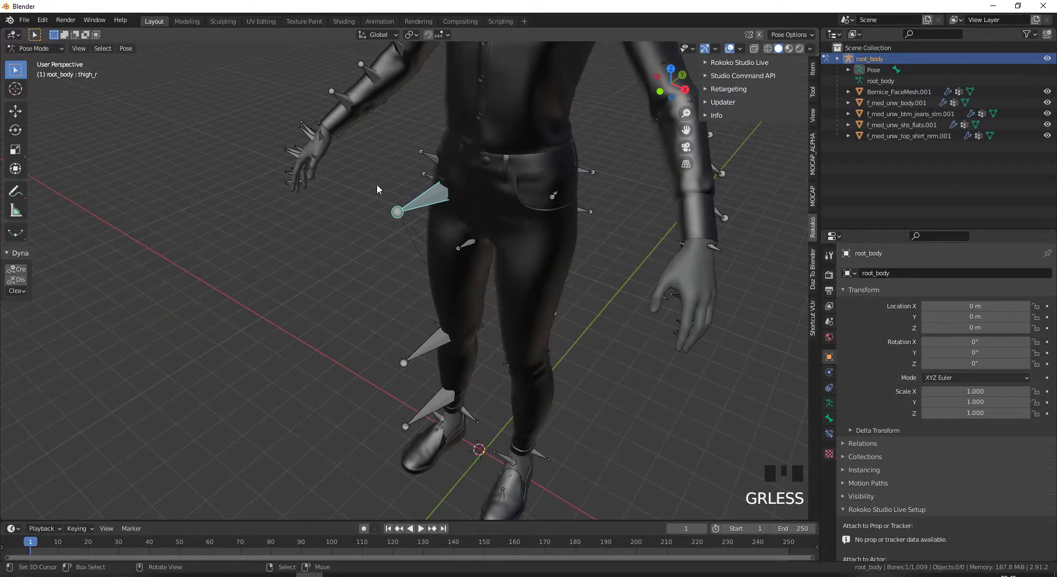
key("r")
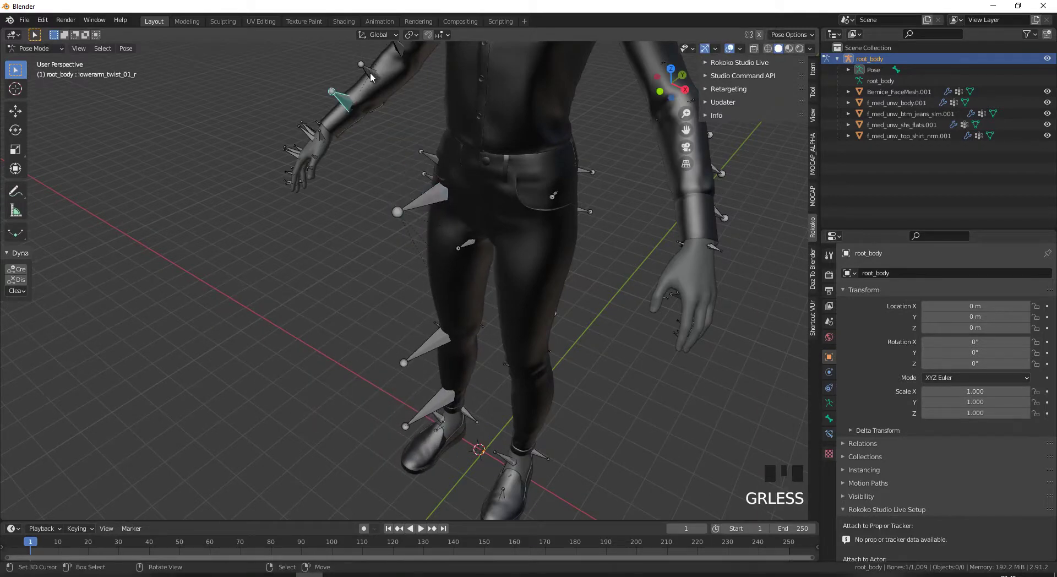
Twist the right forearm to test the sleeve and bend the upper spine bone.
key("r")
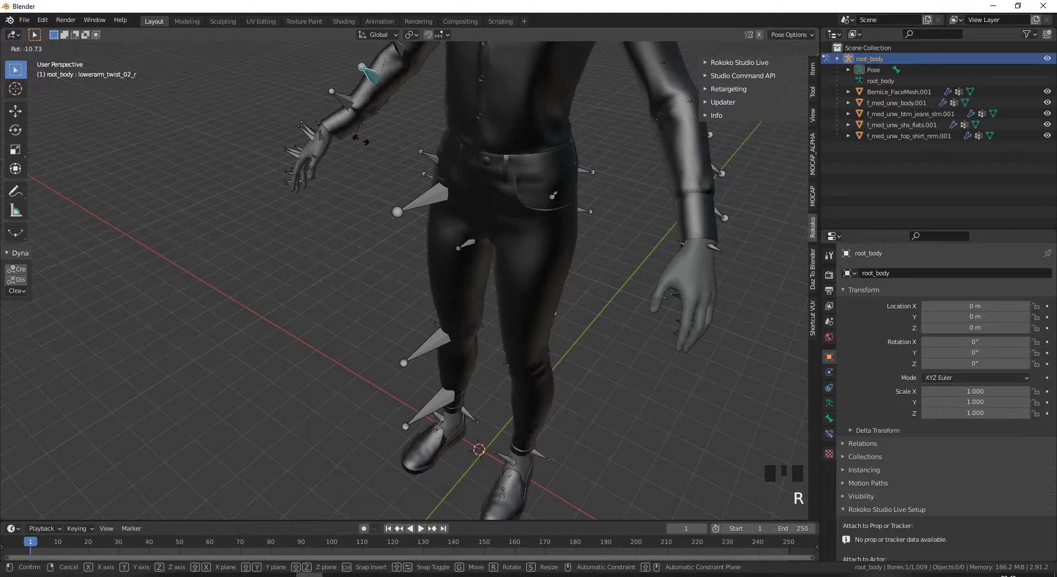
left_click_drag(378, 153, 372, 128)
key("r")
left_click_drag(388, 167, 491, 281)
key("r")
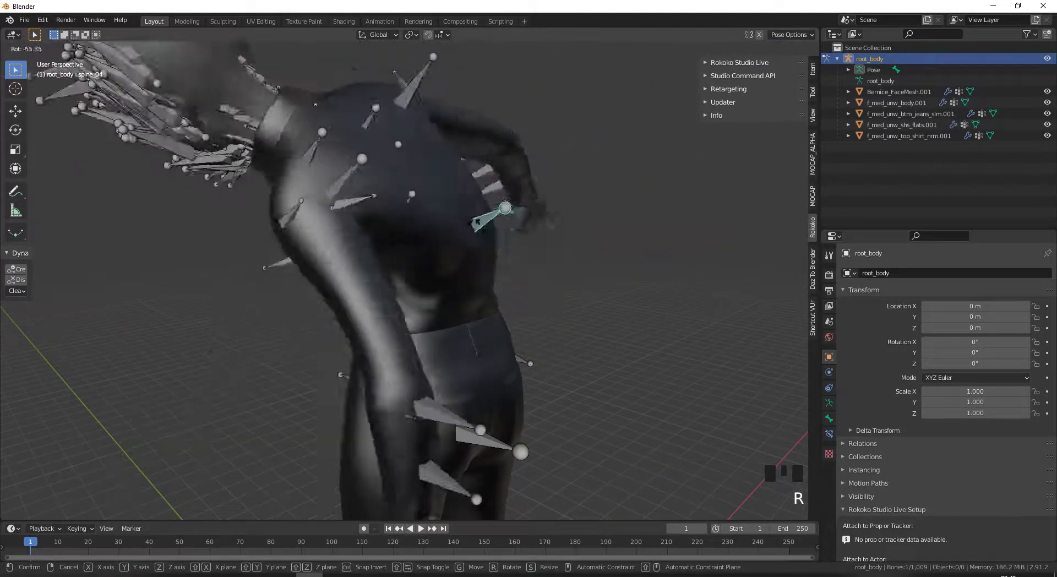
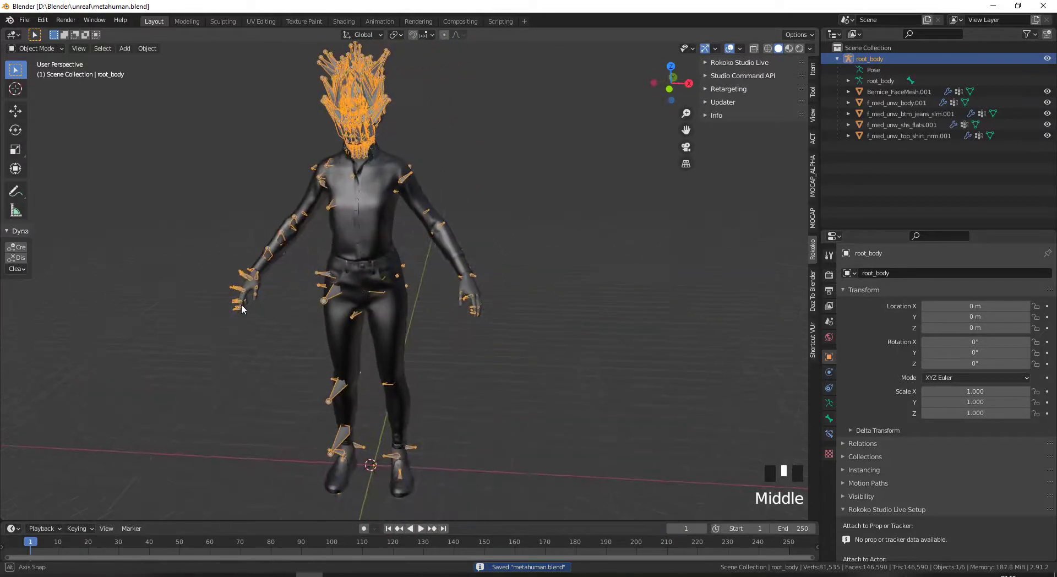
Import the sample easymocap BVH at scale 100, Y forward and Z up, as a new armature.
left_click_drag(28, 26, 153, 279)
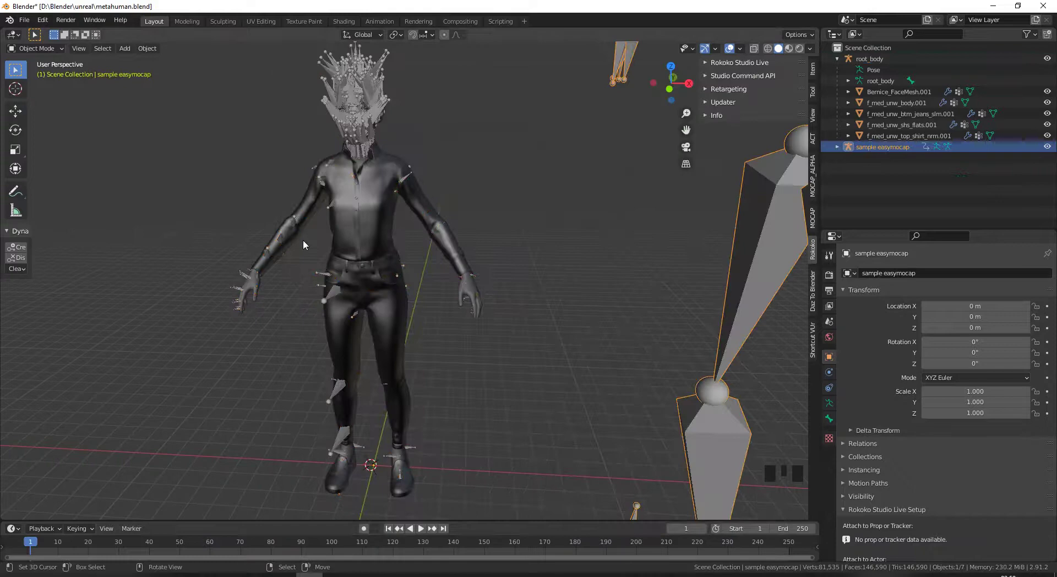
In the Rokoko Retargeting panel, set sample easymocap as the retarget source.
left_click_drag(246, 328, 805, 249)
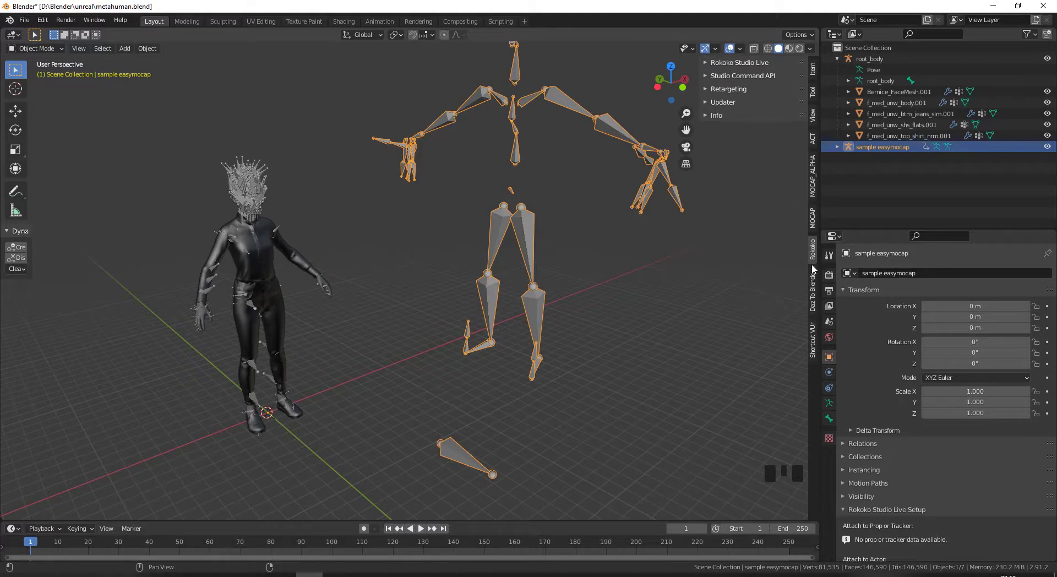
left_click(810, 251)
left_click_drag(730, 91, 377, 262)
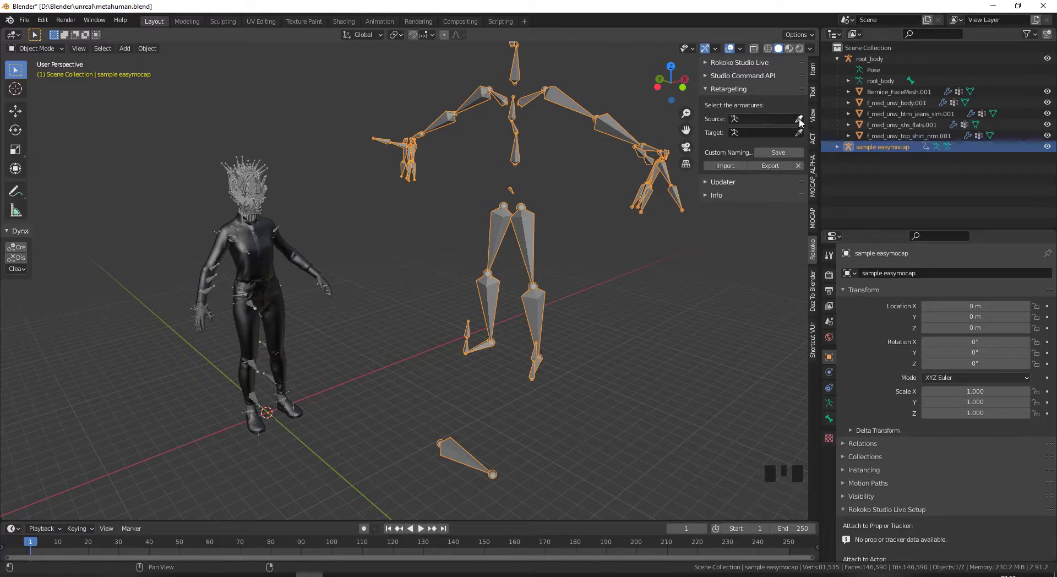
left_click(800, 119)
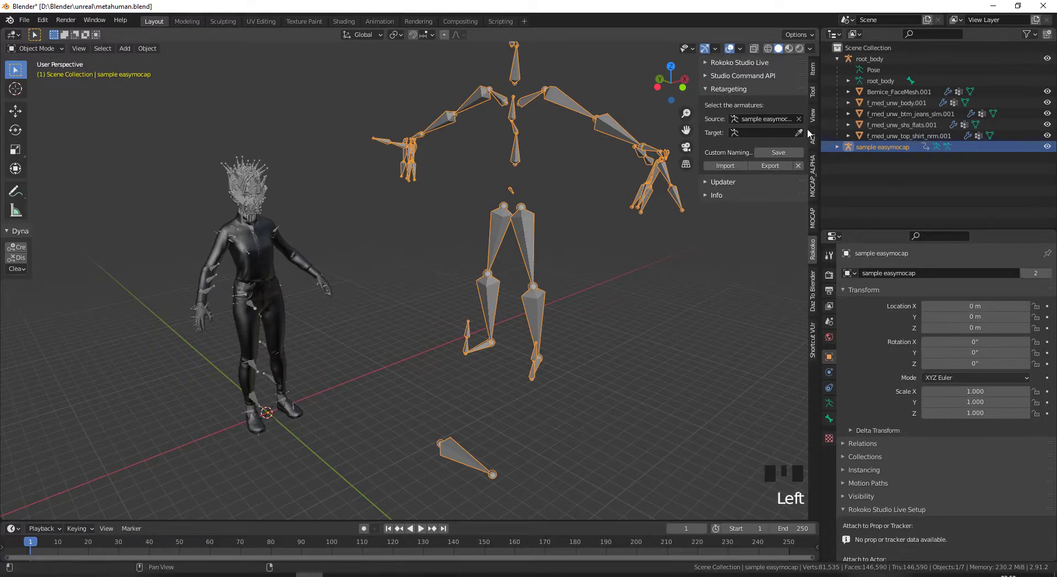
Pick root_body as the target with the eyedropper and import the SMPL-to-Metahuman naming scheme.
left_click(801, 137)
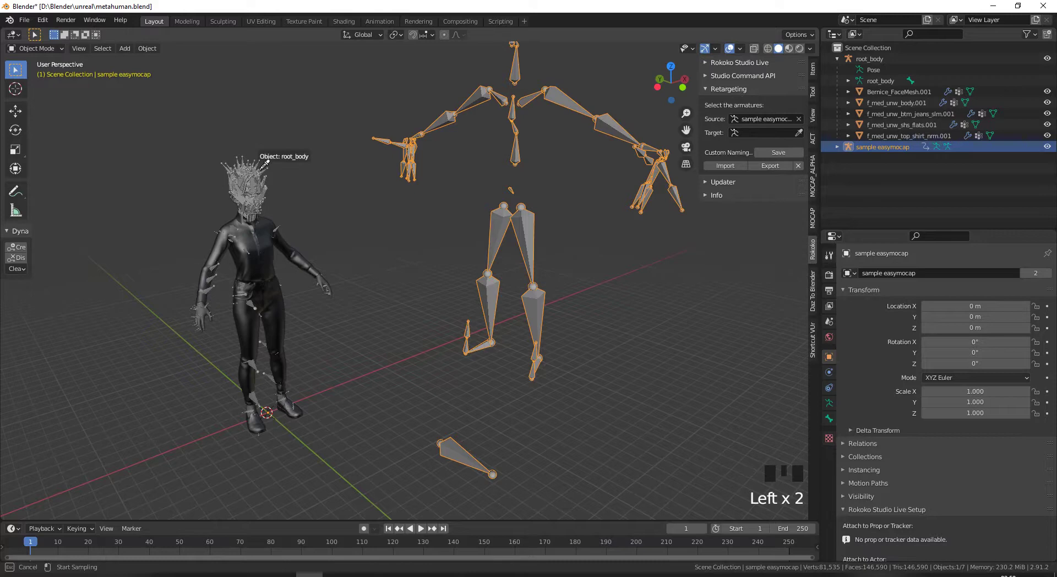
left_click_drag(737, 151, 405, 267)
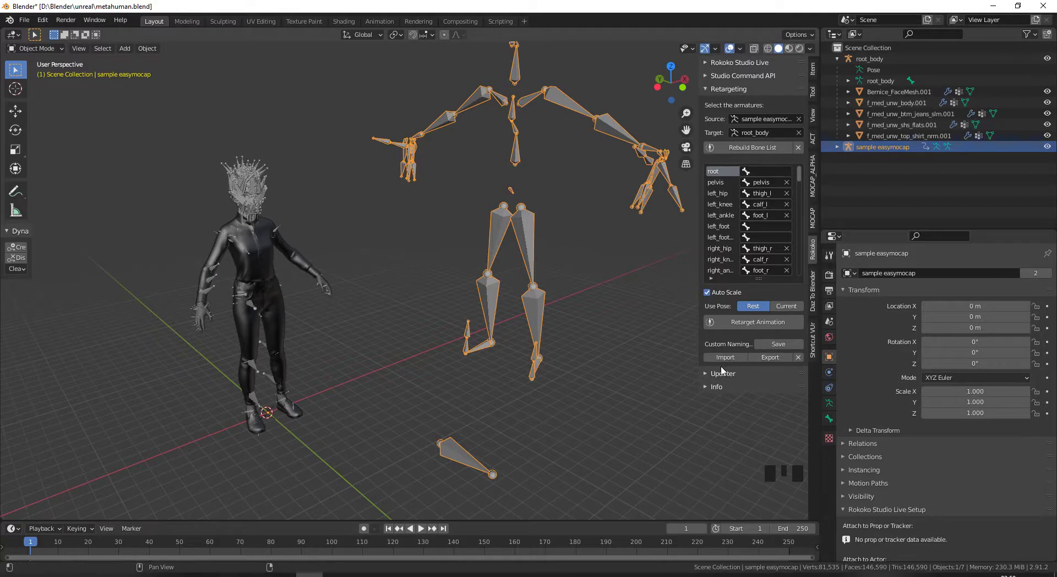
left_click(725, 362)
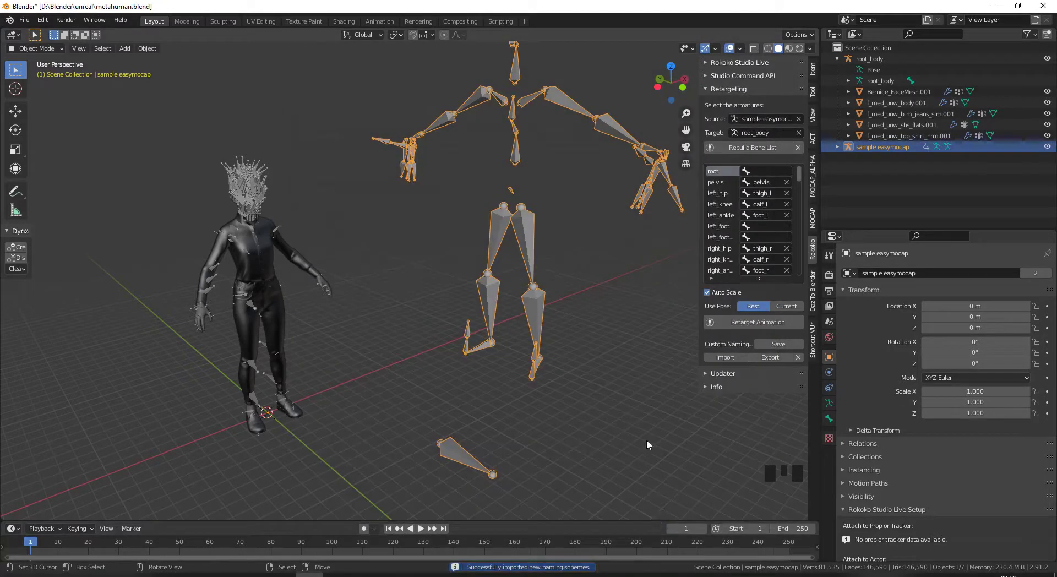
left_click_drag(376, 266, 274, 204)
Put the root_body rig into Edit Mode to expose its bones.
key("Tab")
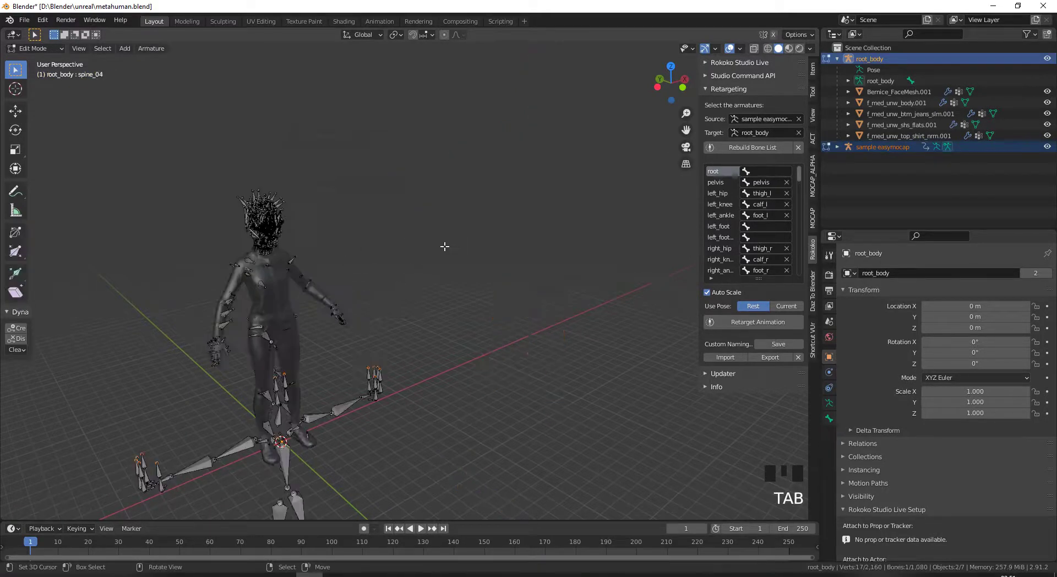
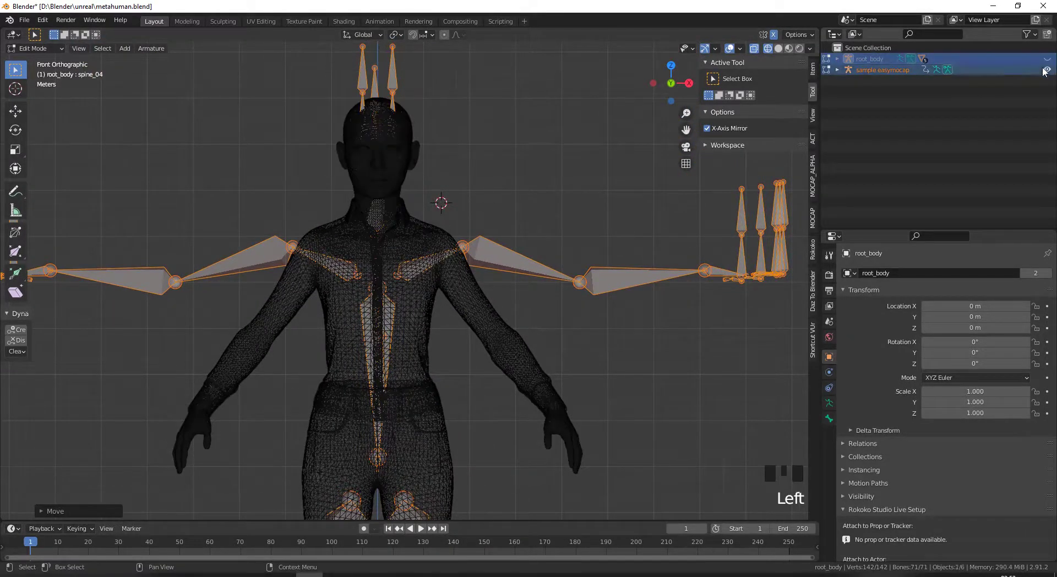
Select sample easymocap and move its hand and finger bones over the character's hand.
left_click(875, 71)
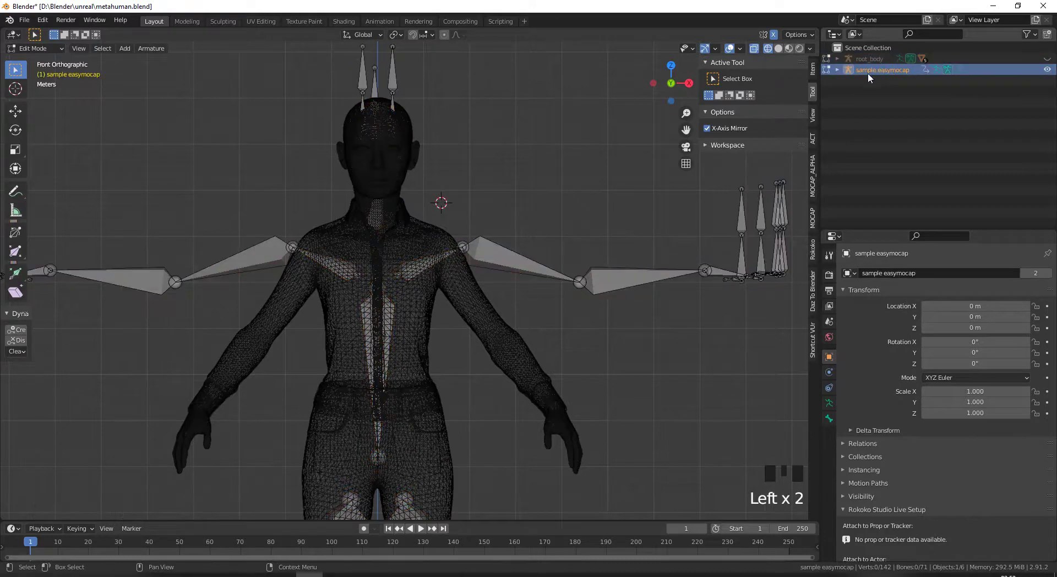
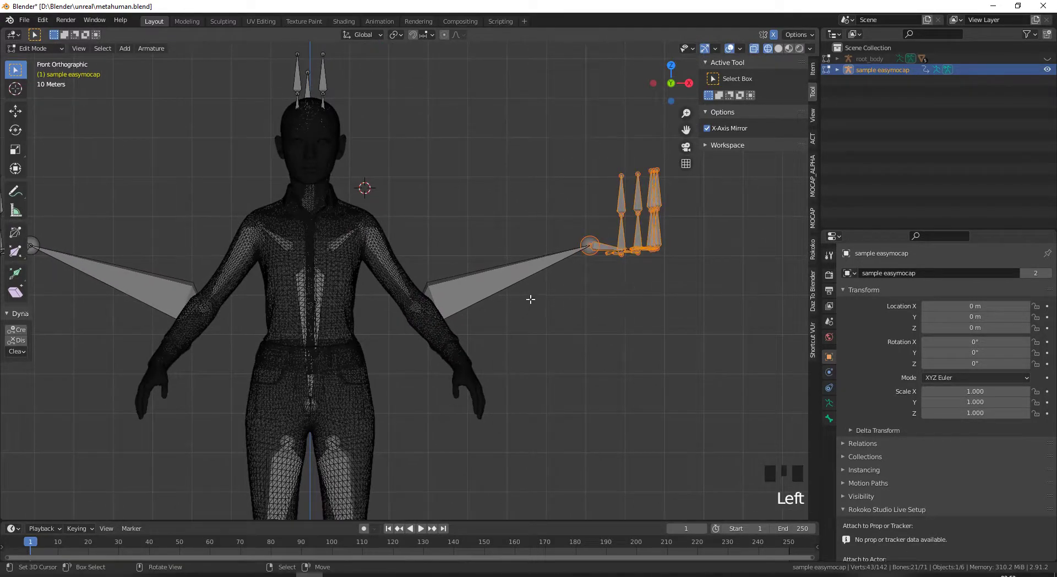
key("g")
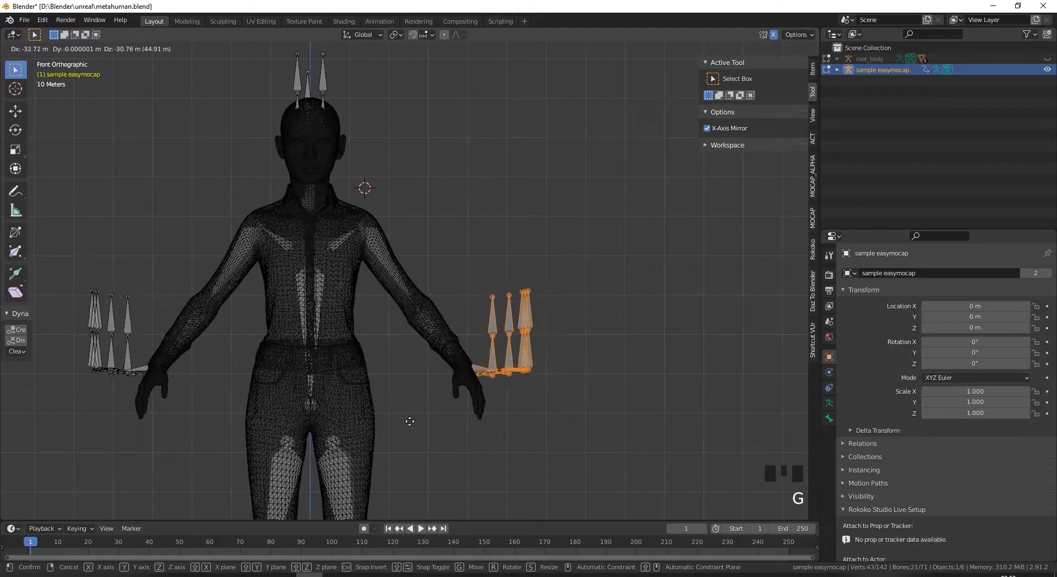
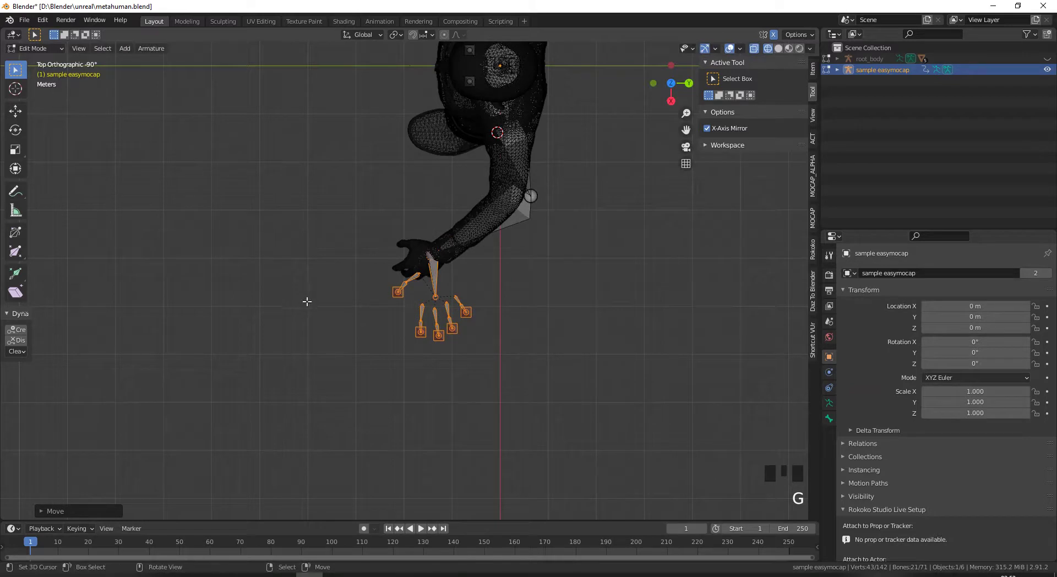
key("r")
key("g")
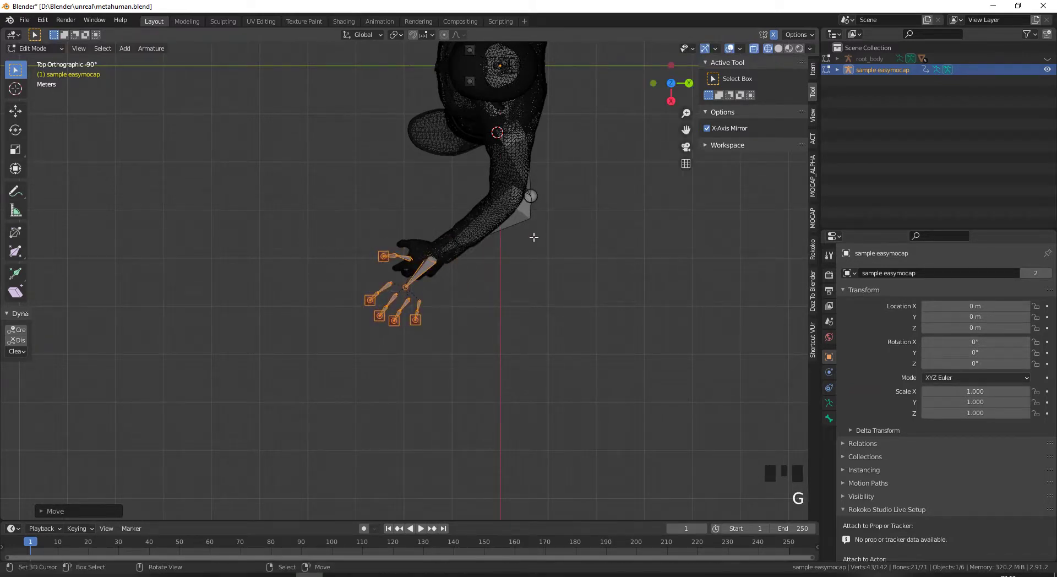
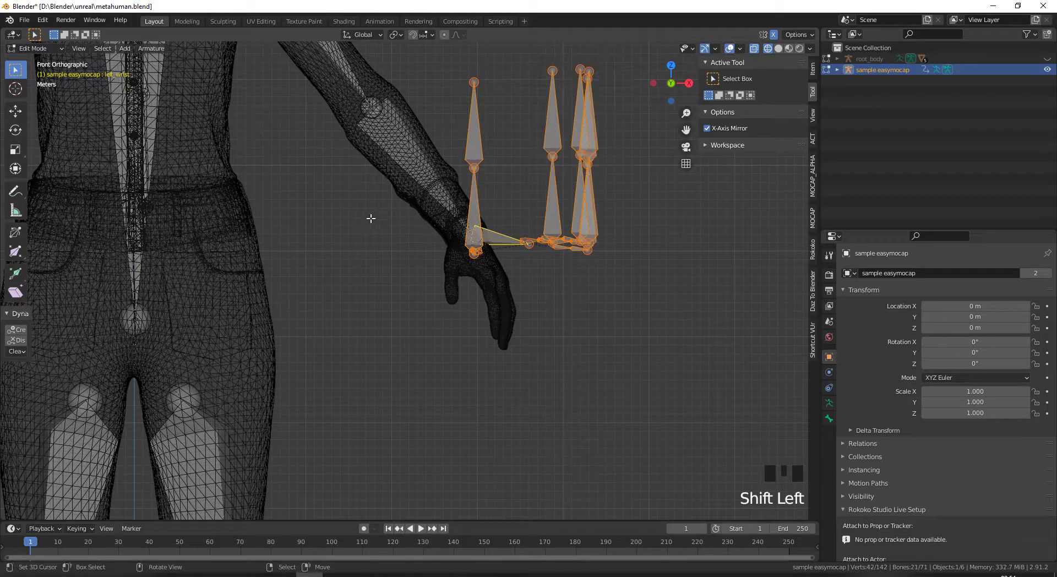
Rotate and lower the finger bones so they settle on the Metahuman's fingers.
key("r")
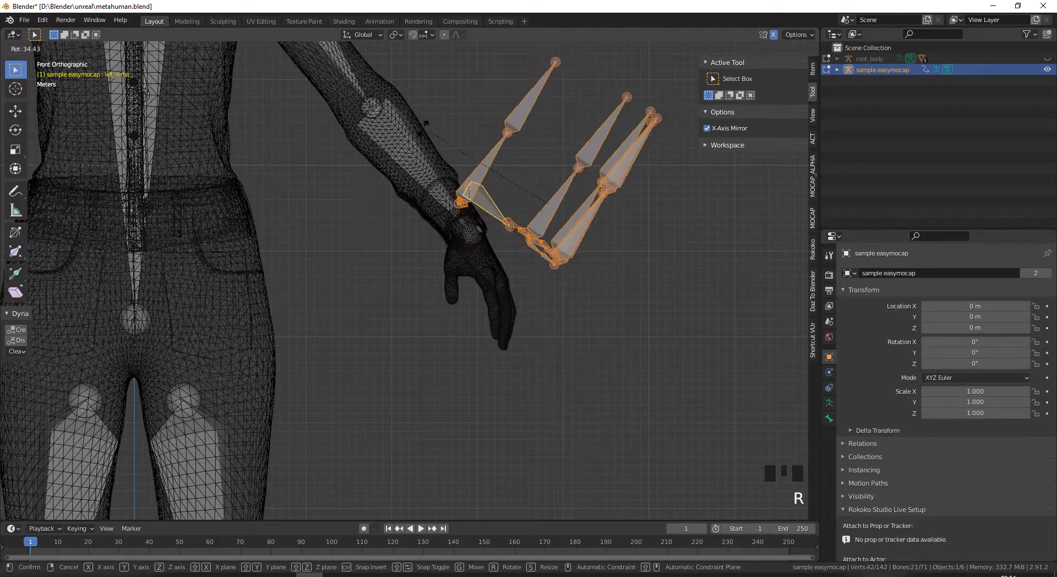
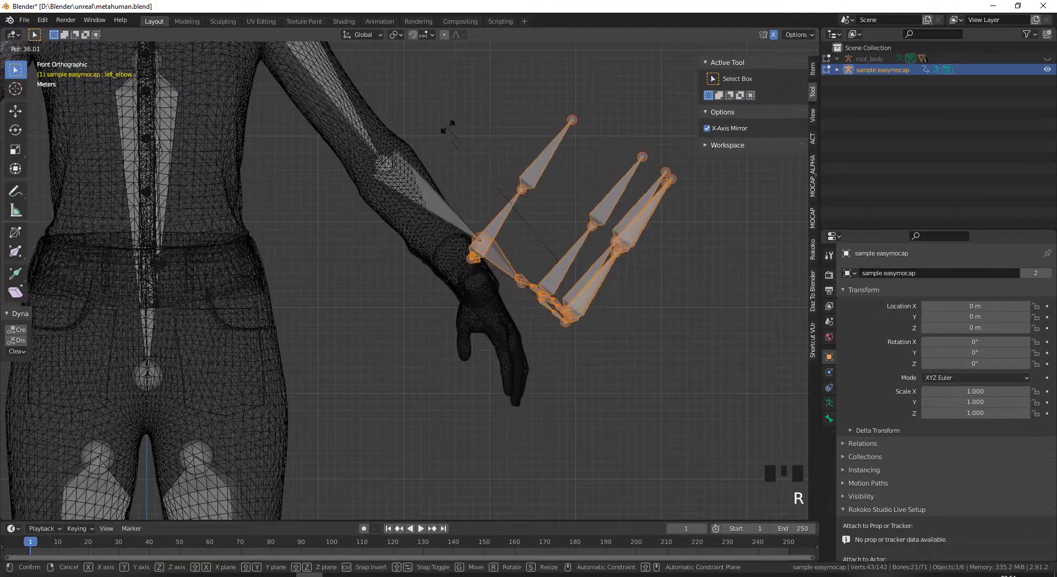
key("g")
key("r")
key("g")
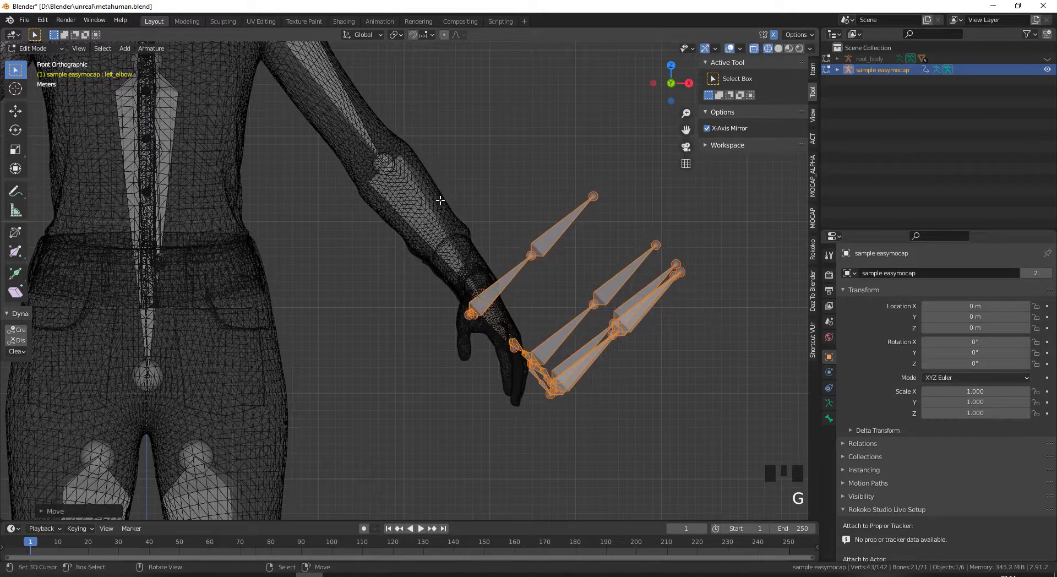
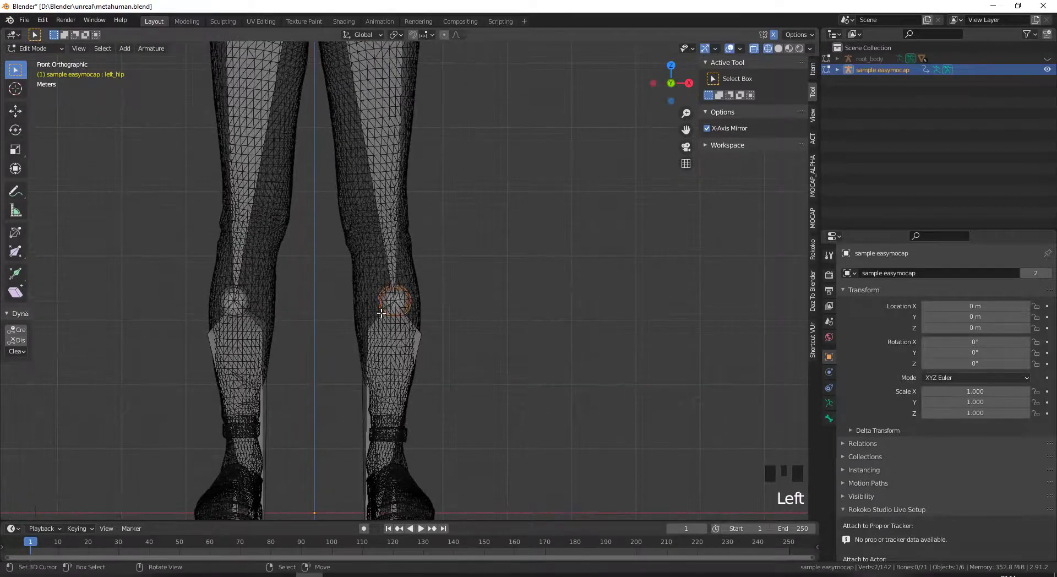
Grab the easymocap knee, foot and neck bones into the character's knee, shoe and neck.
key("g")
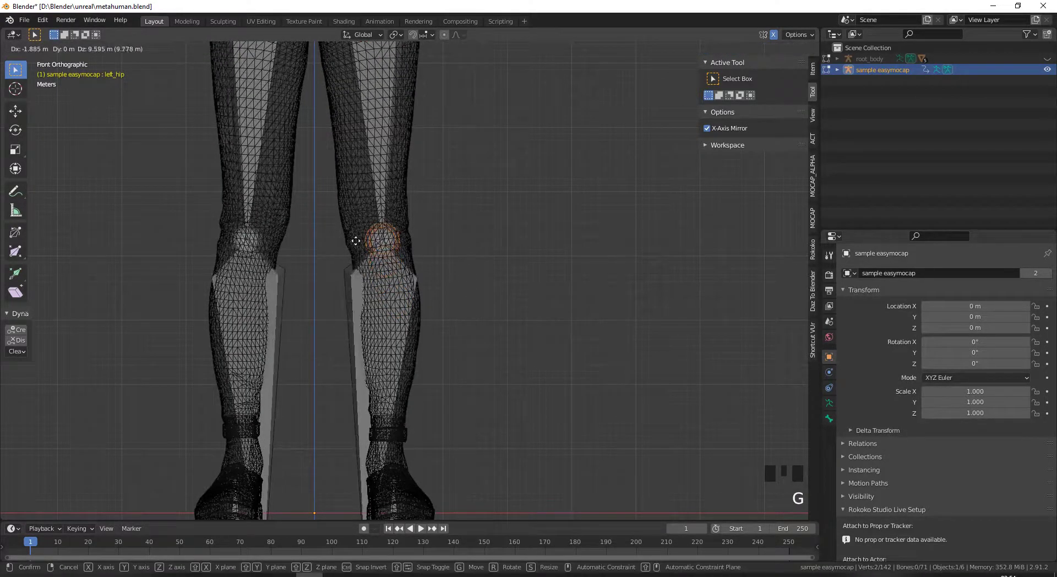
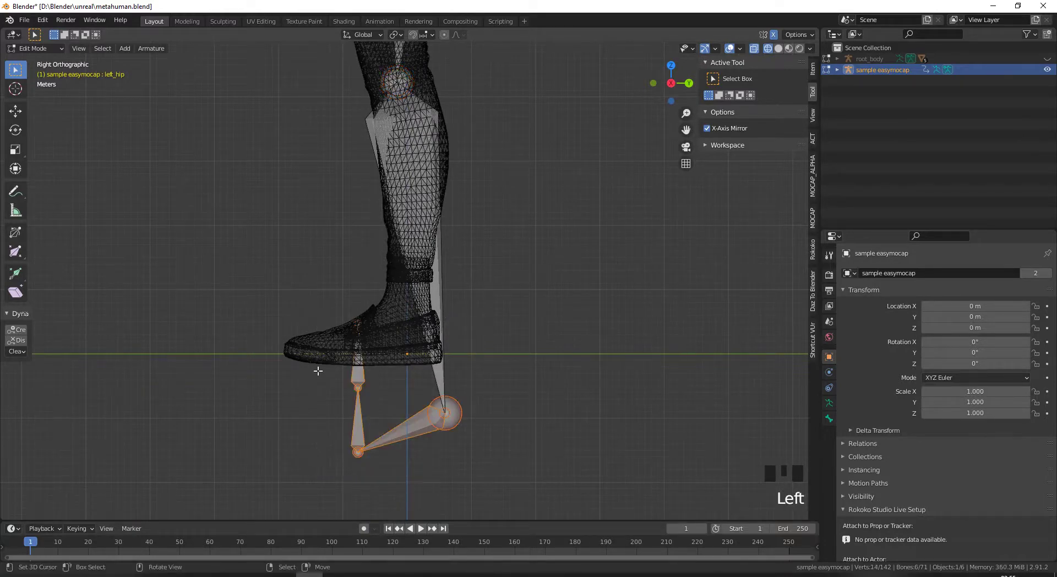
key("g")
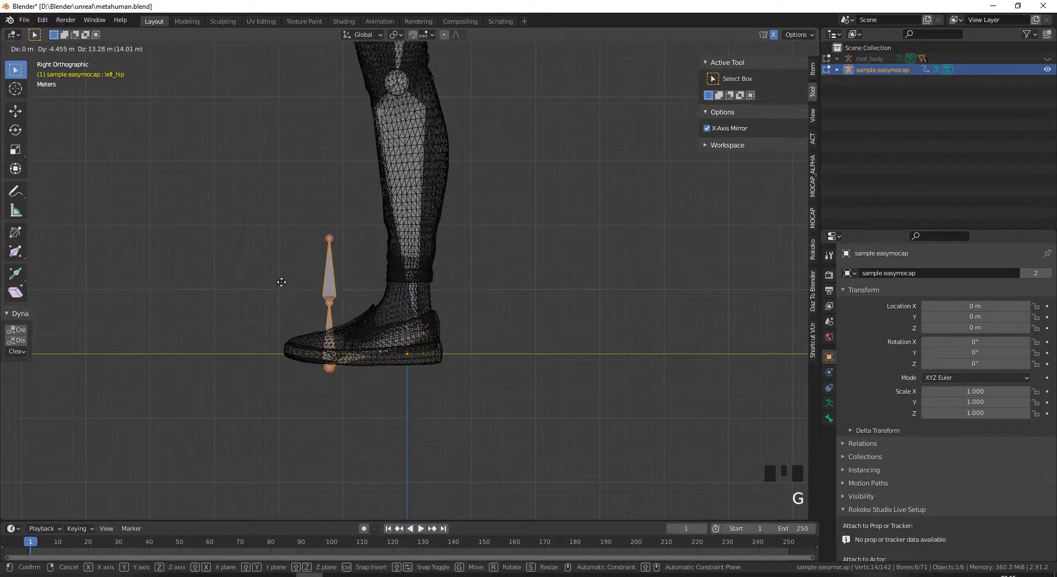
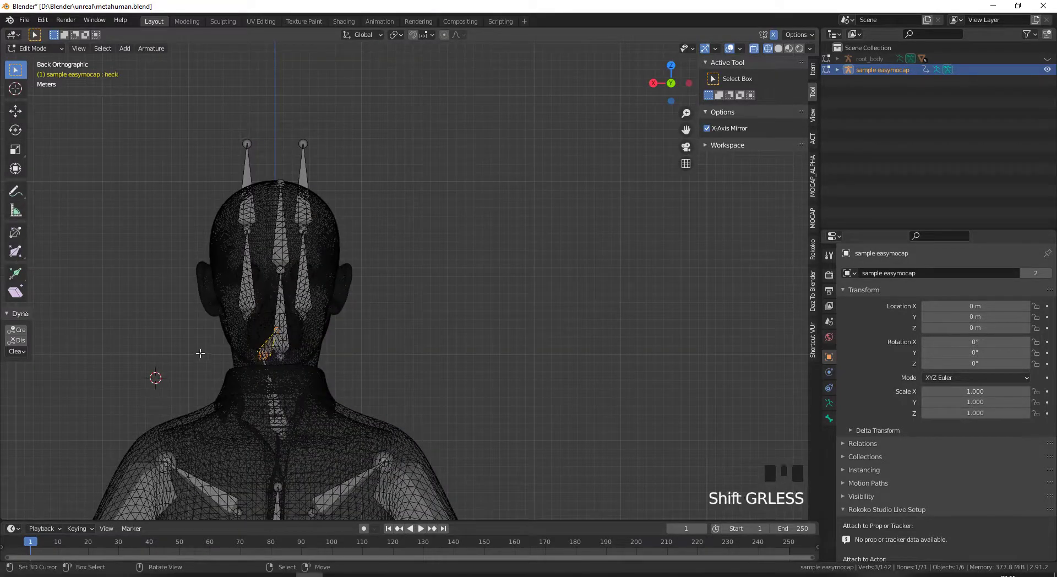
key("g")
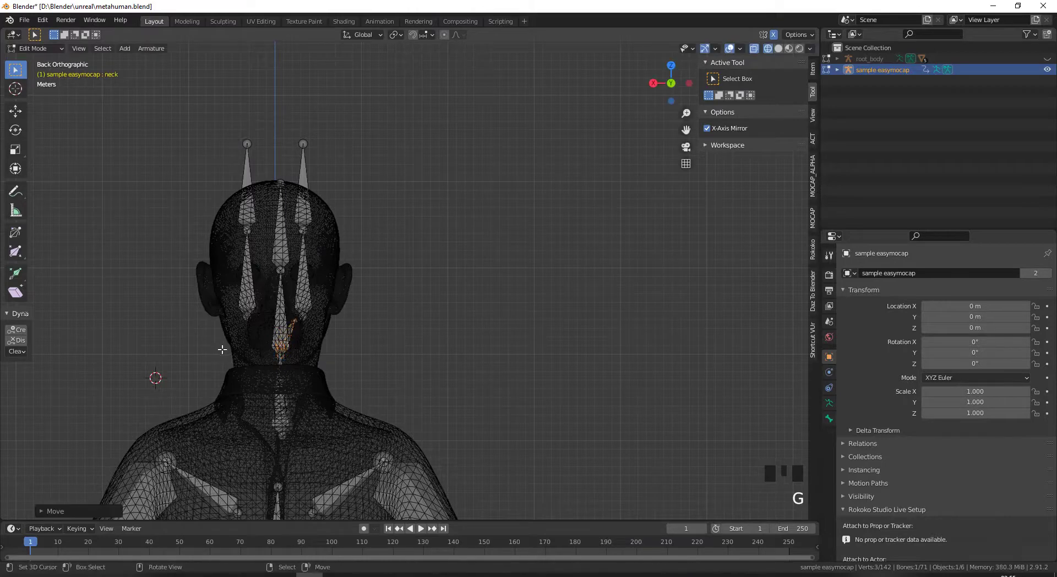
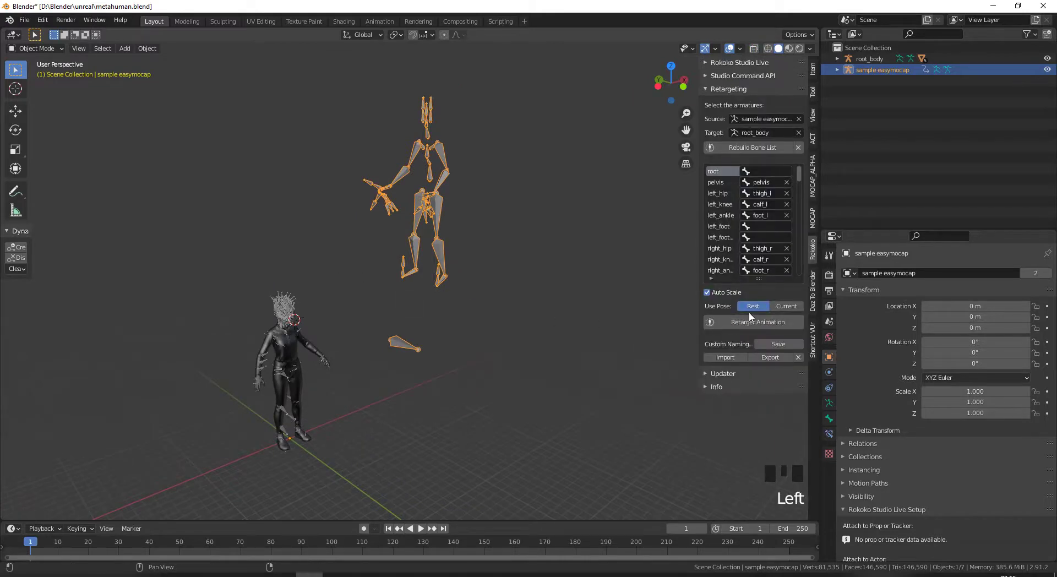
Retarget the easymocap animation onto root_body, fit the timeline range and hide sample easymocap.
left_click(726, 360)
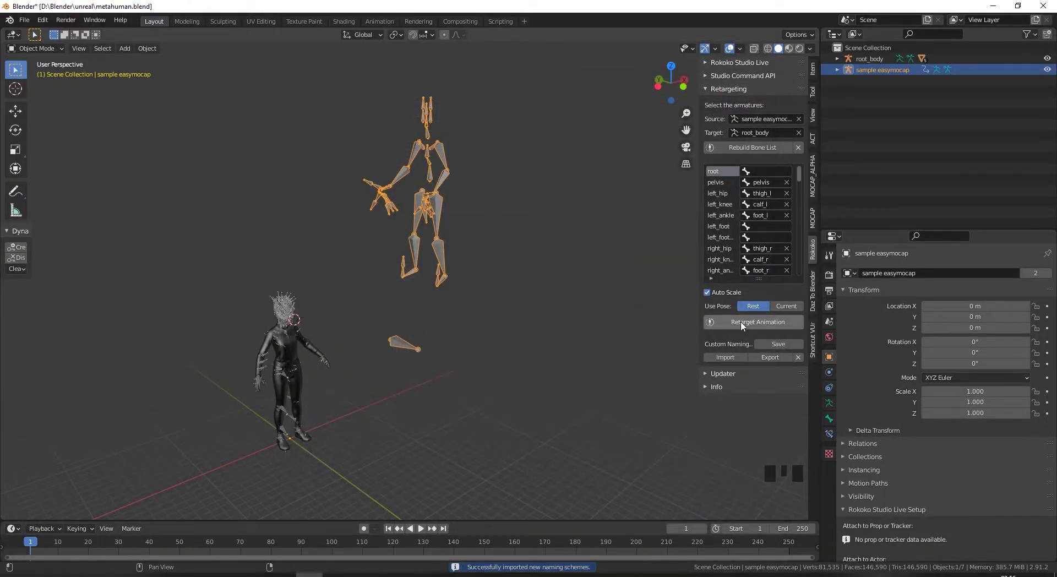
left_click_drag(740, 325, 408, 313)
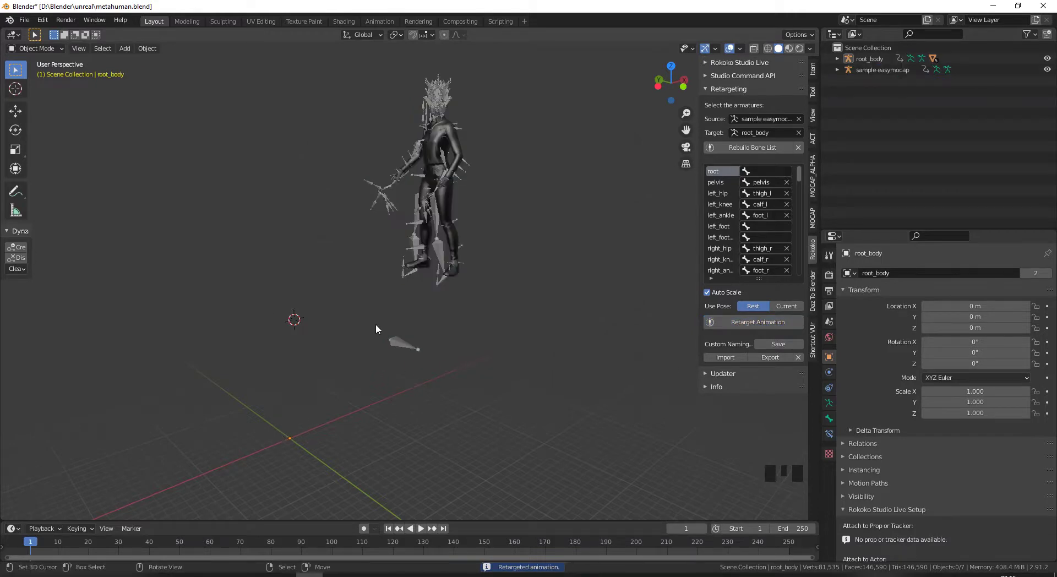
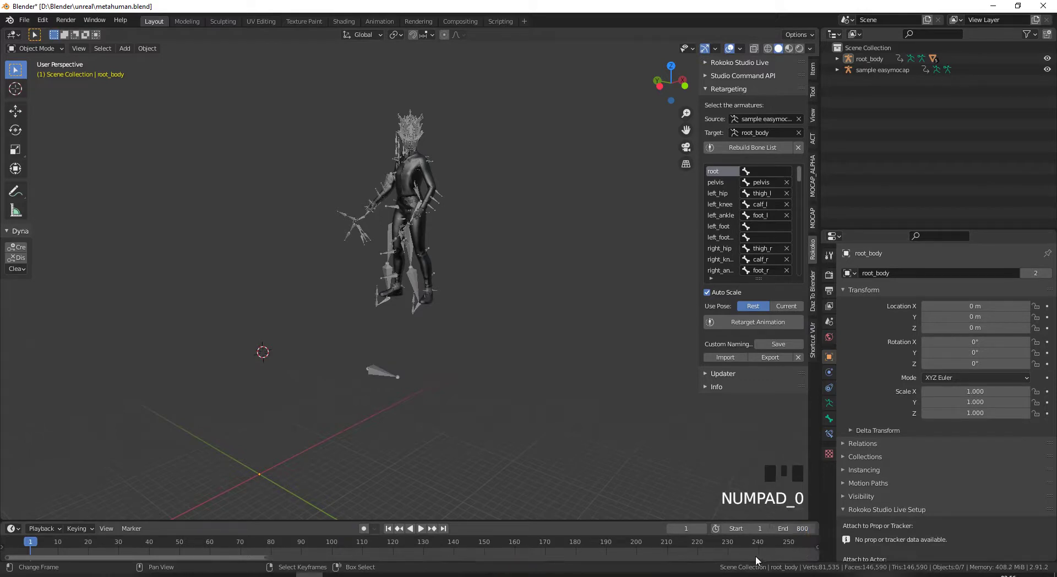
key("Home")
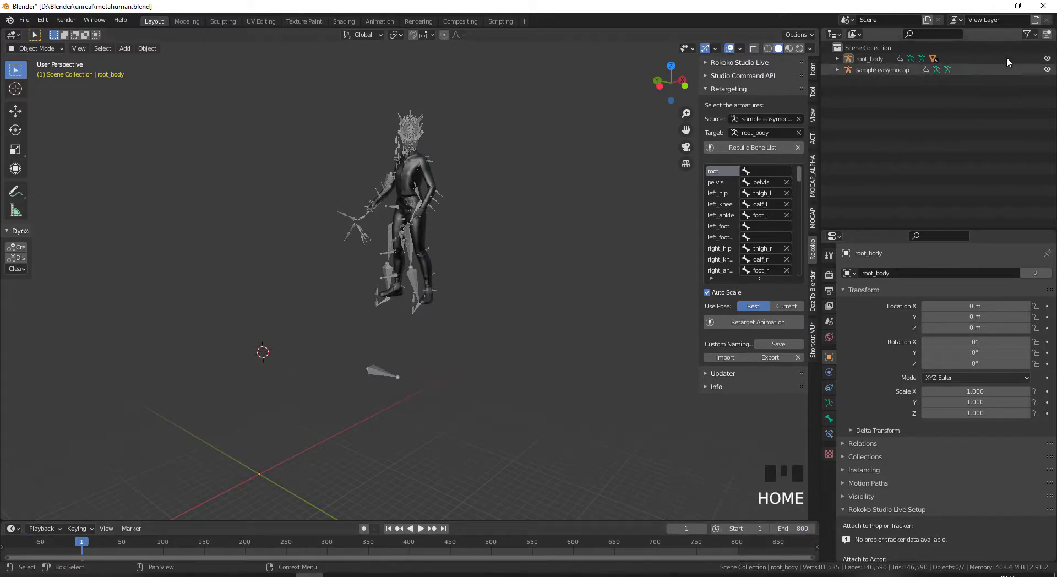
left_click(1048, 73)
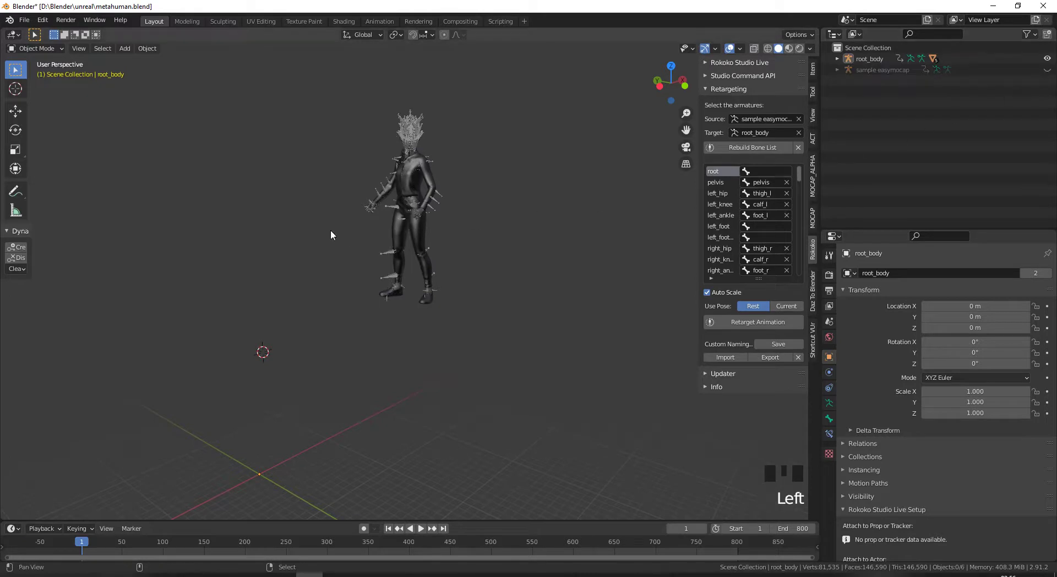
Play the animation with overlays and sidebar hidden, orbiting around the dancing Metahuman.
left_click_drag(325, 248, 263, 295)
key("shift+space")
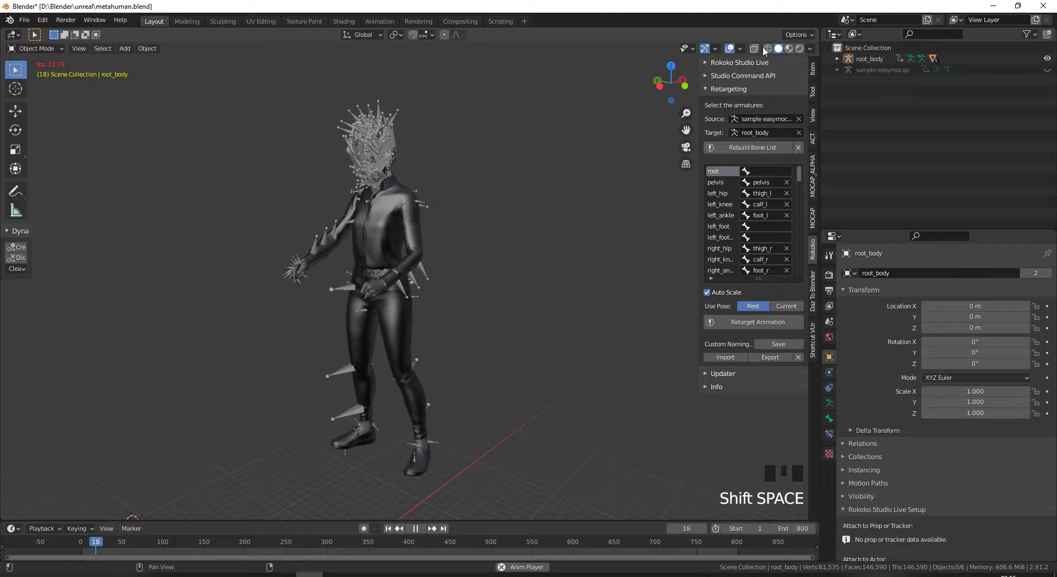
left_click(731, 52)
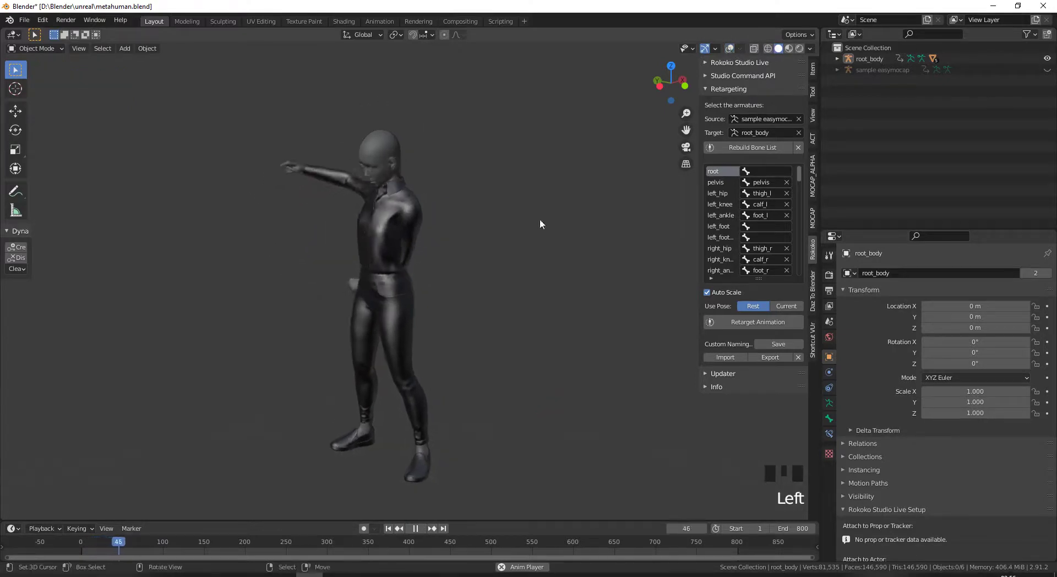
key("n")
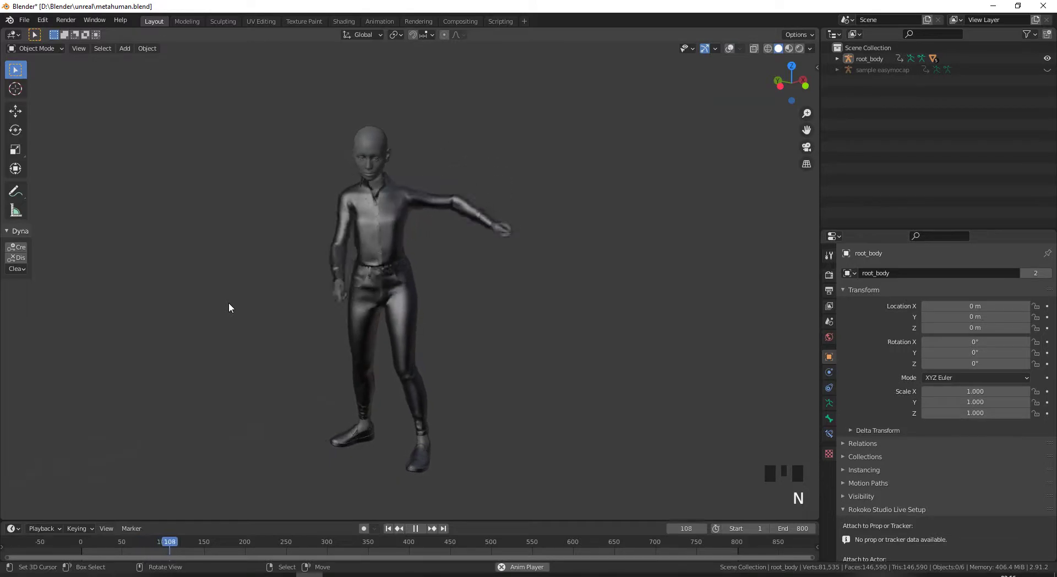
left_click_drag(232, 297, 239, 271)
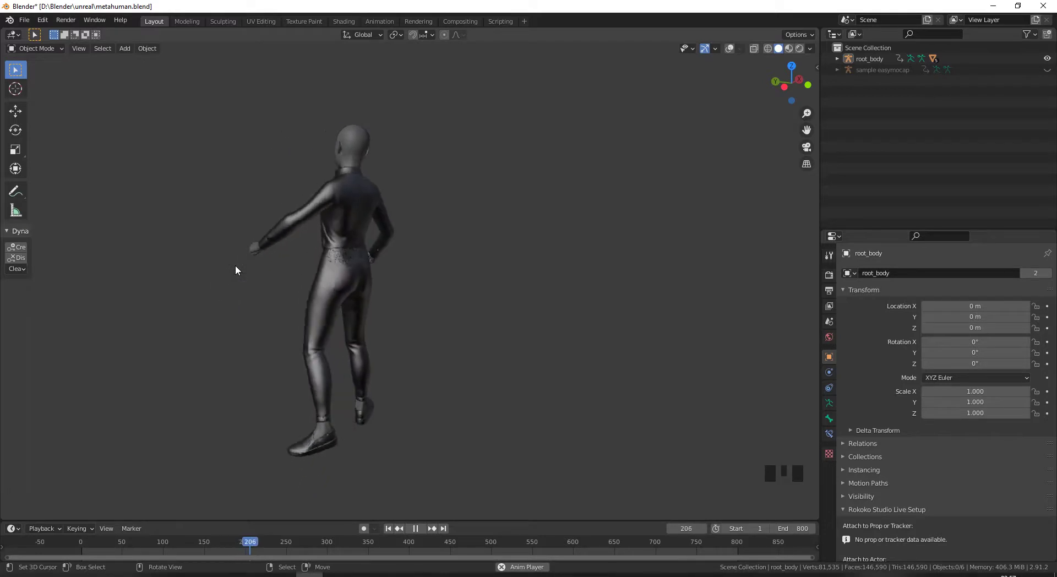